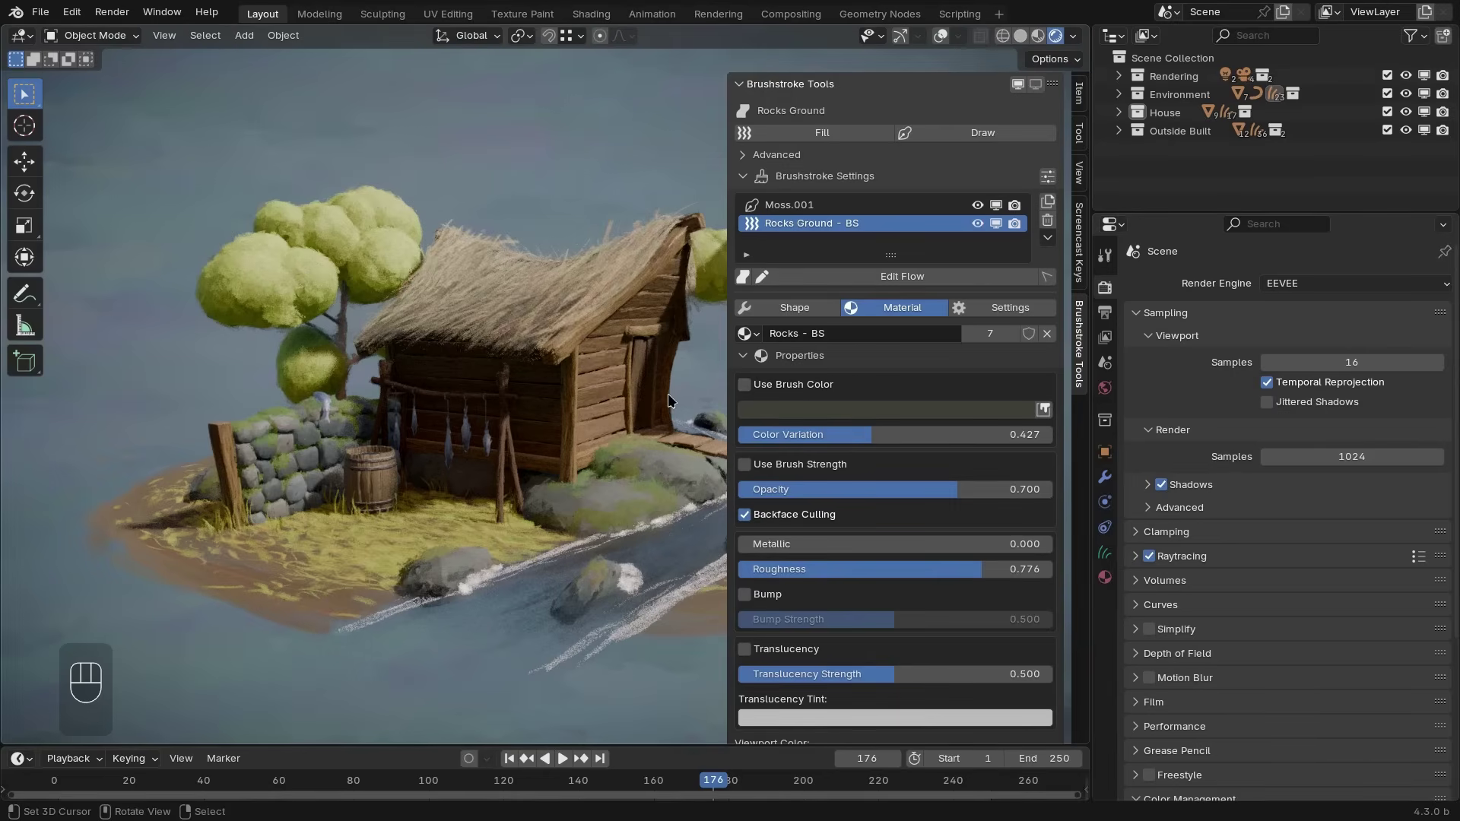
# Show the sidebar and select the thatched roof to list its brushstroke layers
pyautogui.press('n')
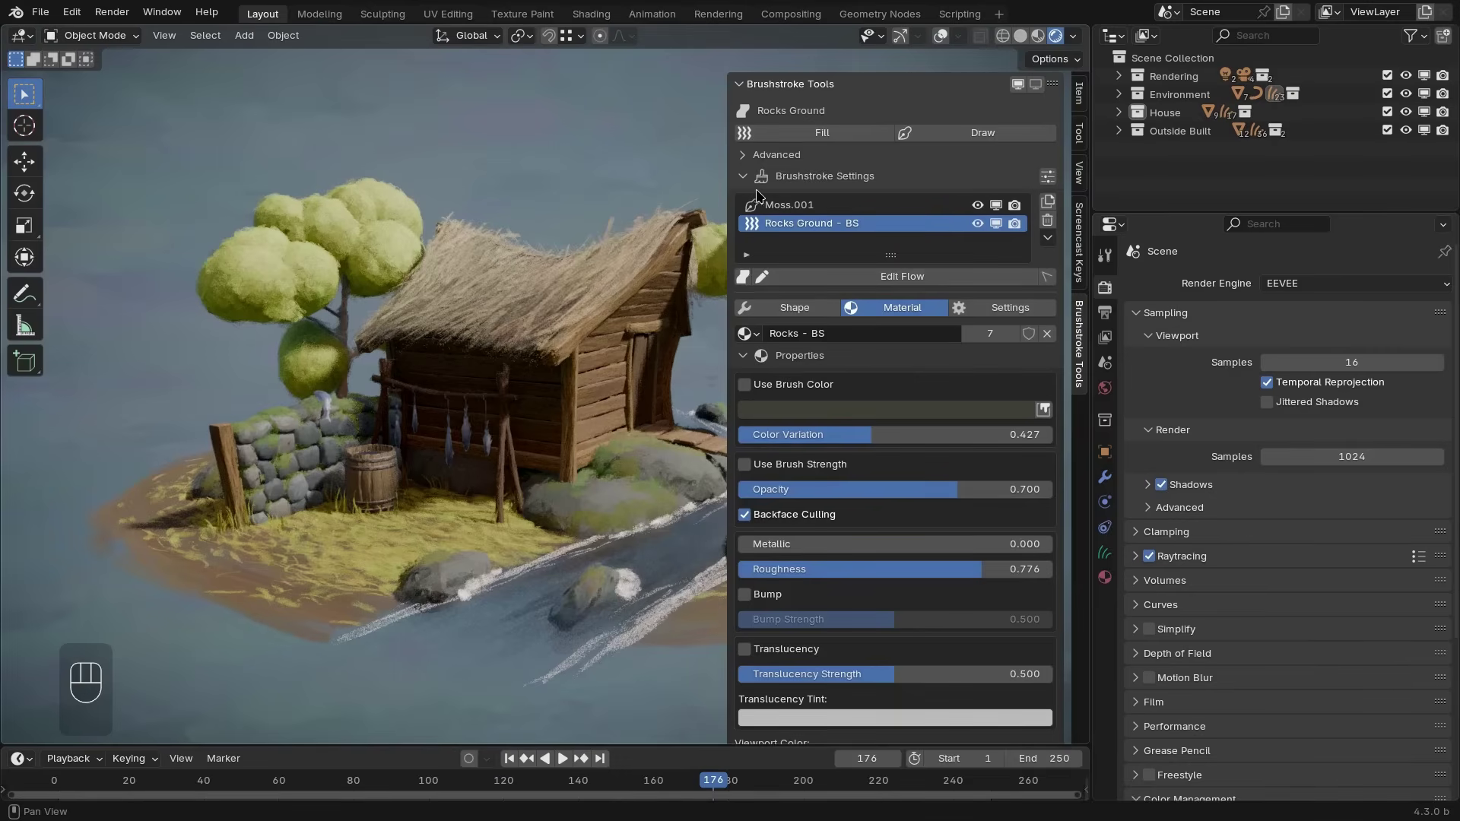
pyautogui.middleClick(594, 276)
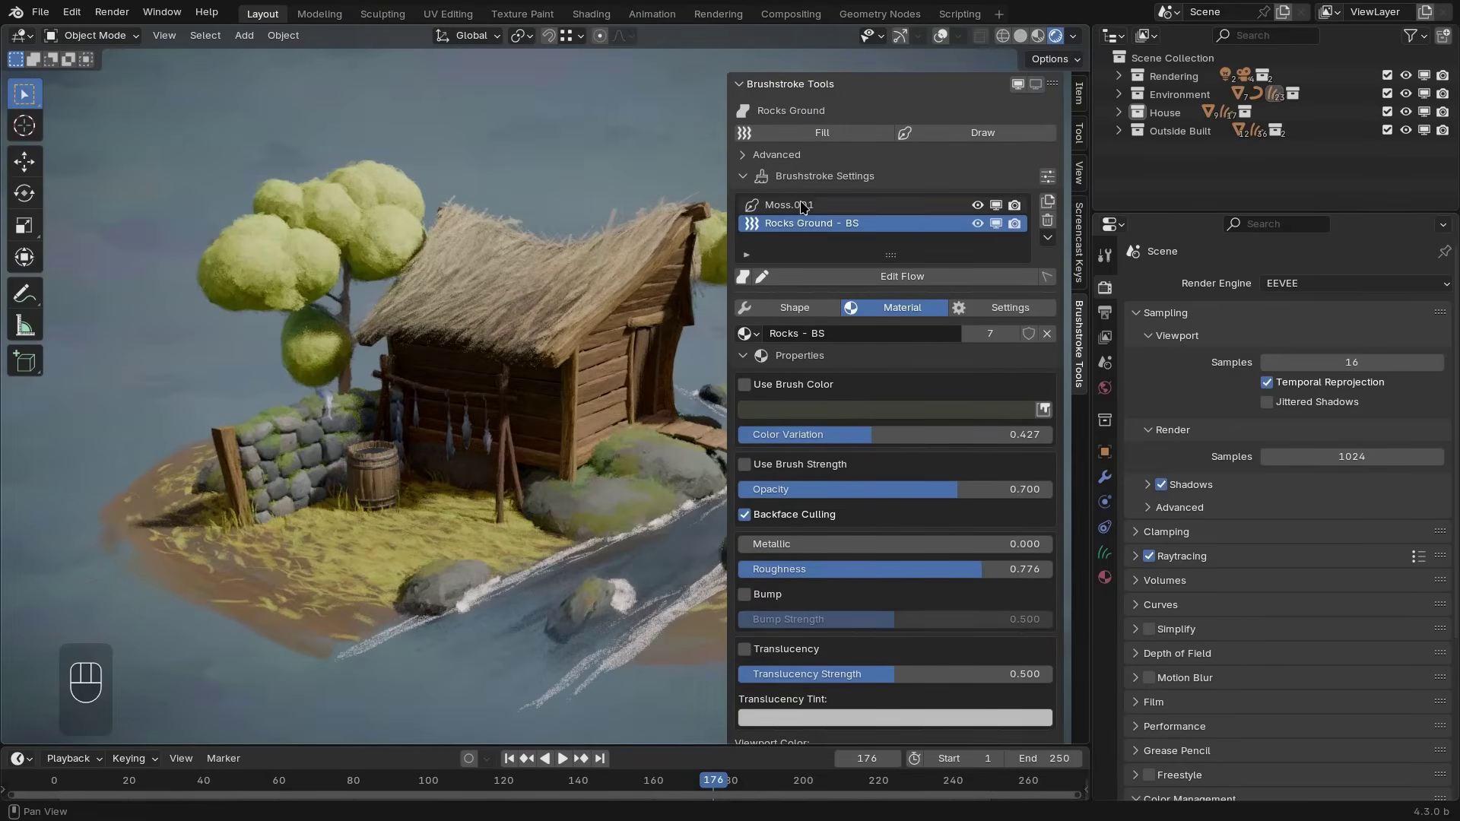
pyautogui.rightClick(503, 309)
pyautogui.rightClick(486, 408)
pyautogui.rightClick(454, 494)
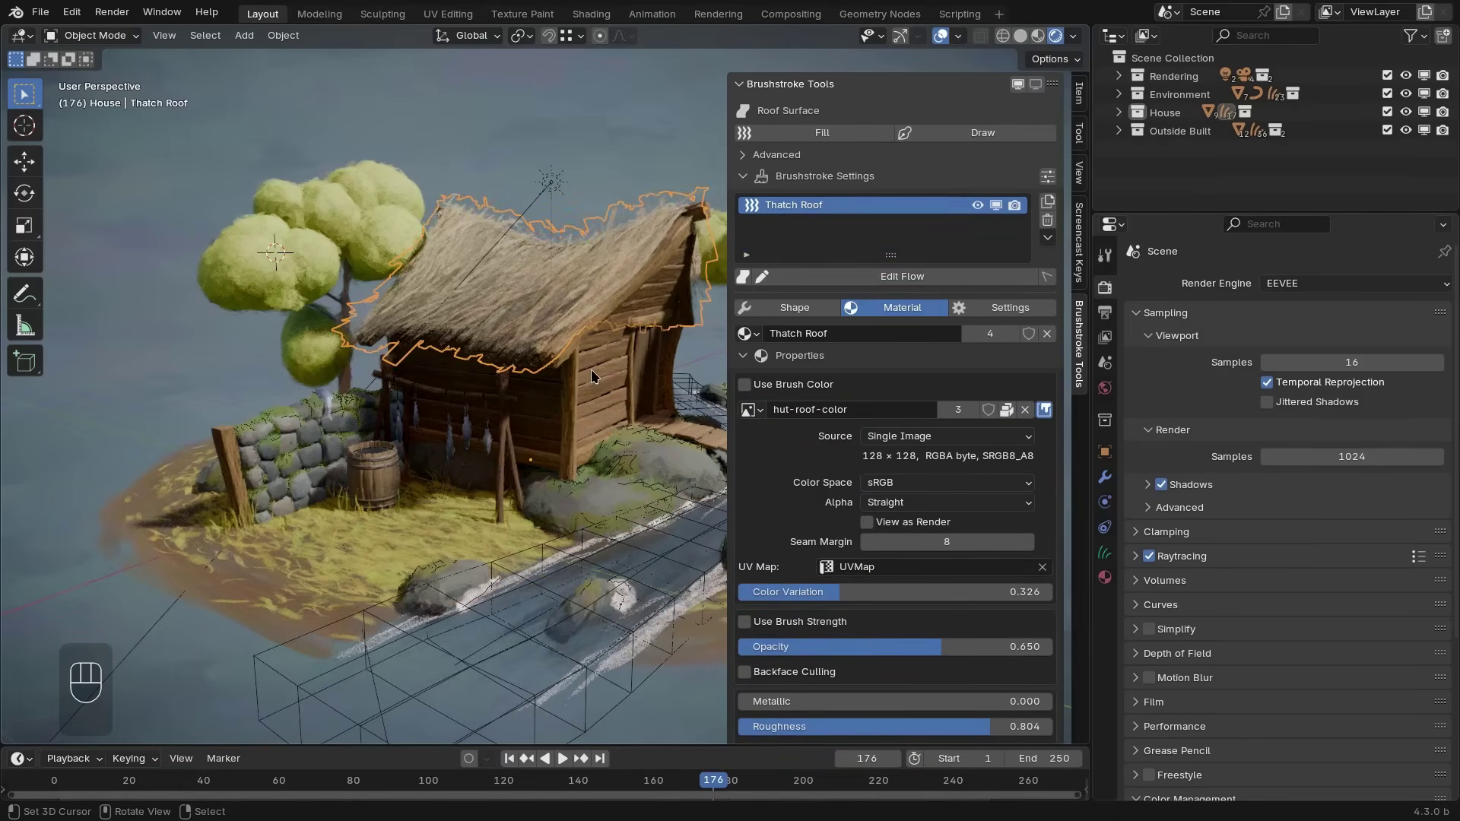
# Select the stone wall to list its Moss, Spots and Stone Surface layers
pyautogui.rightClick(595, 376)
pyautogui.rightClick(287, 453)
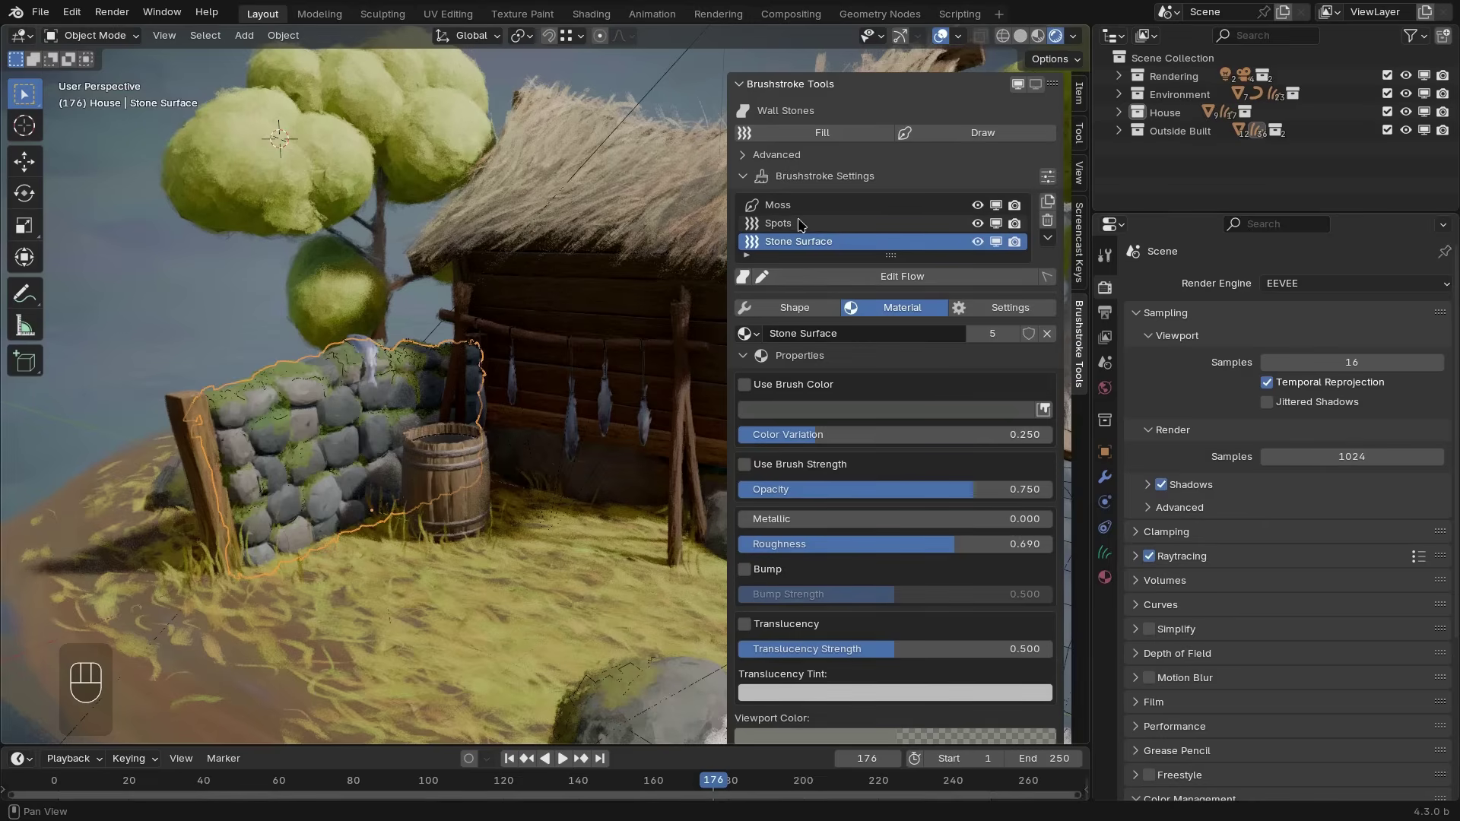
# Make the wall's Moss layer active to view its material settings
pyautogui.click(786, 214)
pyautogui.click(787, 211)
pyautogui.moveTo(782, 223); pyautogui.dragTo(789, 212)
pyautogui.moveTo(789, 212); pyautogui.dragTo(622, 419)
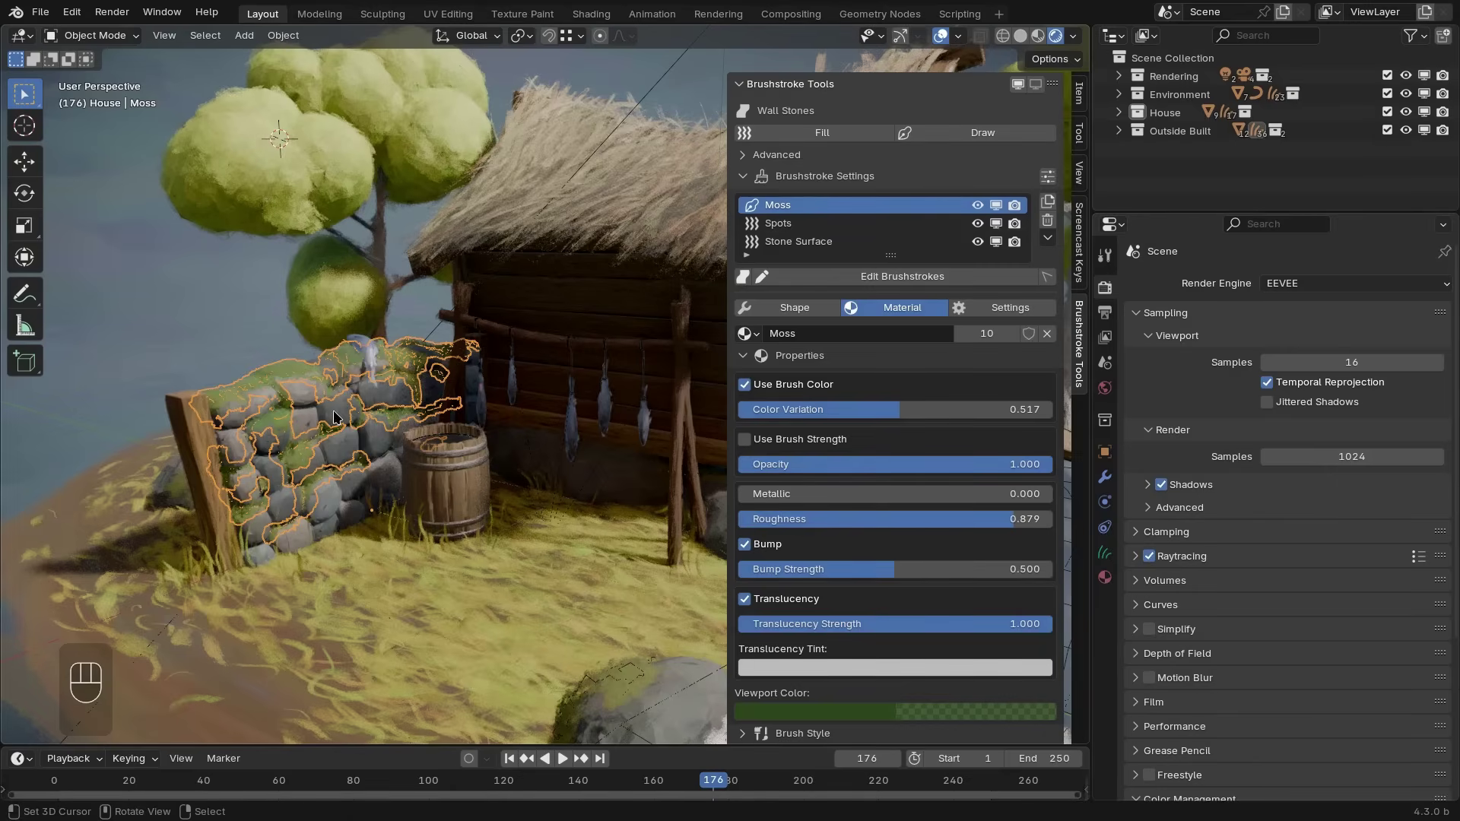
# Switch to the Spots layer, showing its Stone Spots material settings
pyautogui.click(342, 425)
pyautogui.click(349, 449)
pyautogui.click(350, 423)
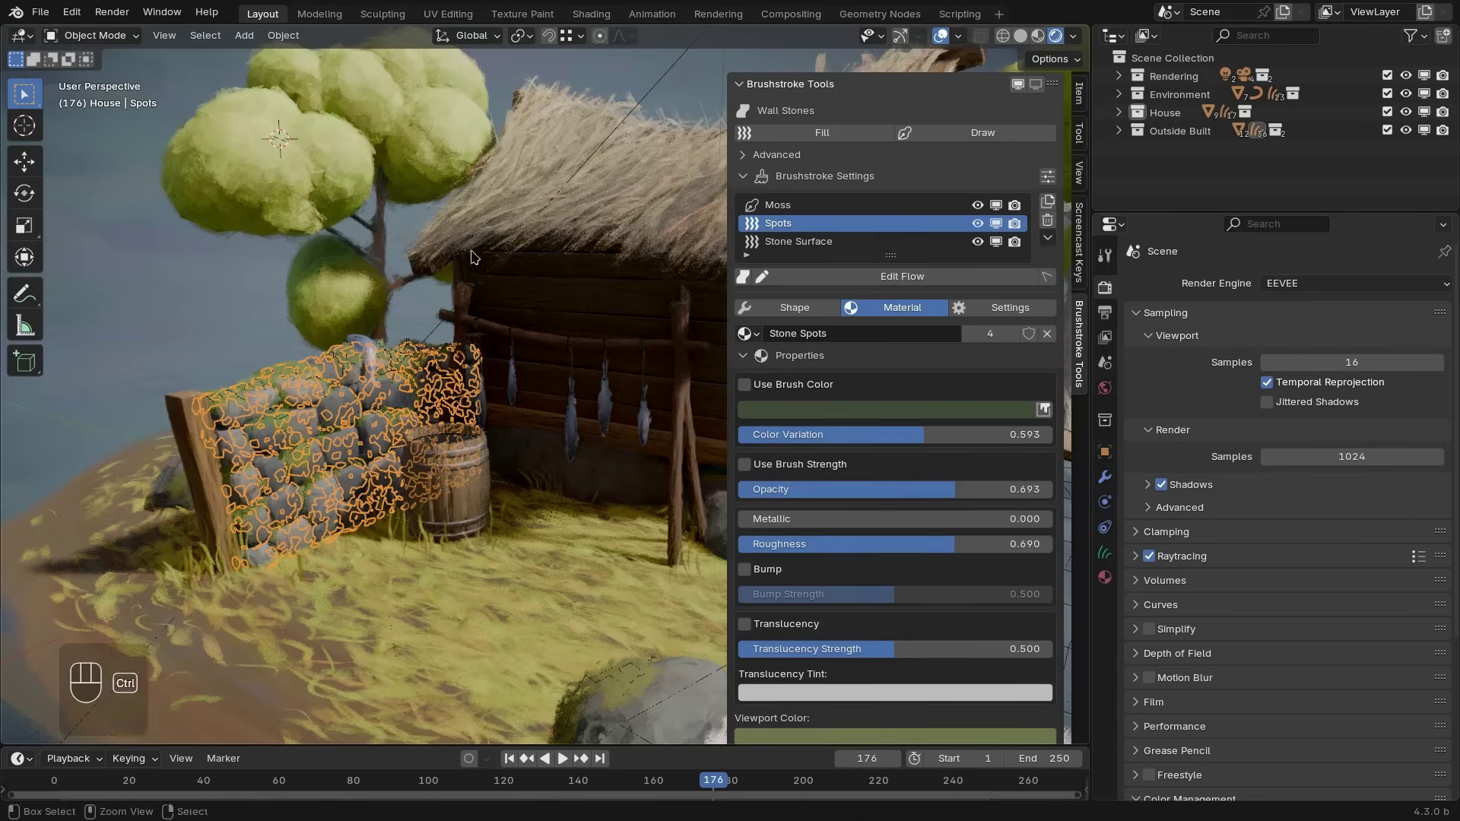
pyautogui.press('z')
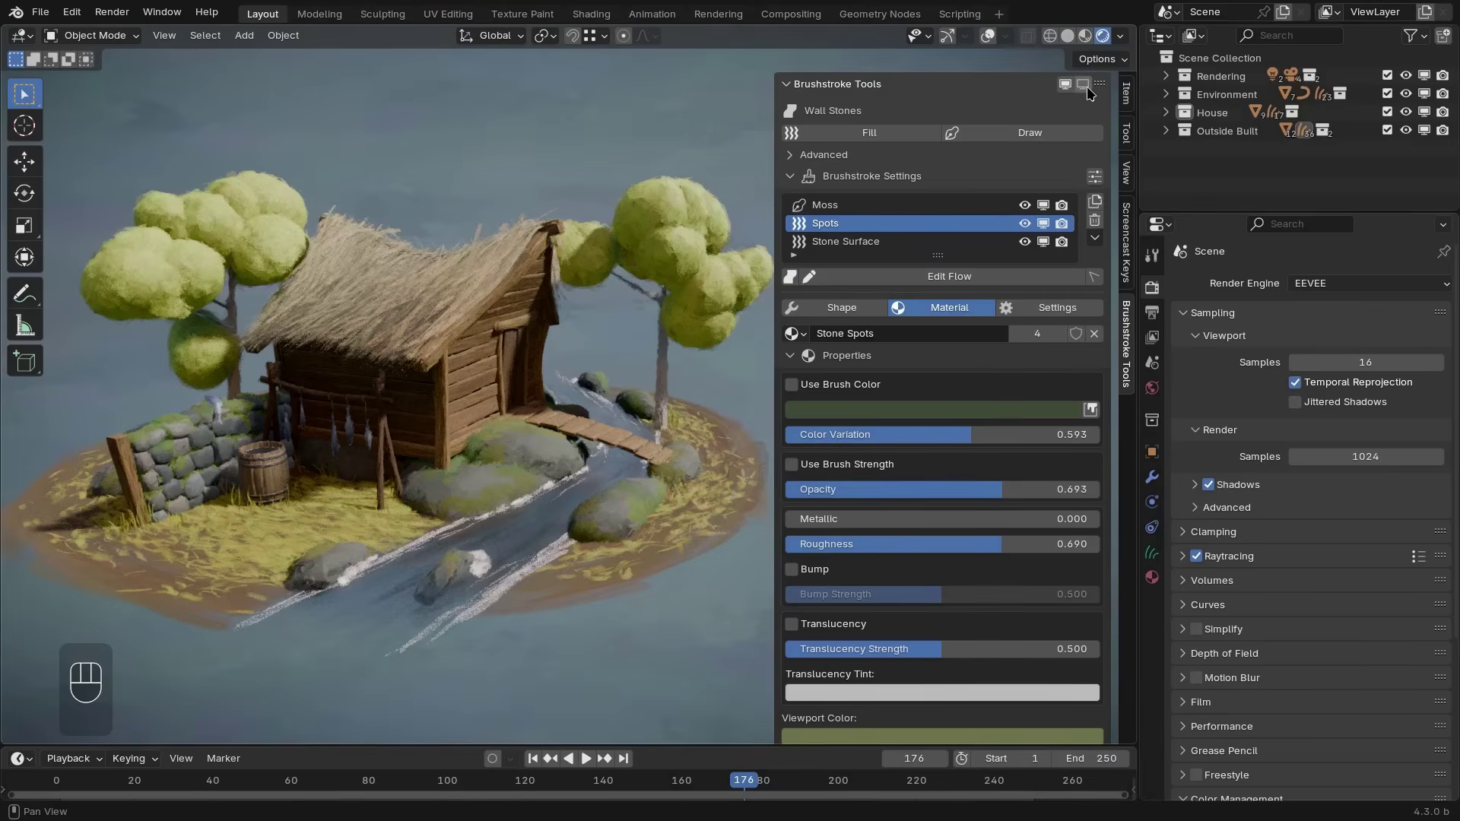
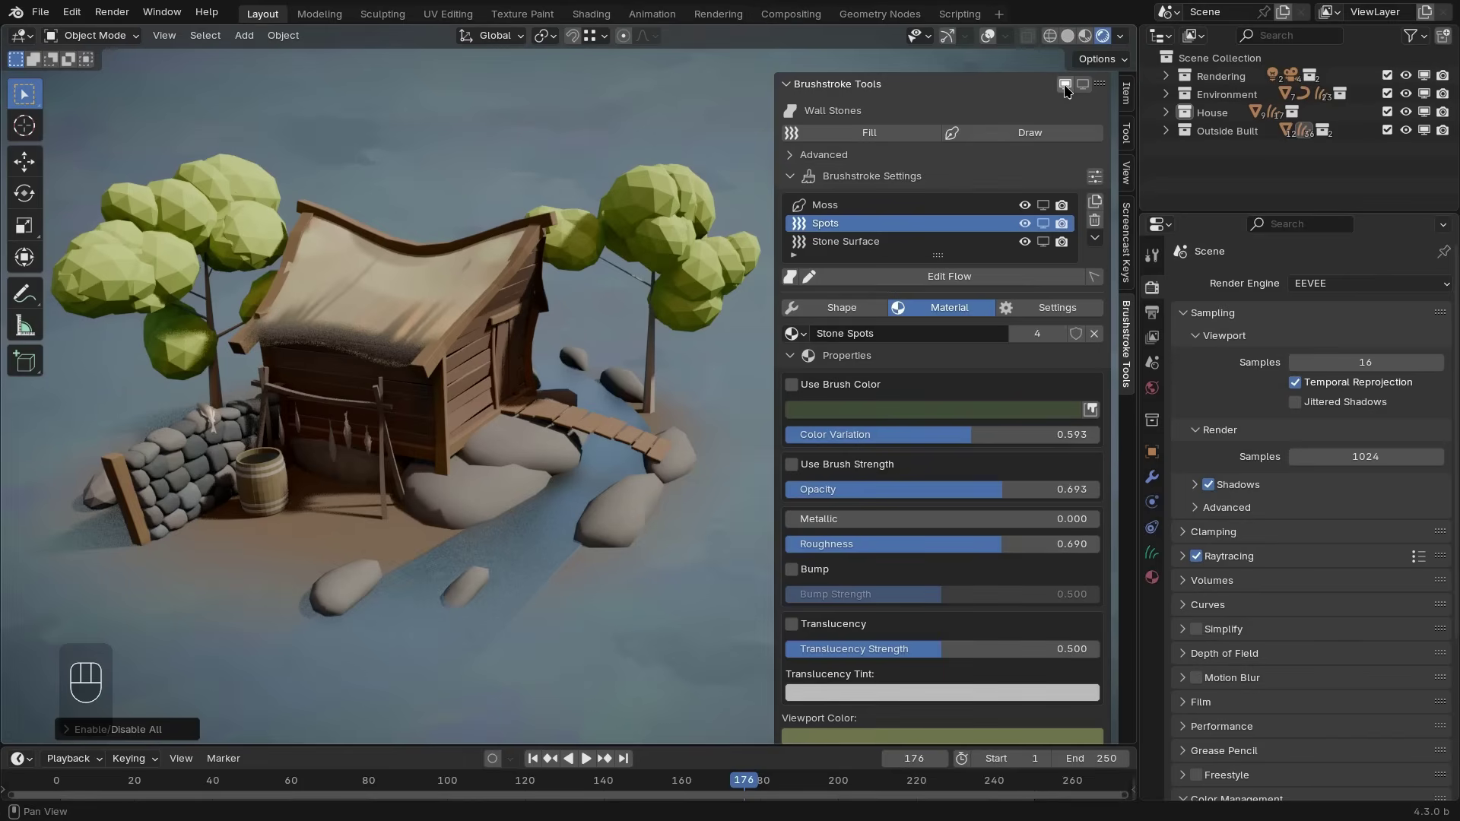
# Make Stone Surface active and hide the Moss and Spots layers in the viewport
pyautogui.click(1073, 86)
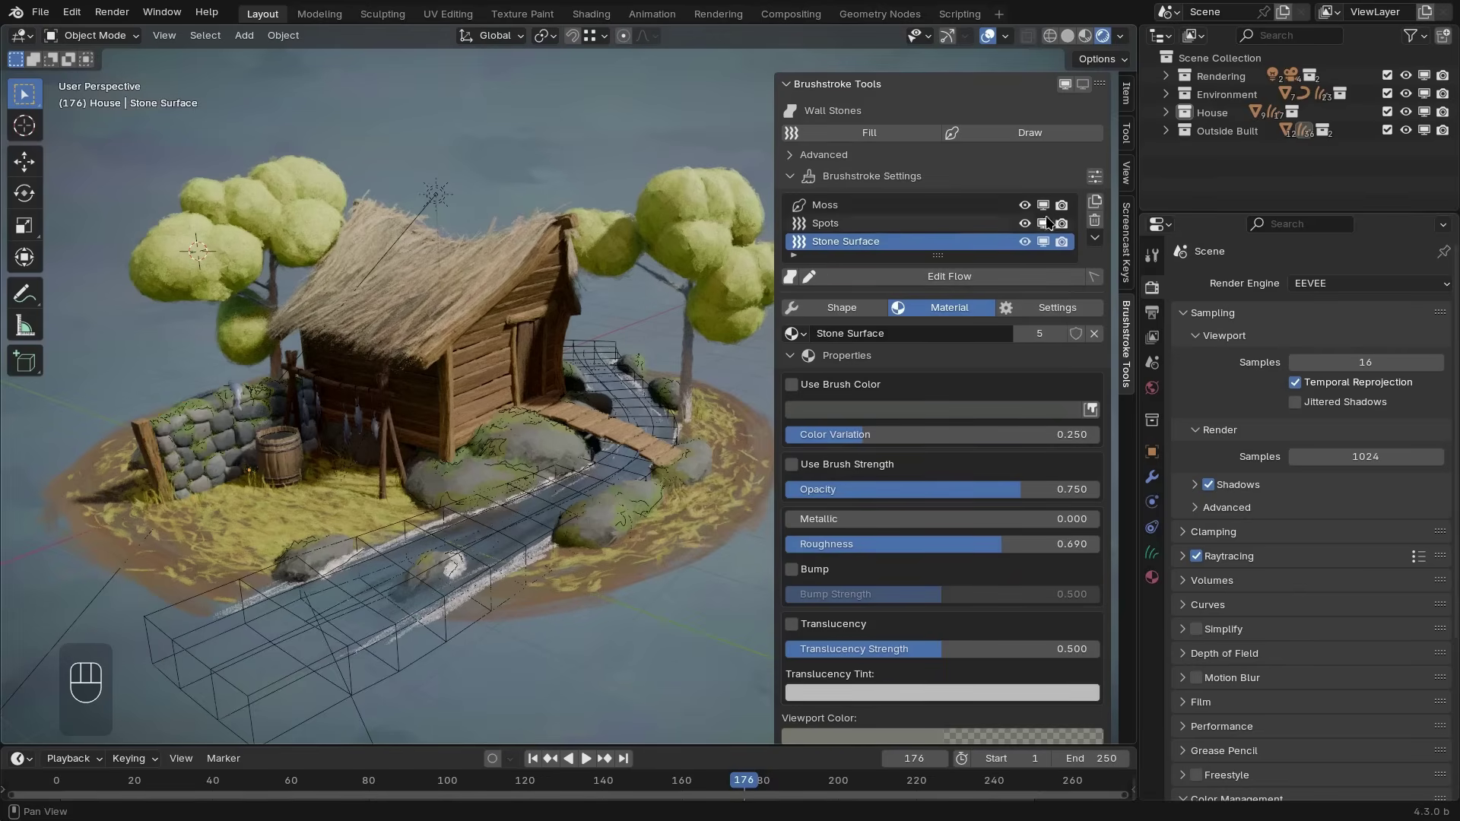
pyautogui.moveTo(1050, 222); pyautogui.dragTo(1051, 241)
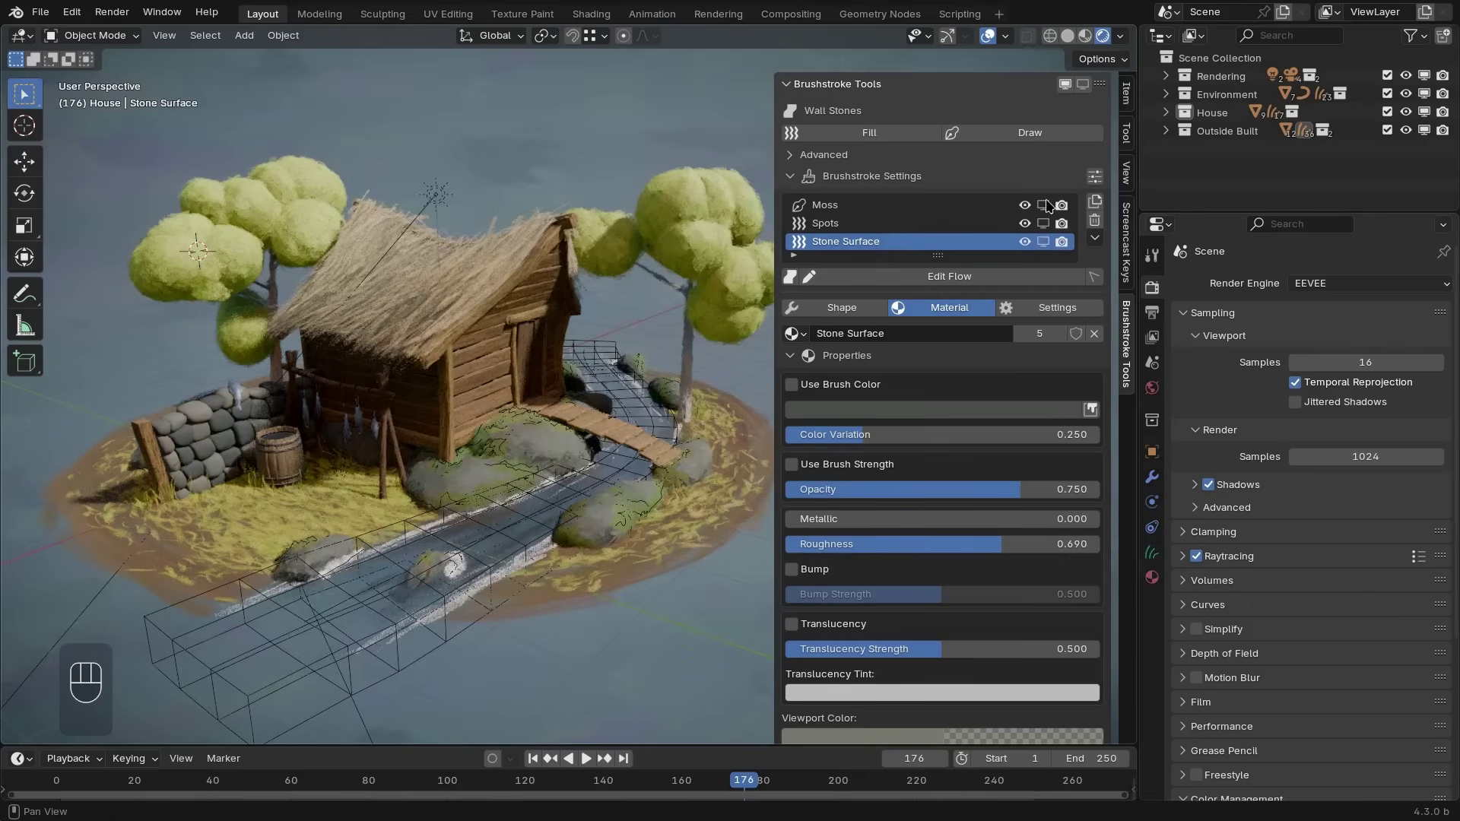
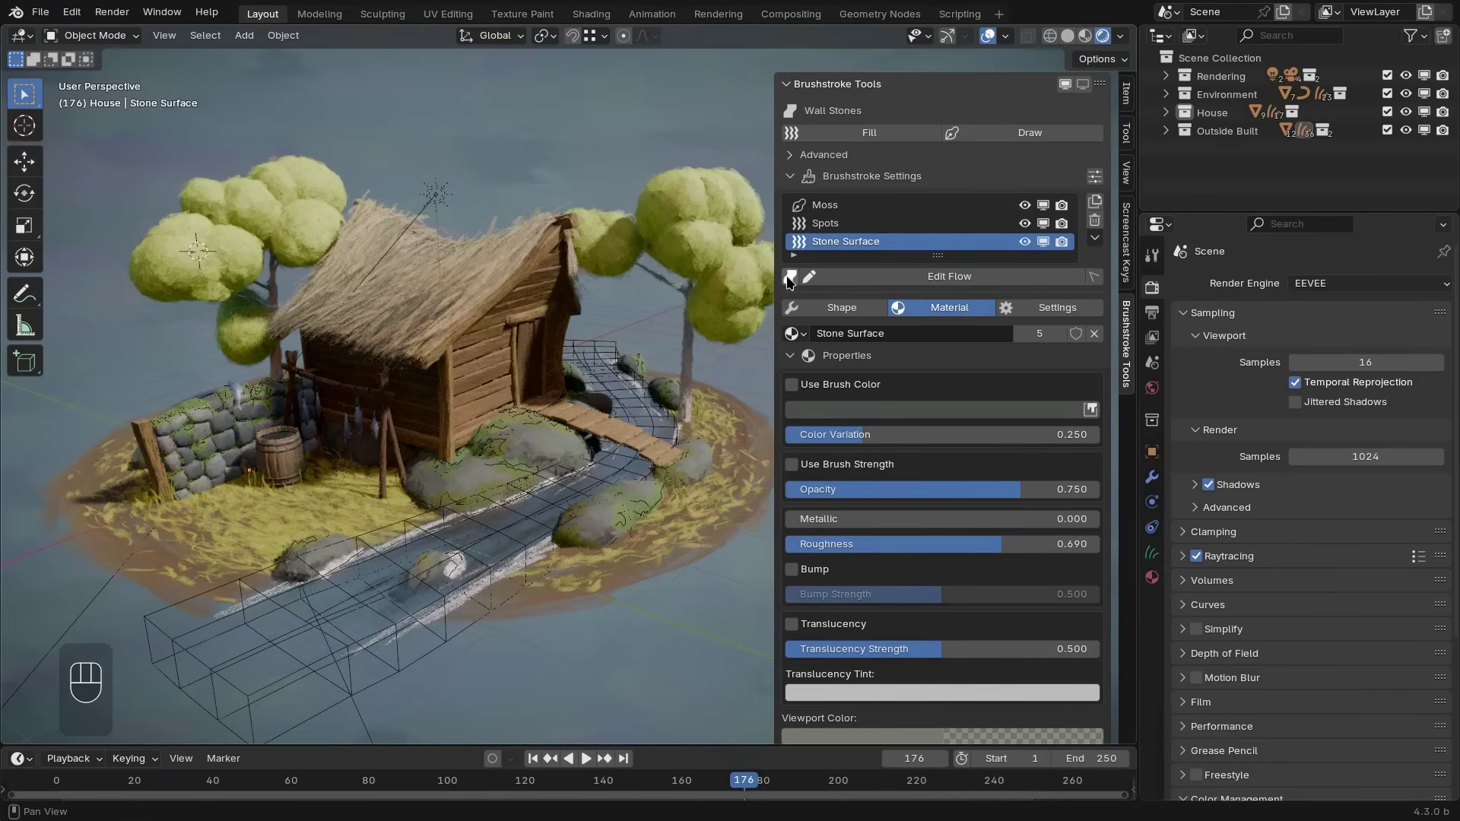
# Select the barrel, grab-move it and cancel to leave it in place
pyautogui.click(794, 279)
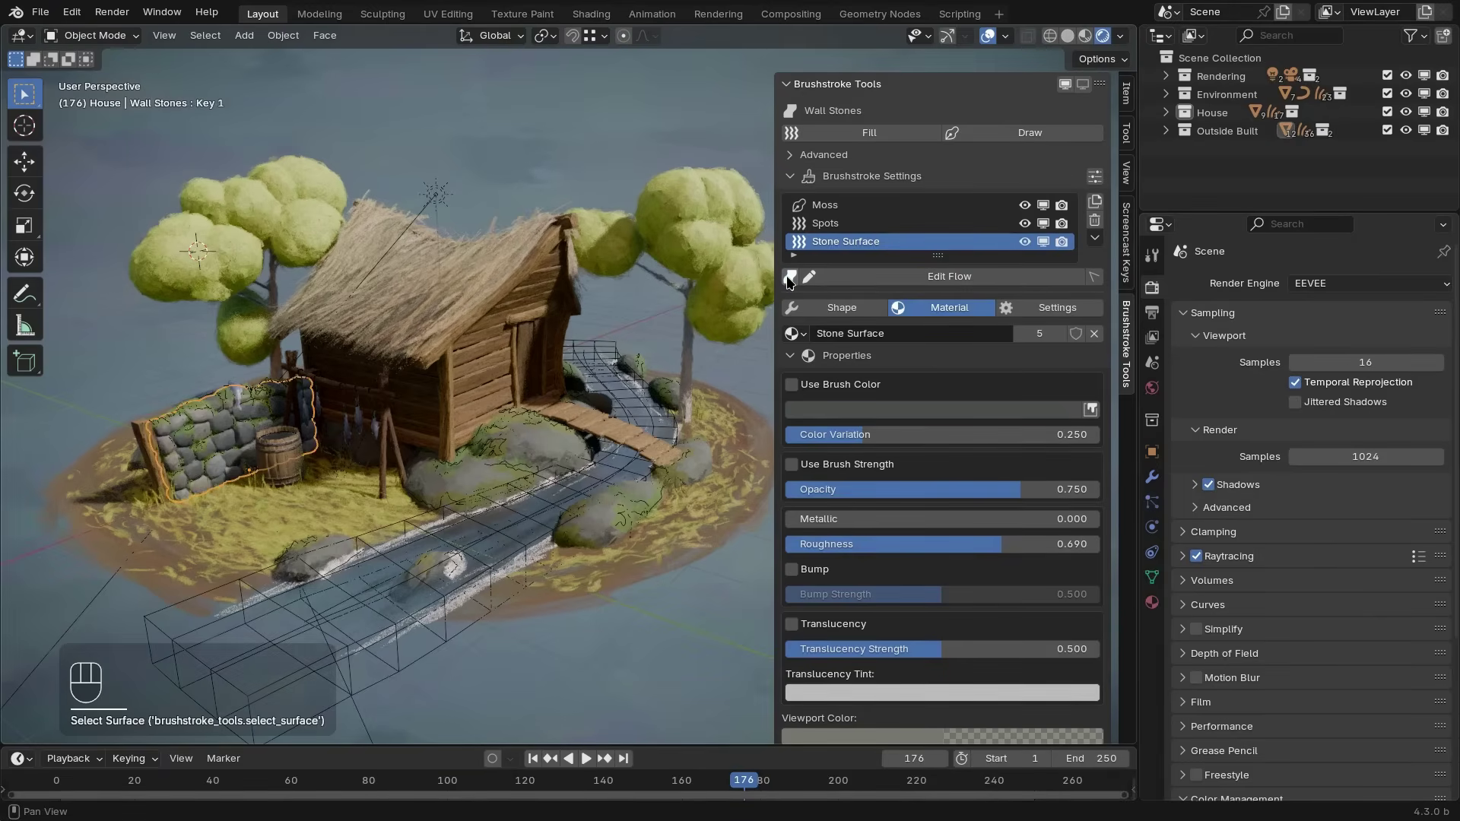
pyautogui.press('g')
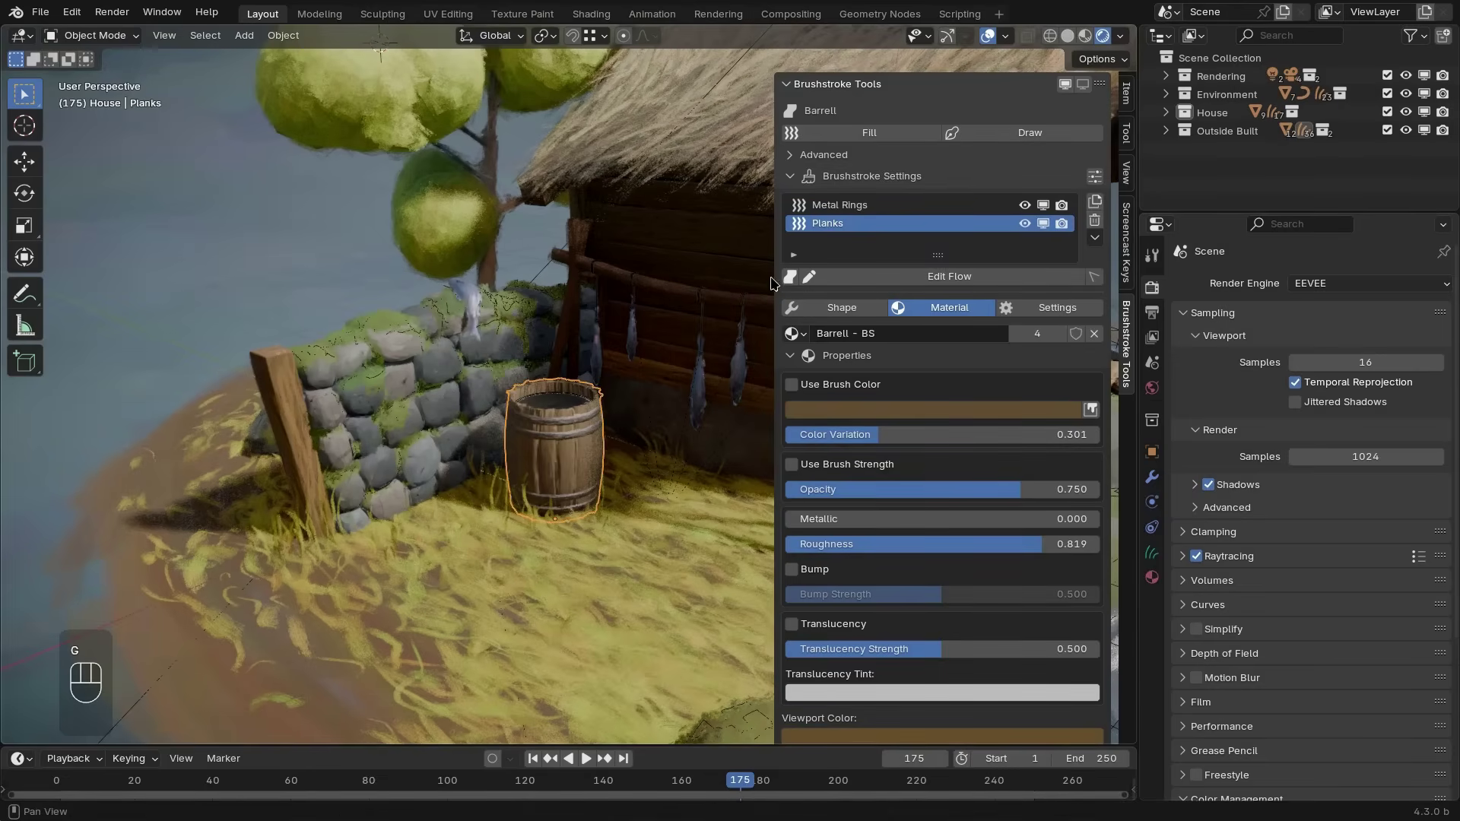
pyautogui.click(796, 279)
pyautogui.press('g')
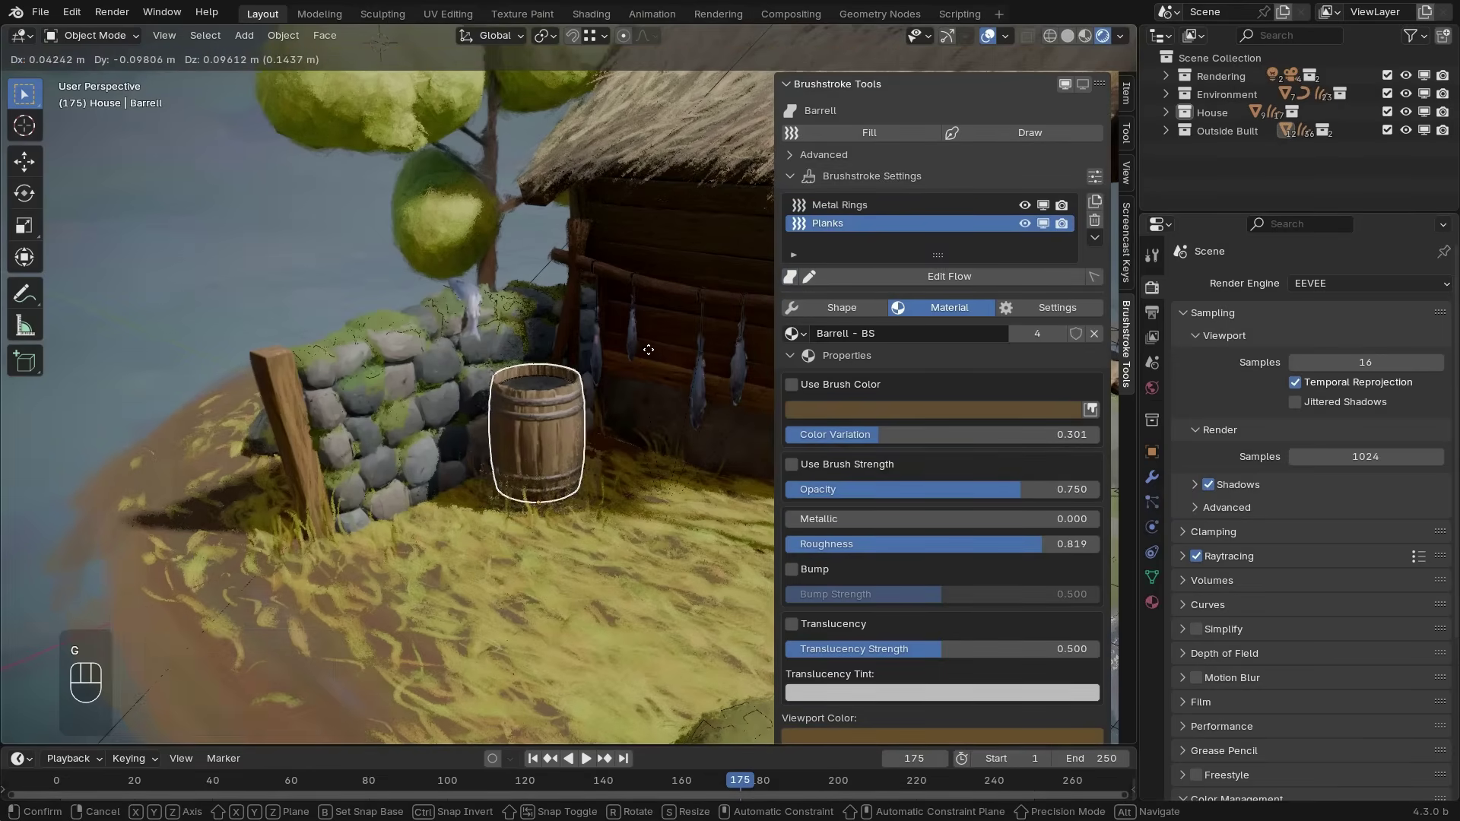
pyautogui.click(651, 354)
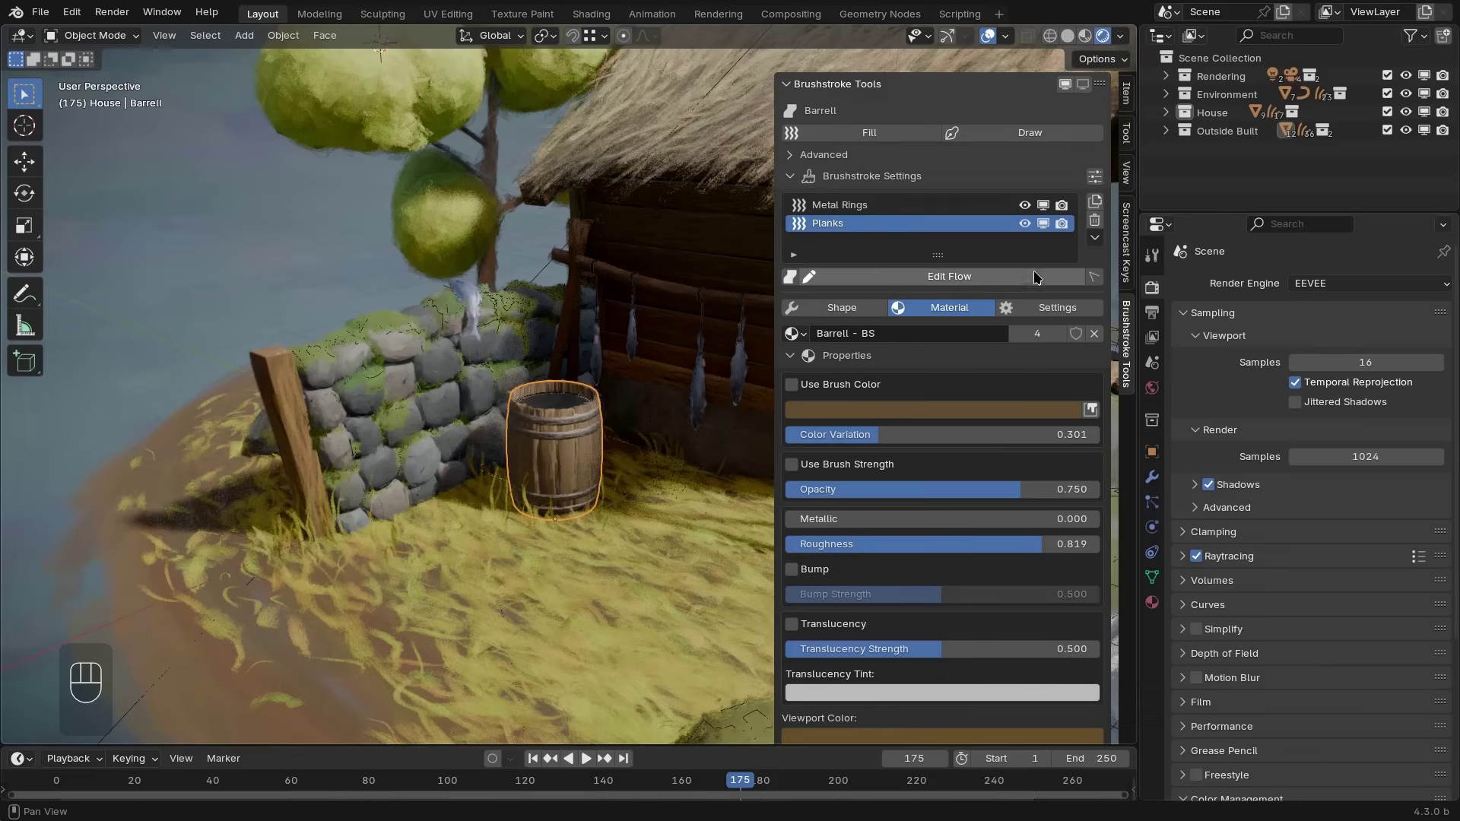
# Enable Edit on Selection so picking a layer jumps into editing it
pyautogui.click(1094, 281)
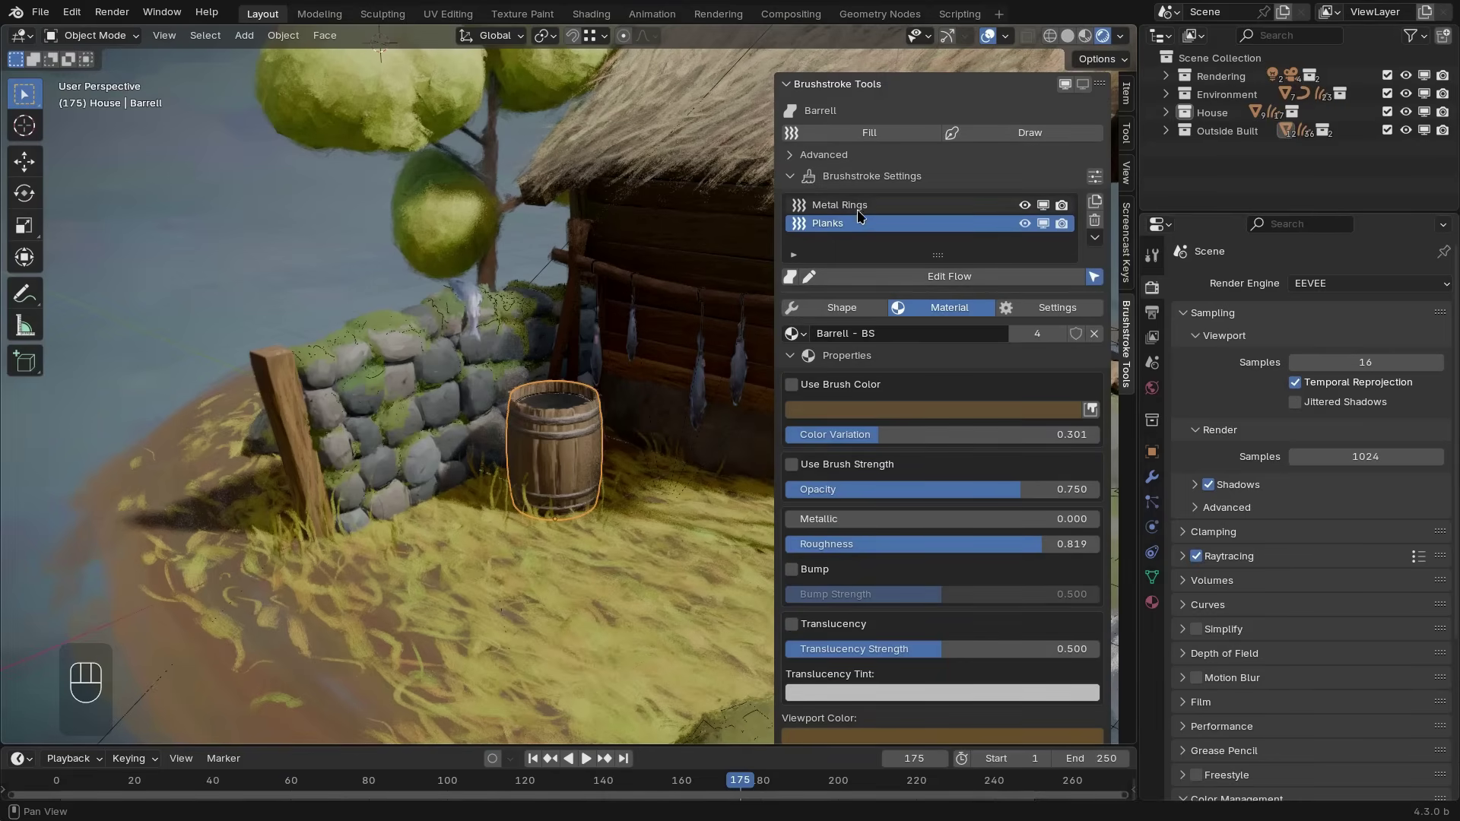
# Edit the Planks layer, disable Edit on Selection and return to Object Mode
pyautogui.click(854, 220)
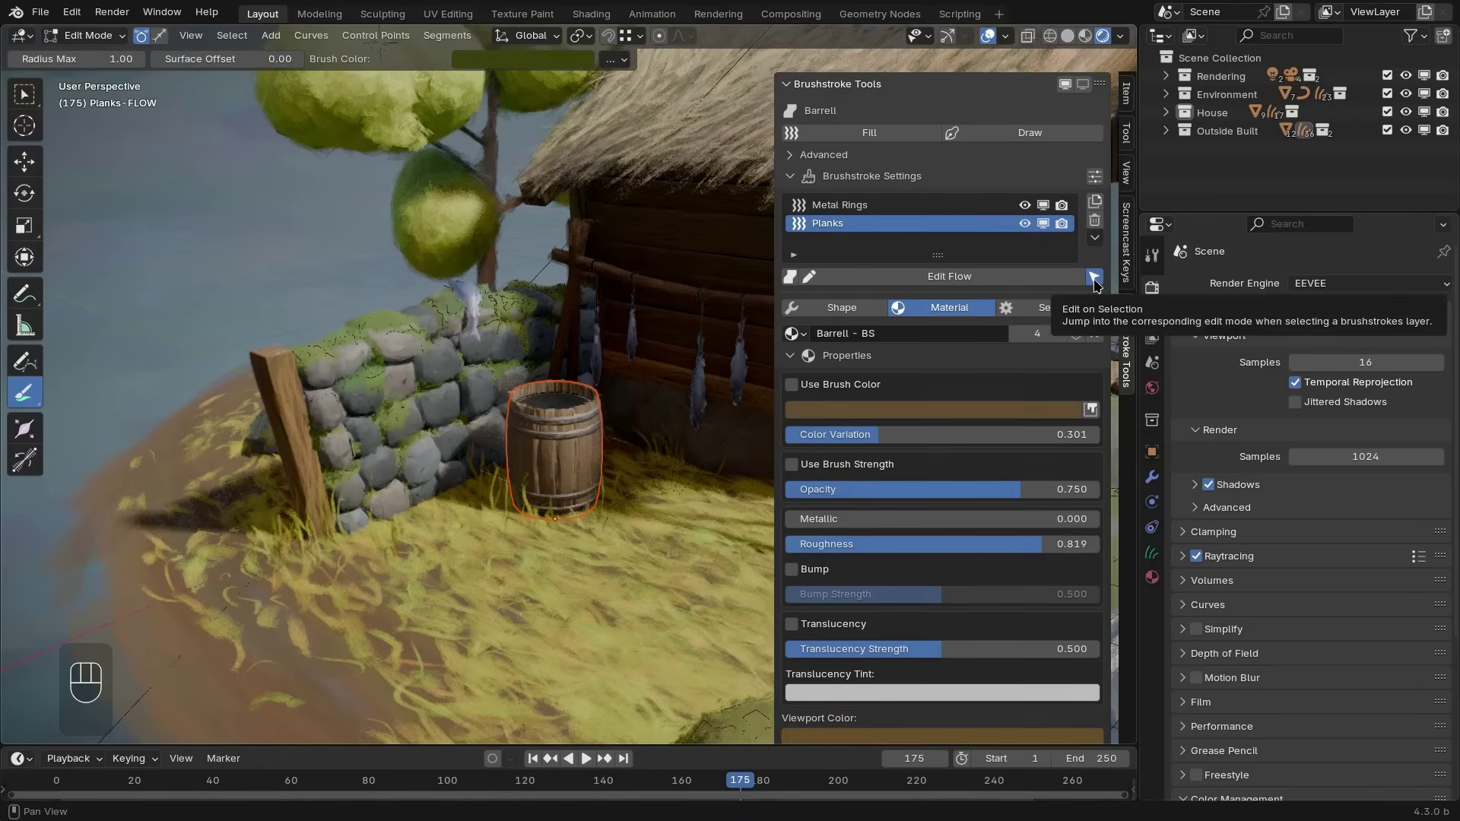
pyautogui.click(1101, 281)
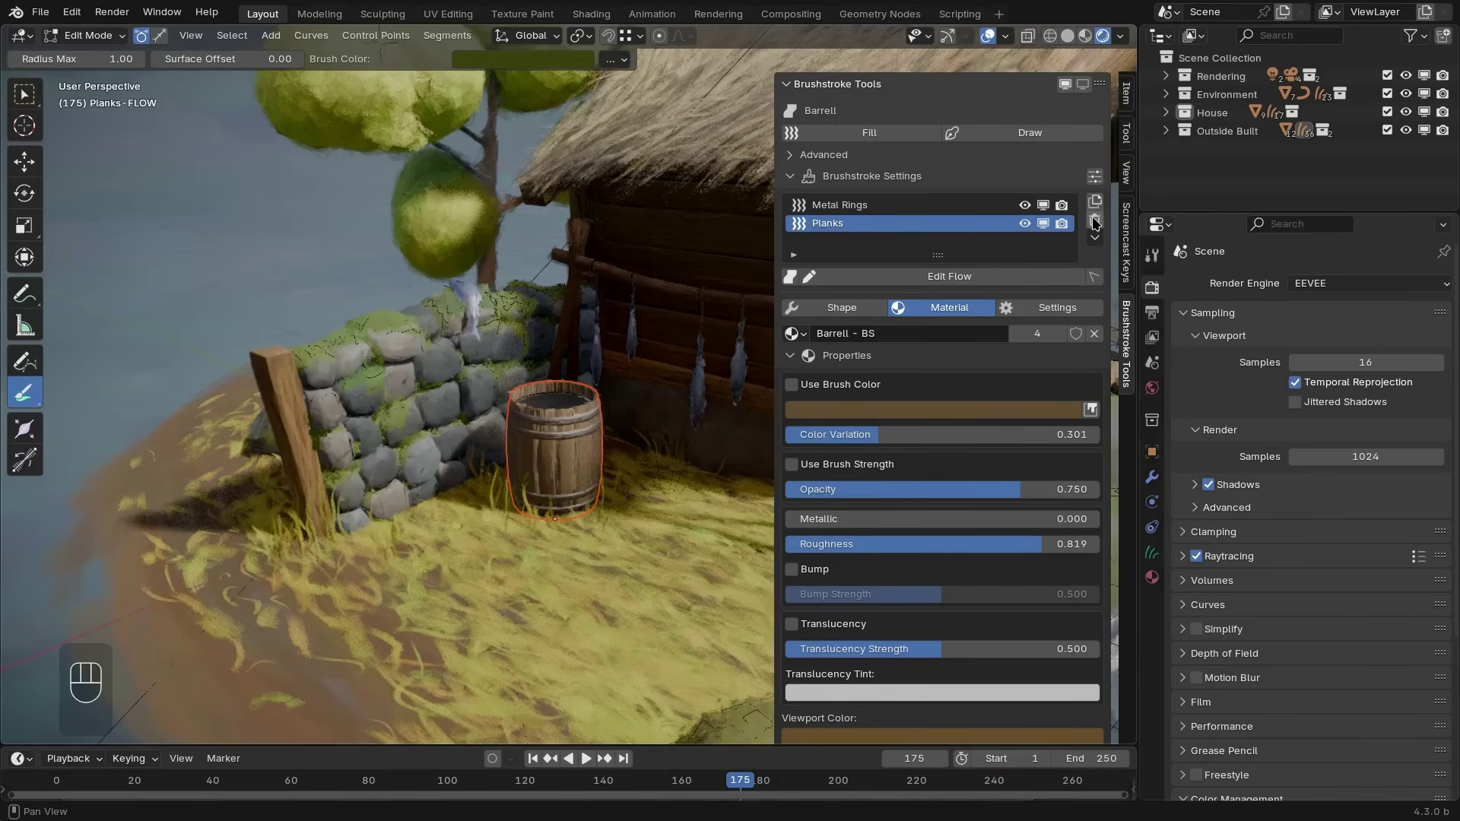
pyautogui.click(1094, 223)
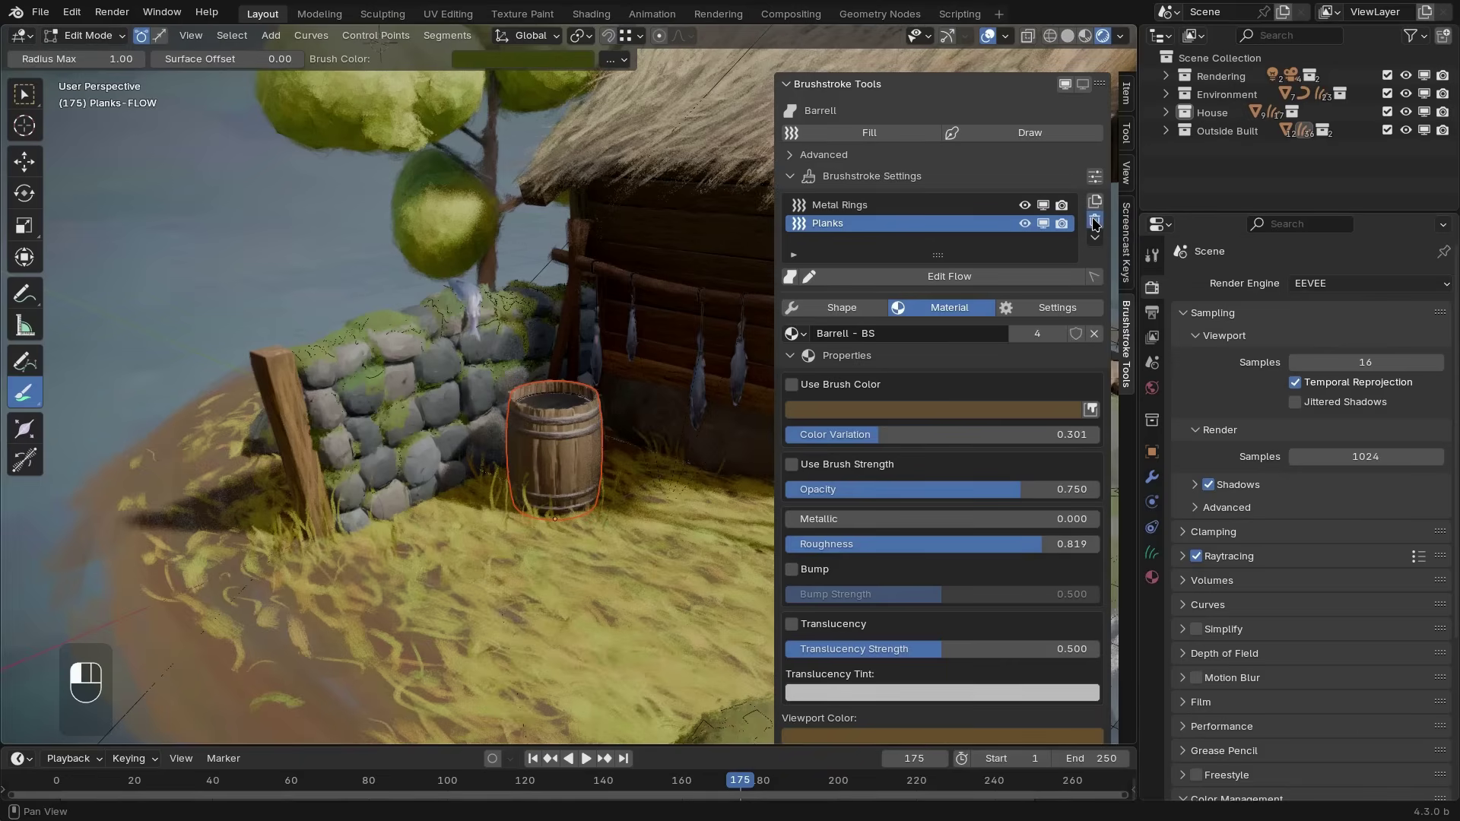
pyautogui.moveTo(1095, 240); pyautogui.dragTo(614, 452)
pyautogui.press('ctrl+z')
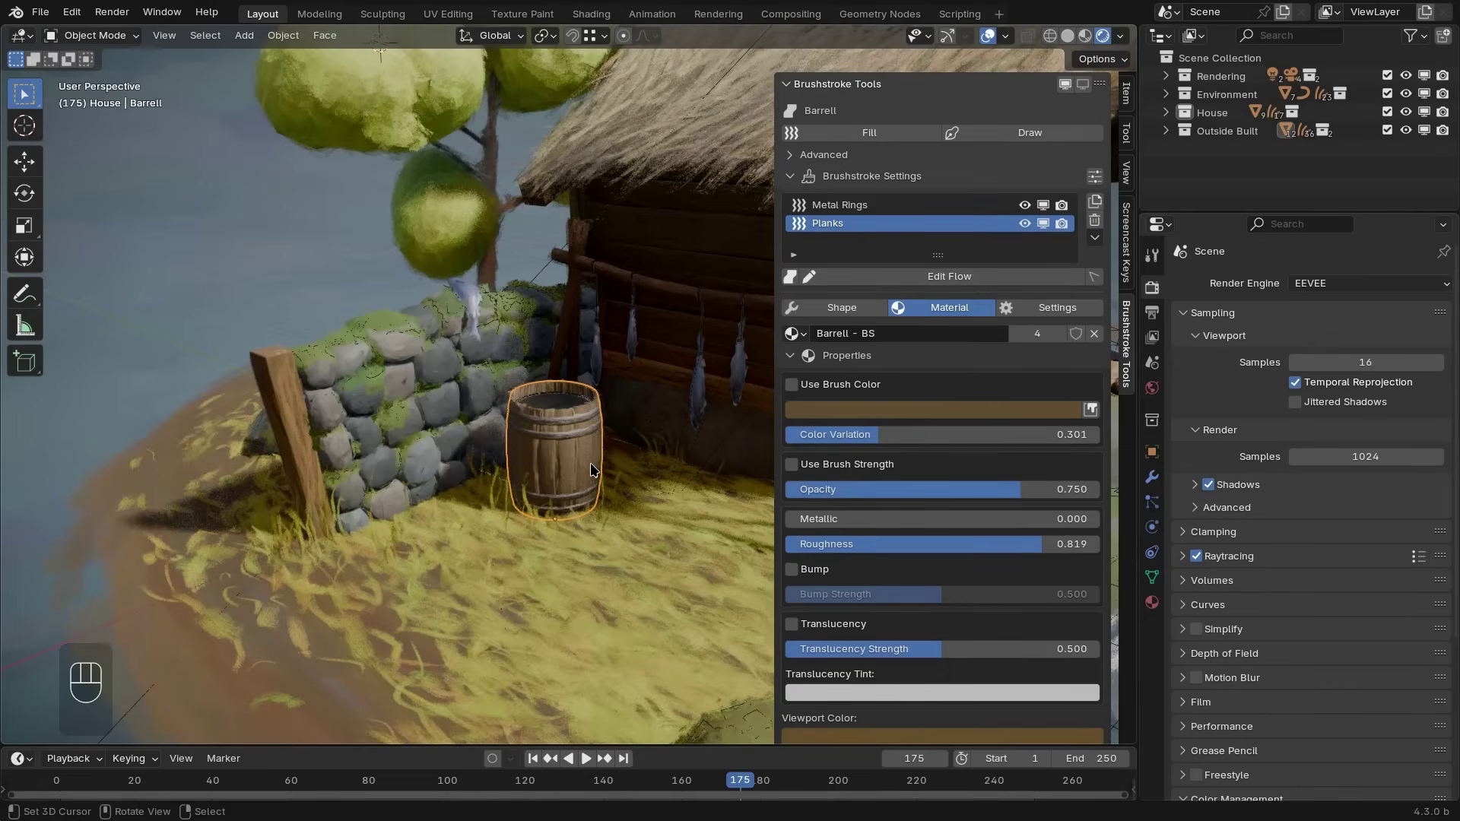
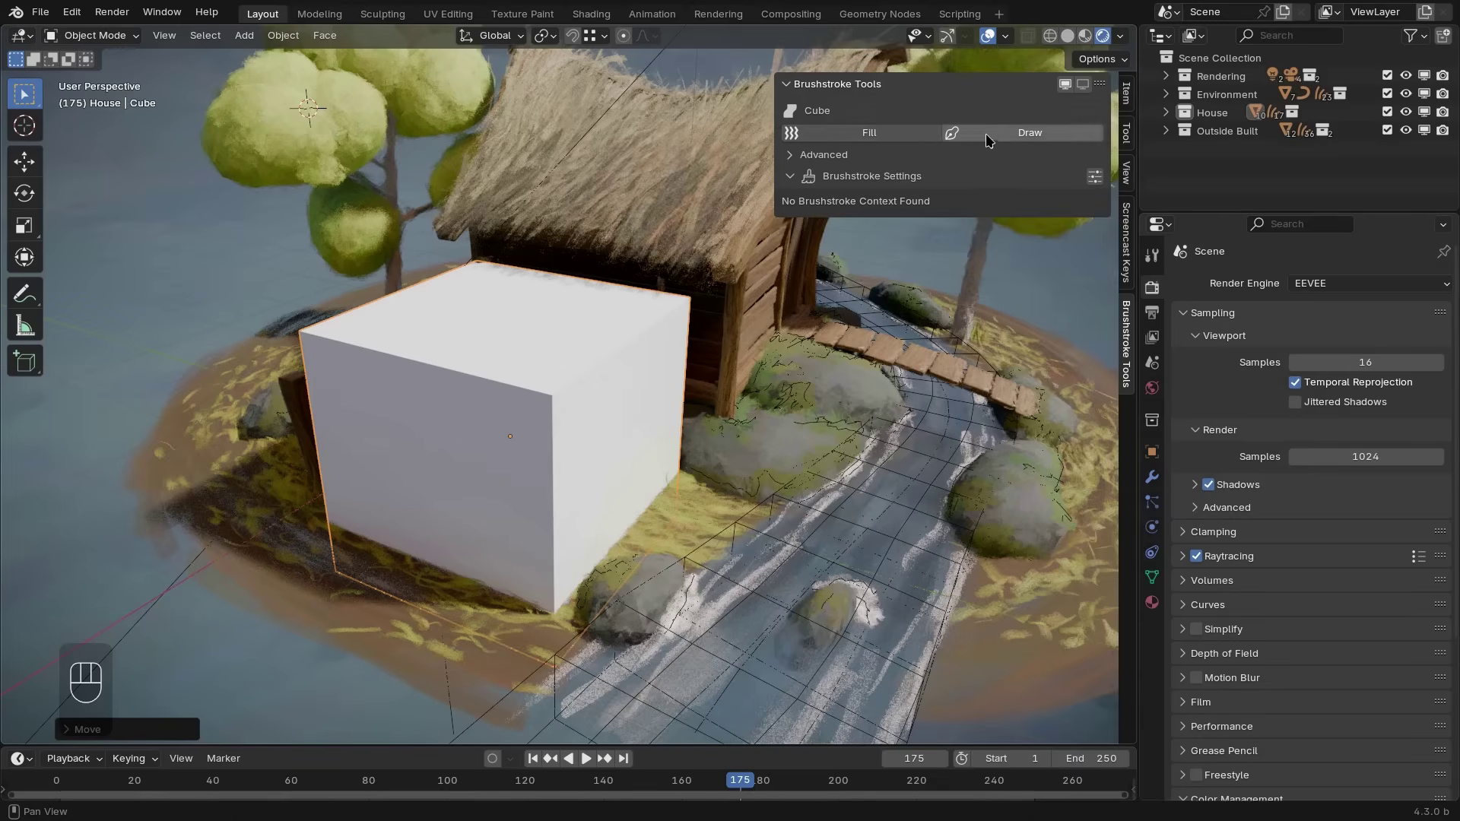
# Make the cube's second brushstroke layer active with Brush Material.001
pyautogui.click(919, 140)
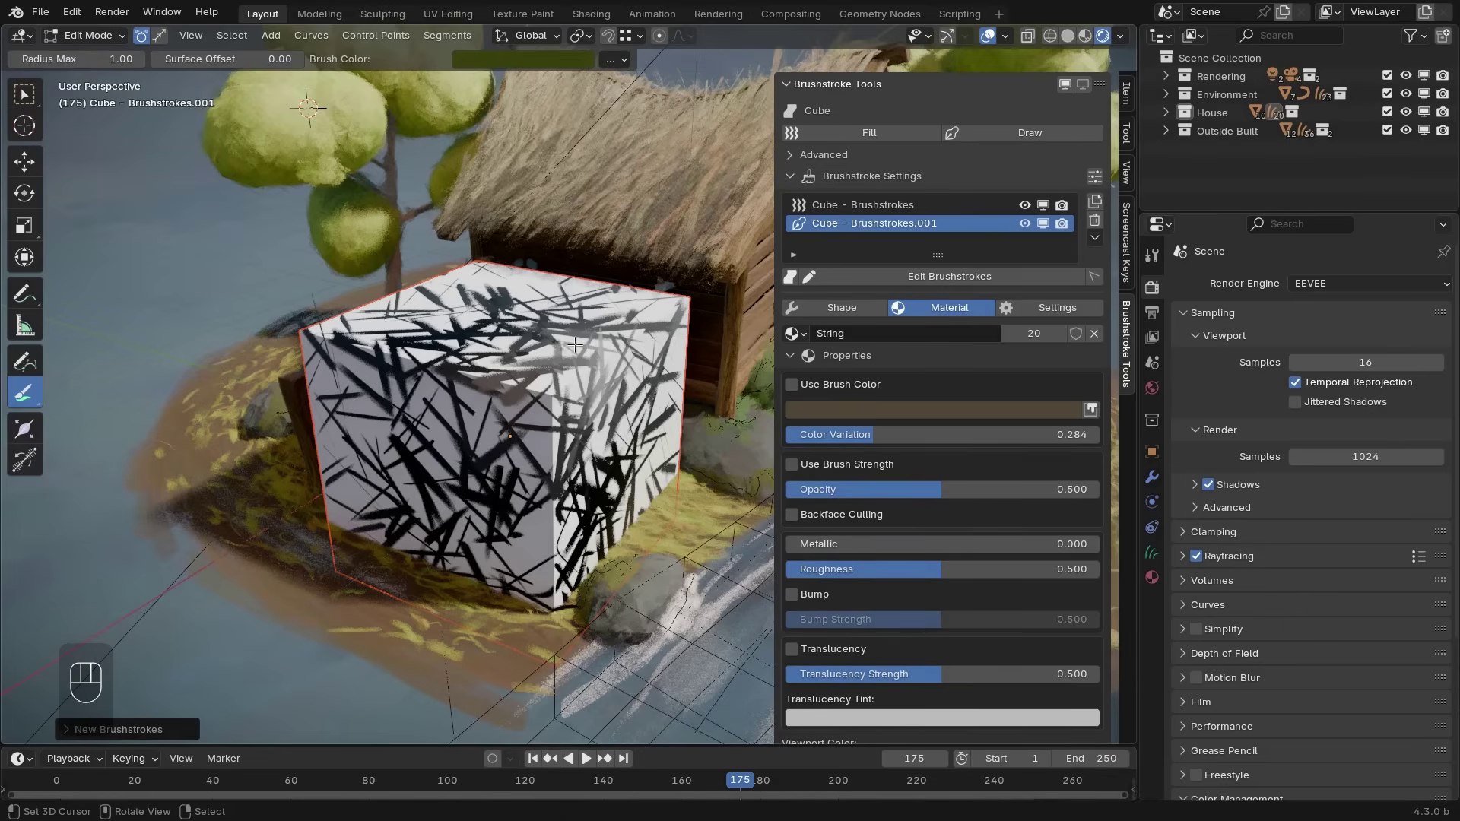
# Pick a dark blue brush colour and draw strokes across the cube's top face
pyautogui.press('x')
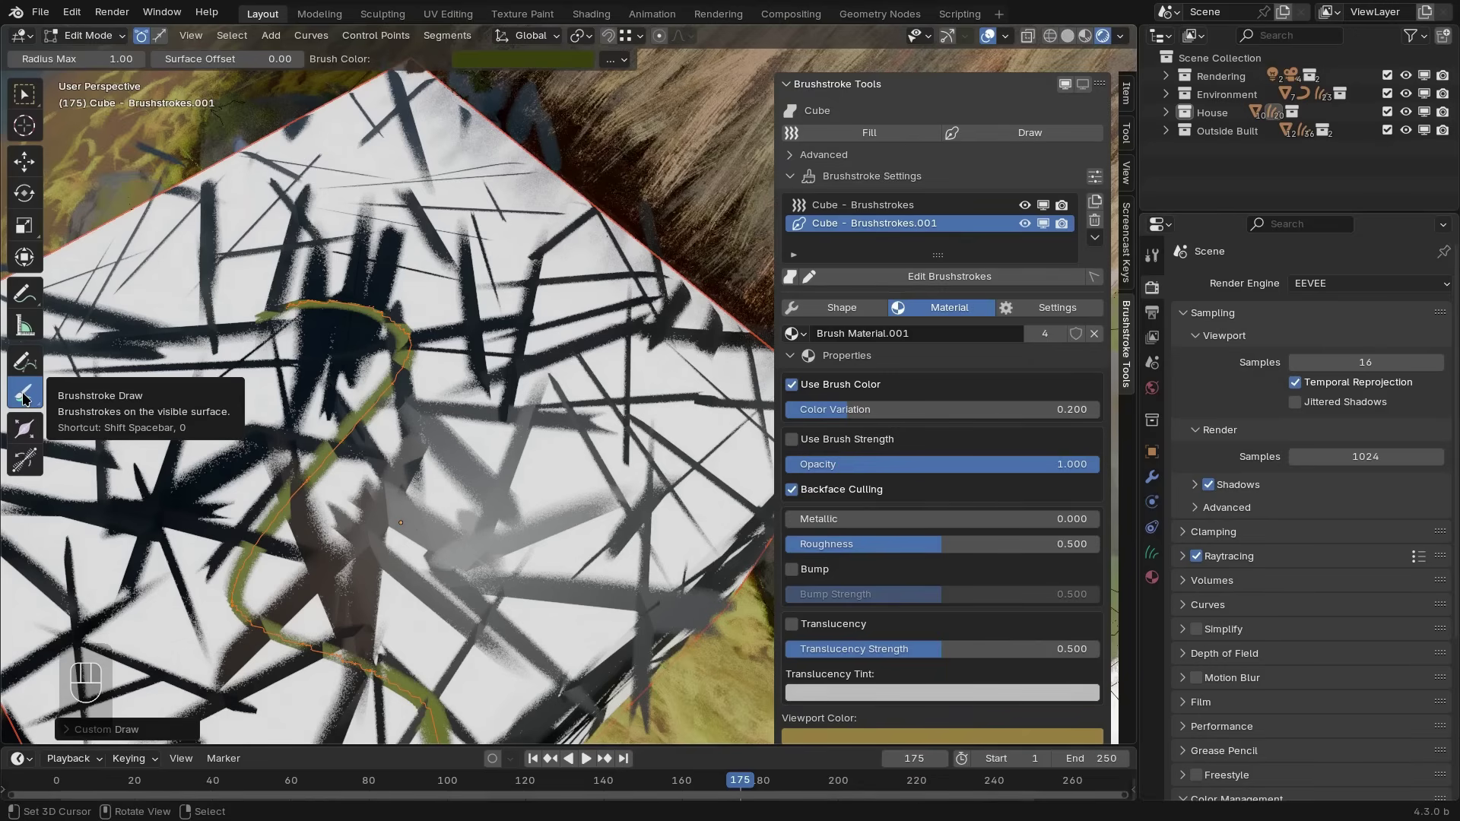
pyautogui.click(558, 69)
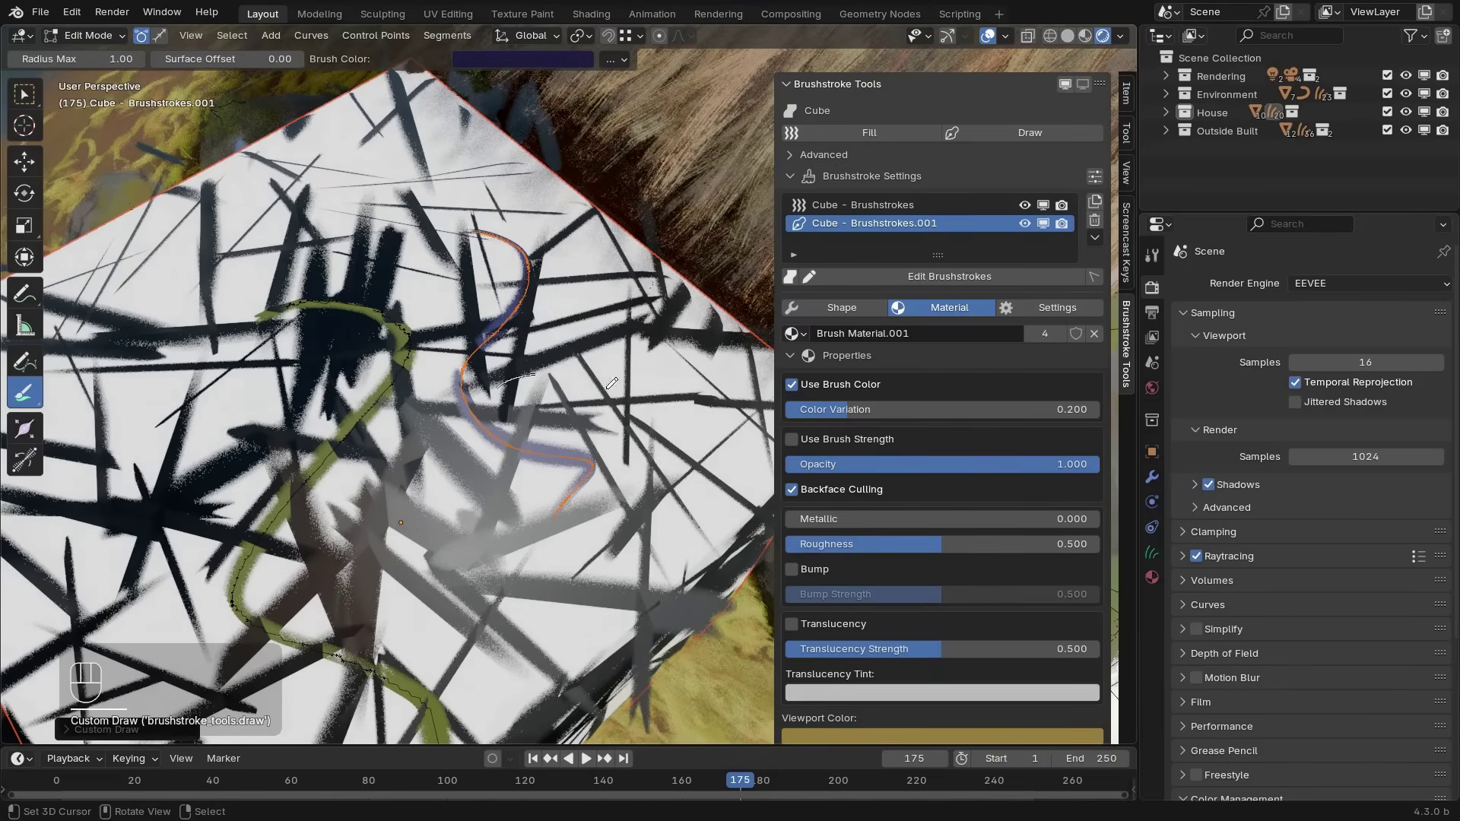
pyautogui.write('..')
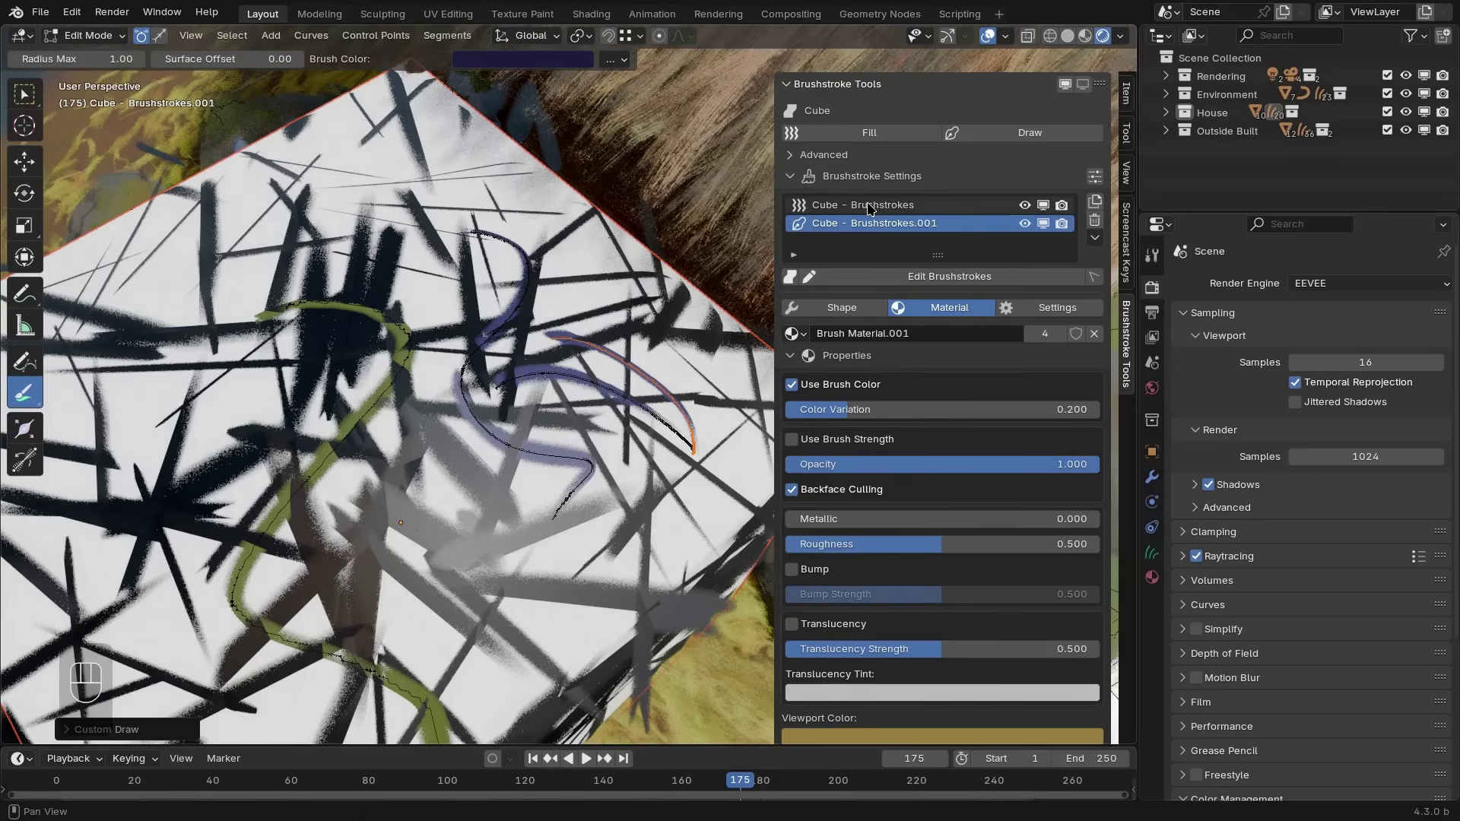
# Activate the first layer and draw a flow curve across the cube's top face
pyautogui.click(883, 208)
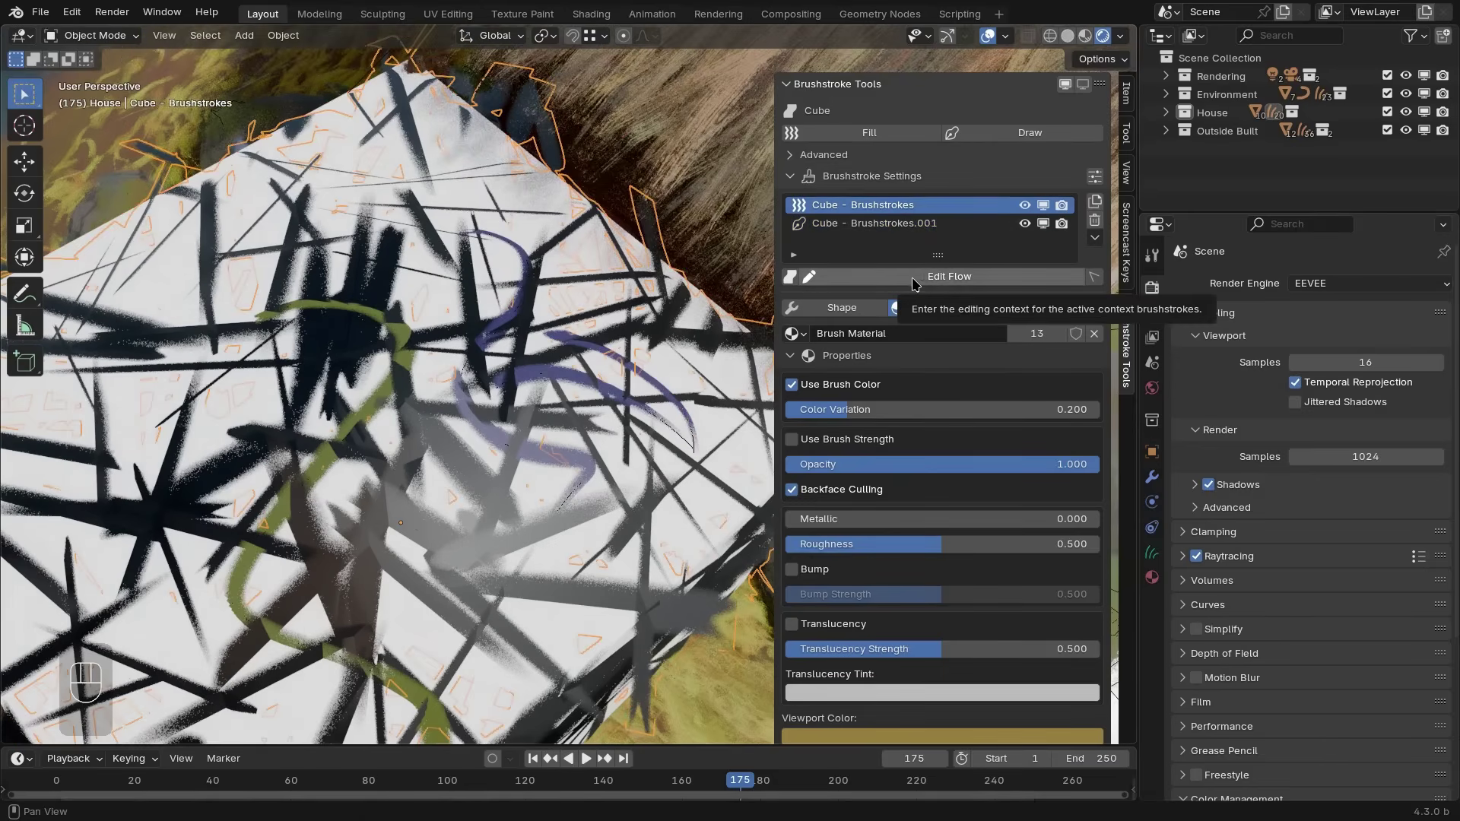
pyautogui.moveTo(926, 281); pyautogui.dragTo(151, 247)
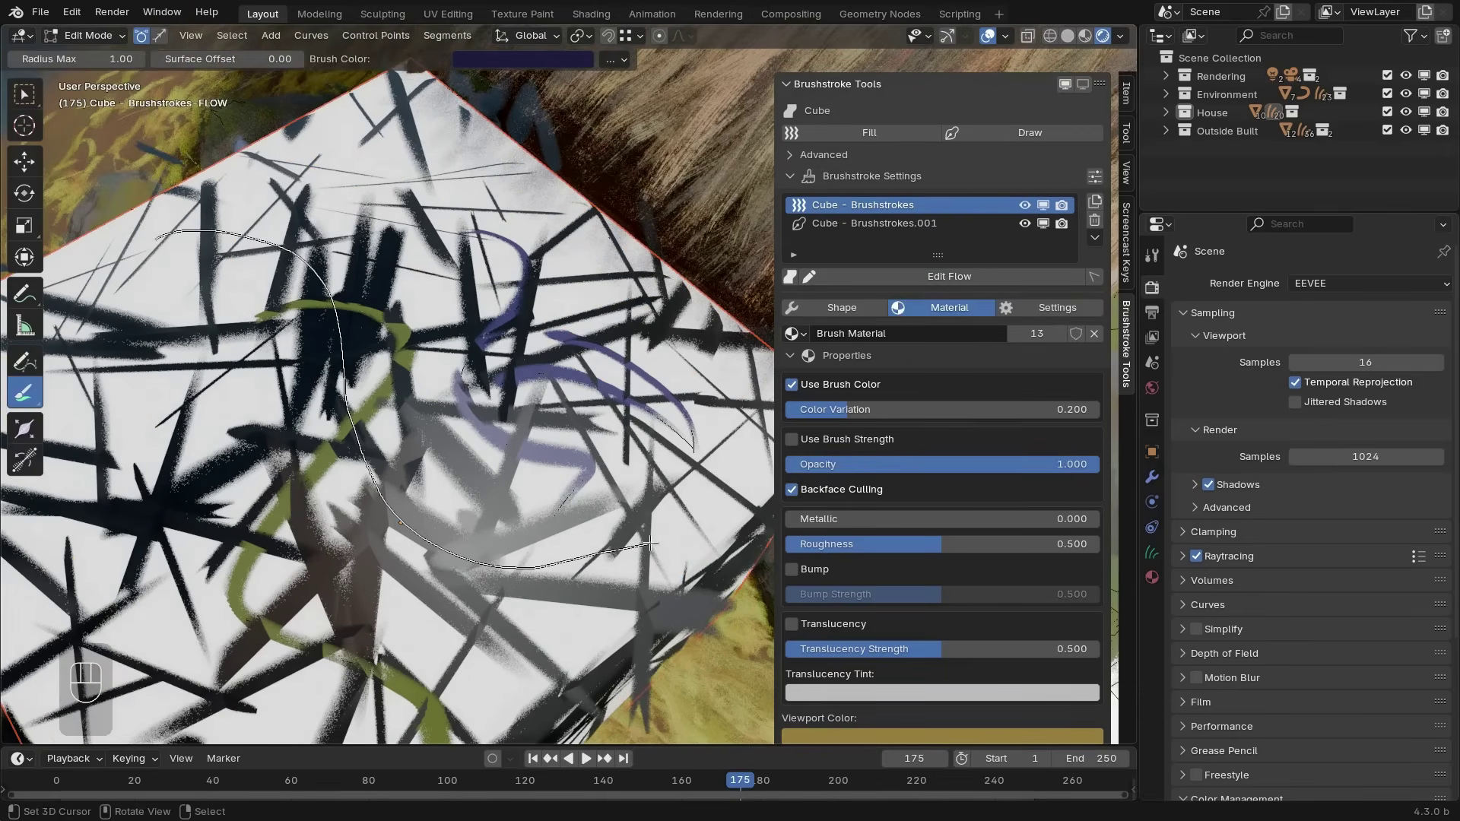
pyautogui.rightClick(656, 538)
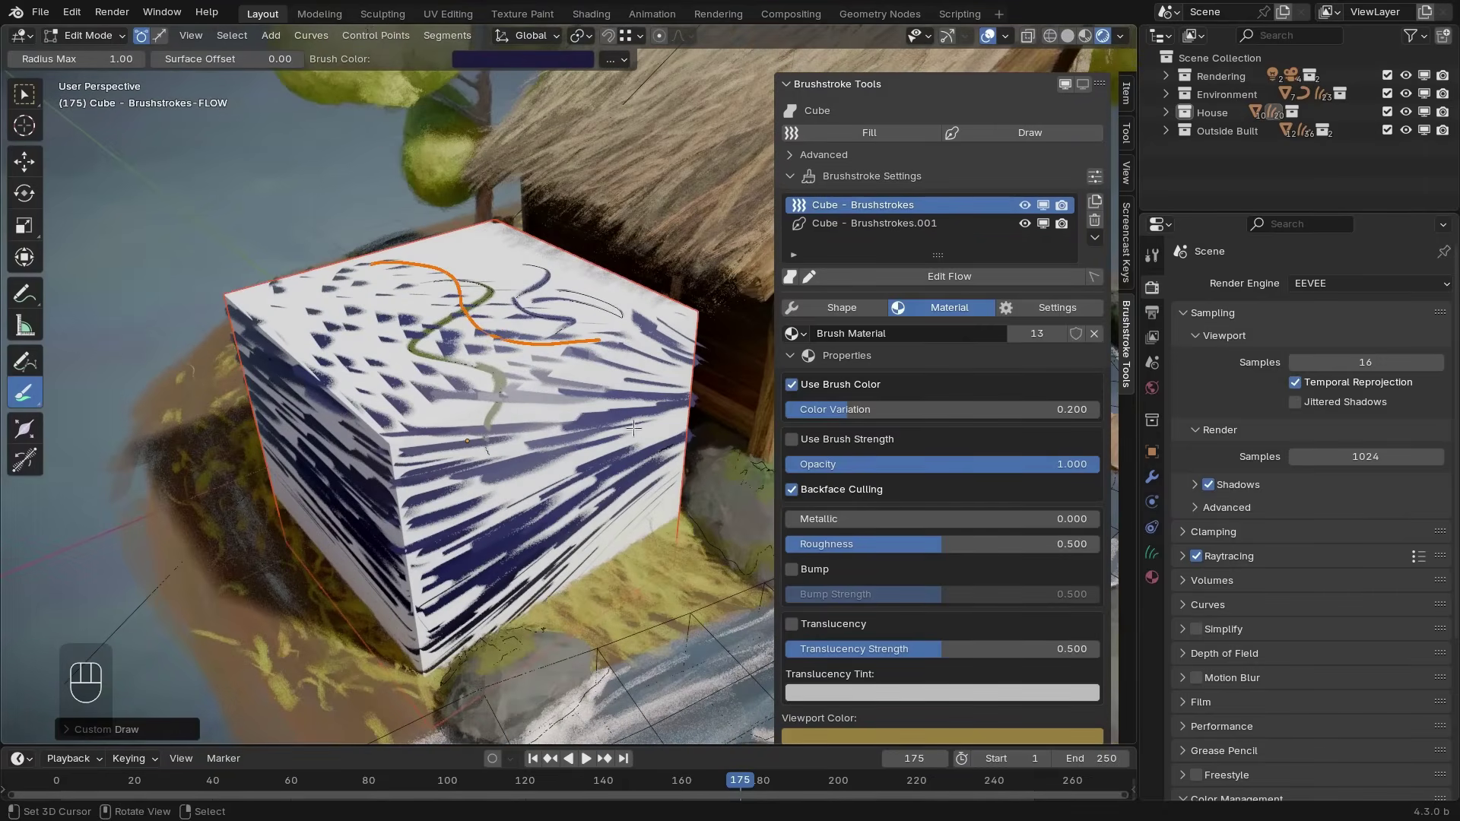
# Leave flow editing, subdivide the cube's mesh twice and return to Object Mode
pyautogui.click(793, 280)
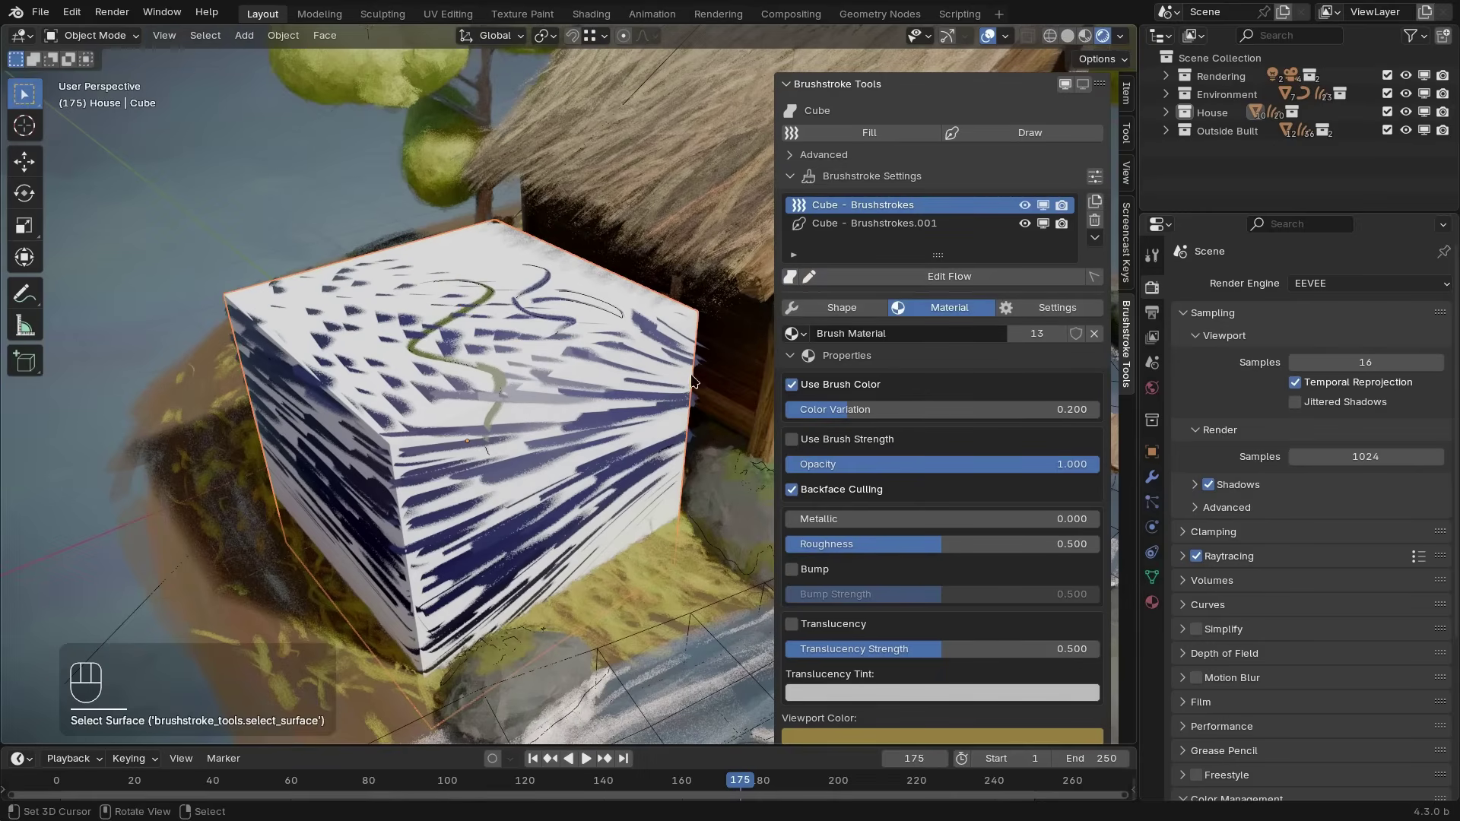
pyautogui.press('Tab')
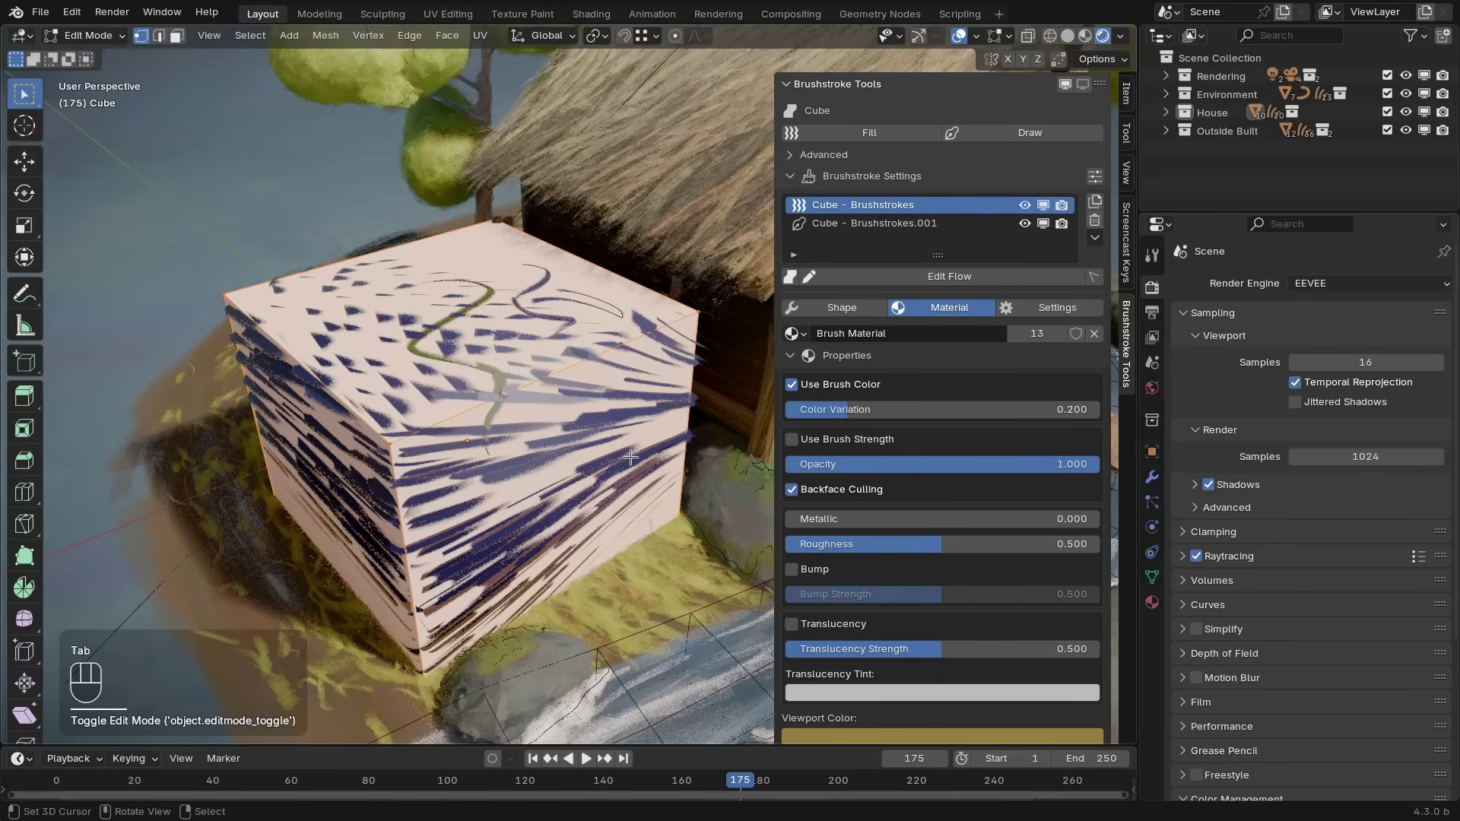
pyautogui.press('w')
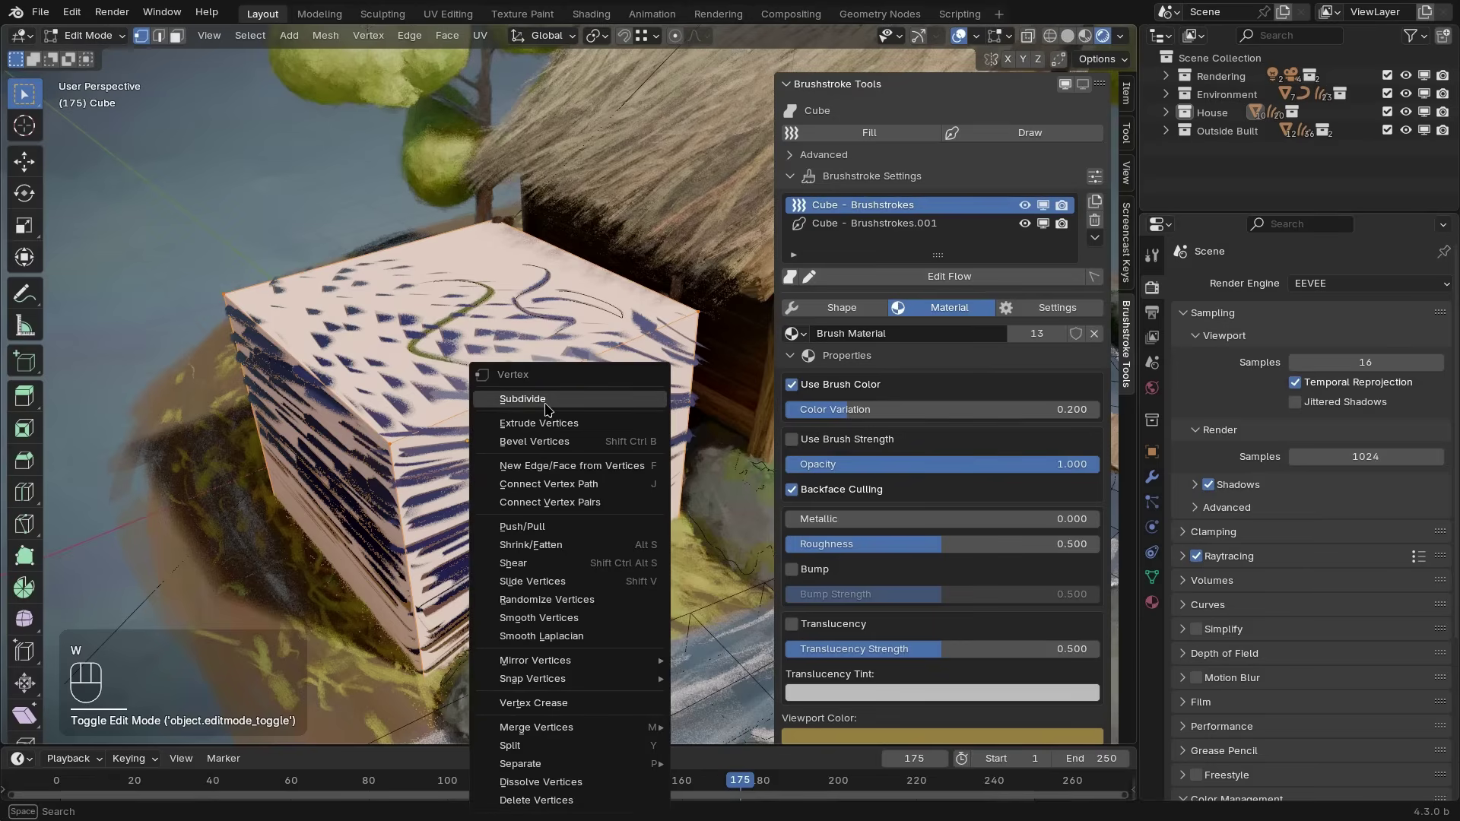
pyautogui.press('shift+r')
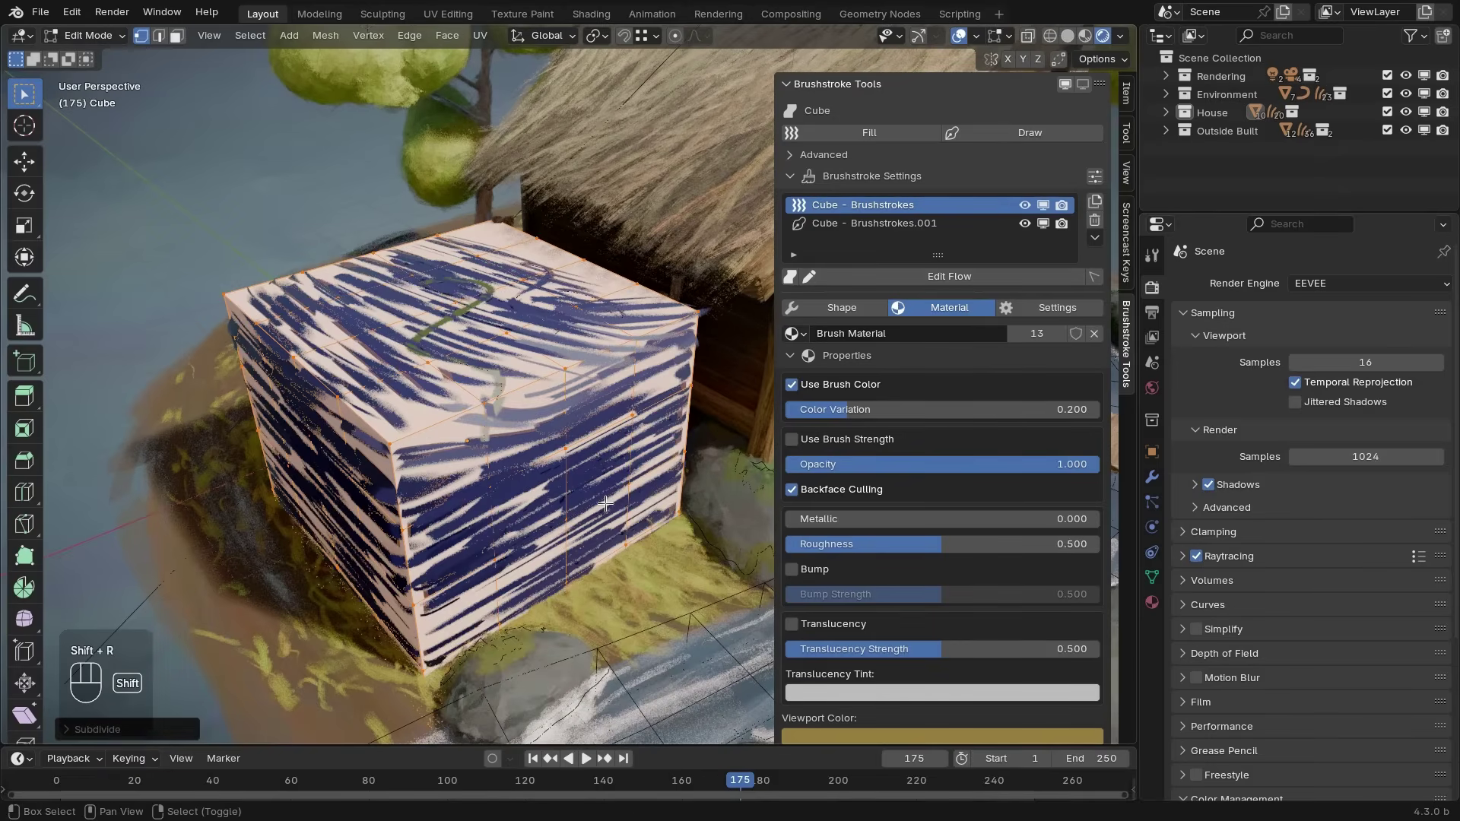
pyautogui.press('shift+r')
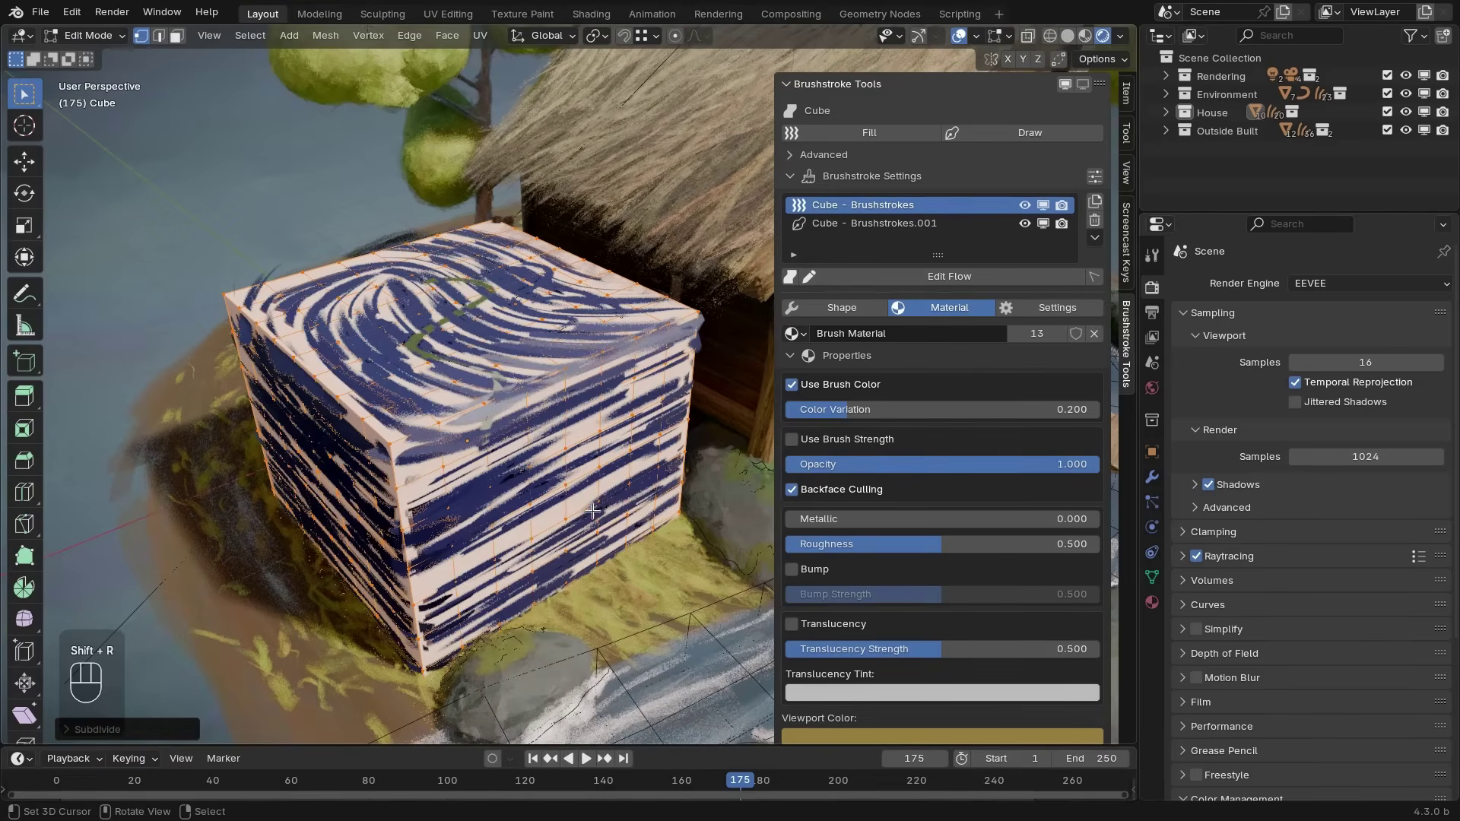
pyautogui.click(587, 507)
pyautogui.press('shift+r')
pyautogui.press('Tab')
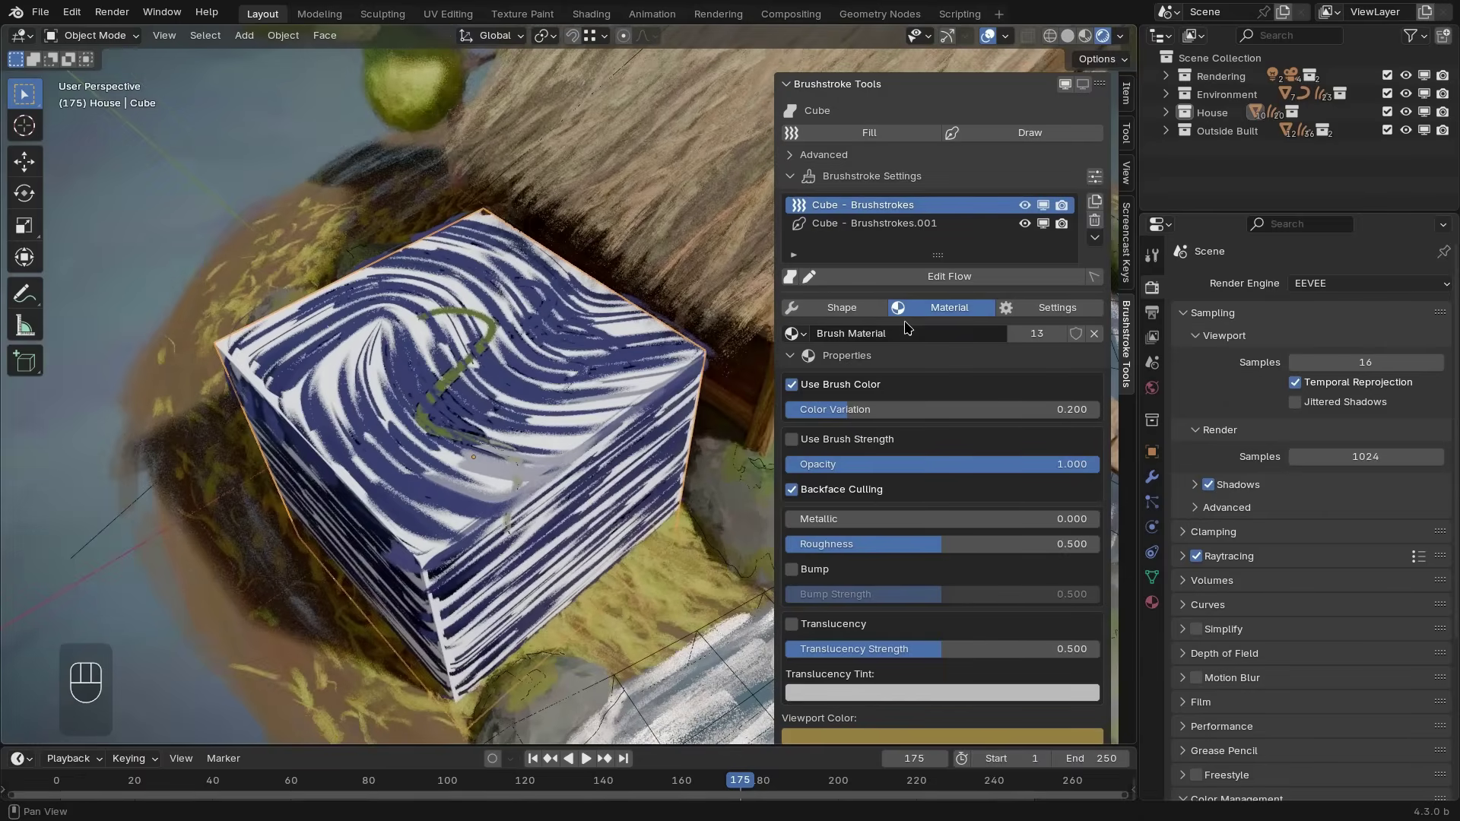
# Re-enter flow editing and draw another flow curve on the cube's side
pyautogui.click(944, 278)
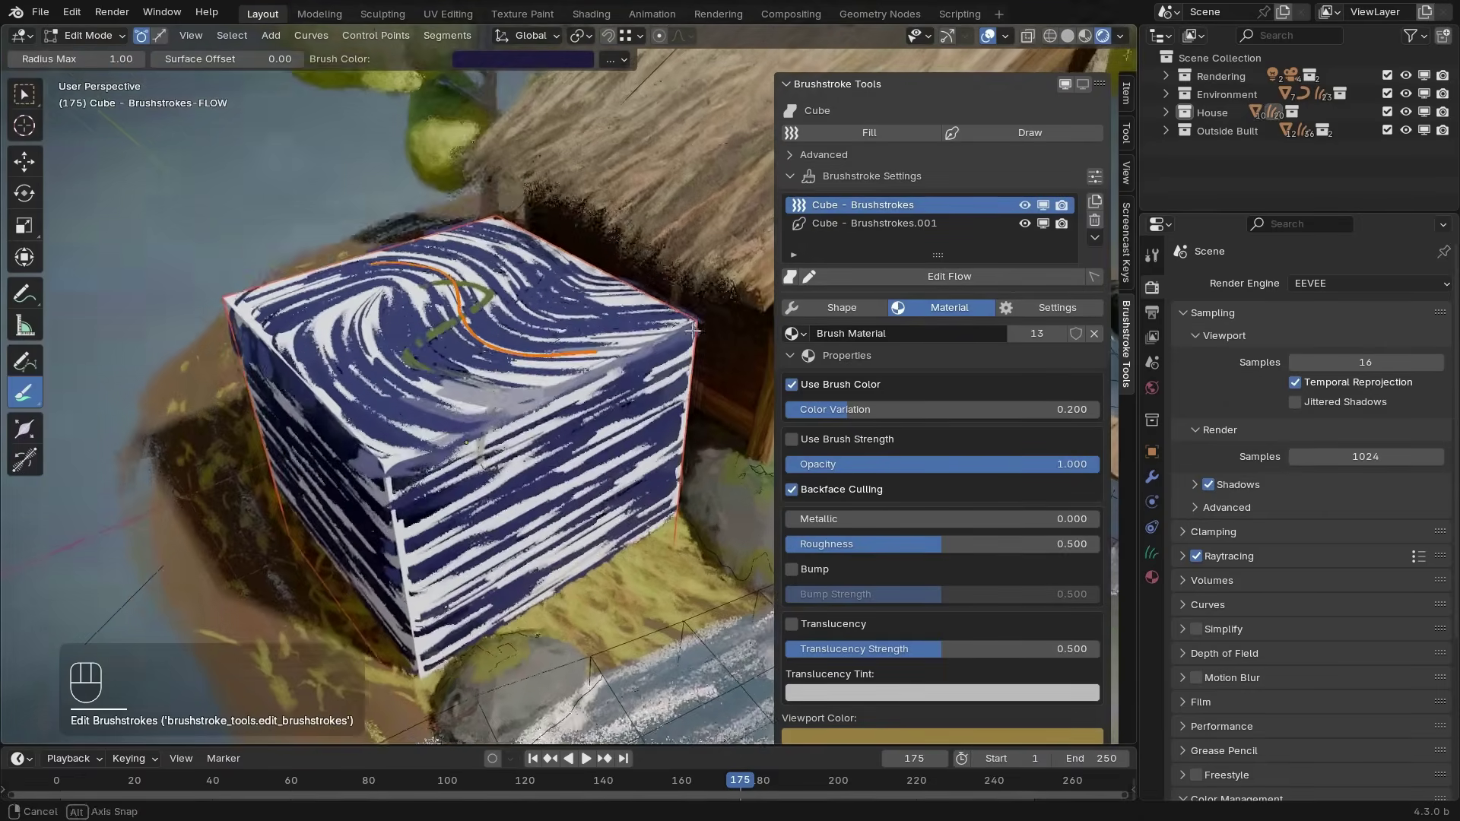
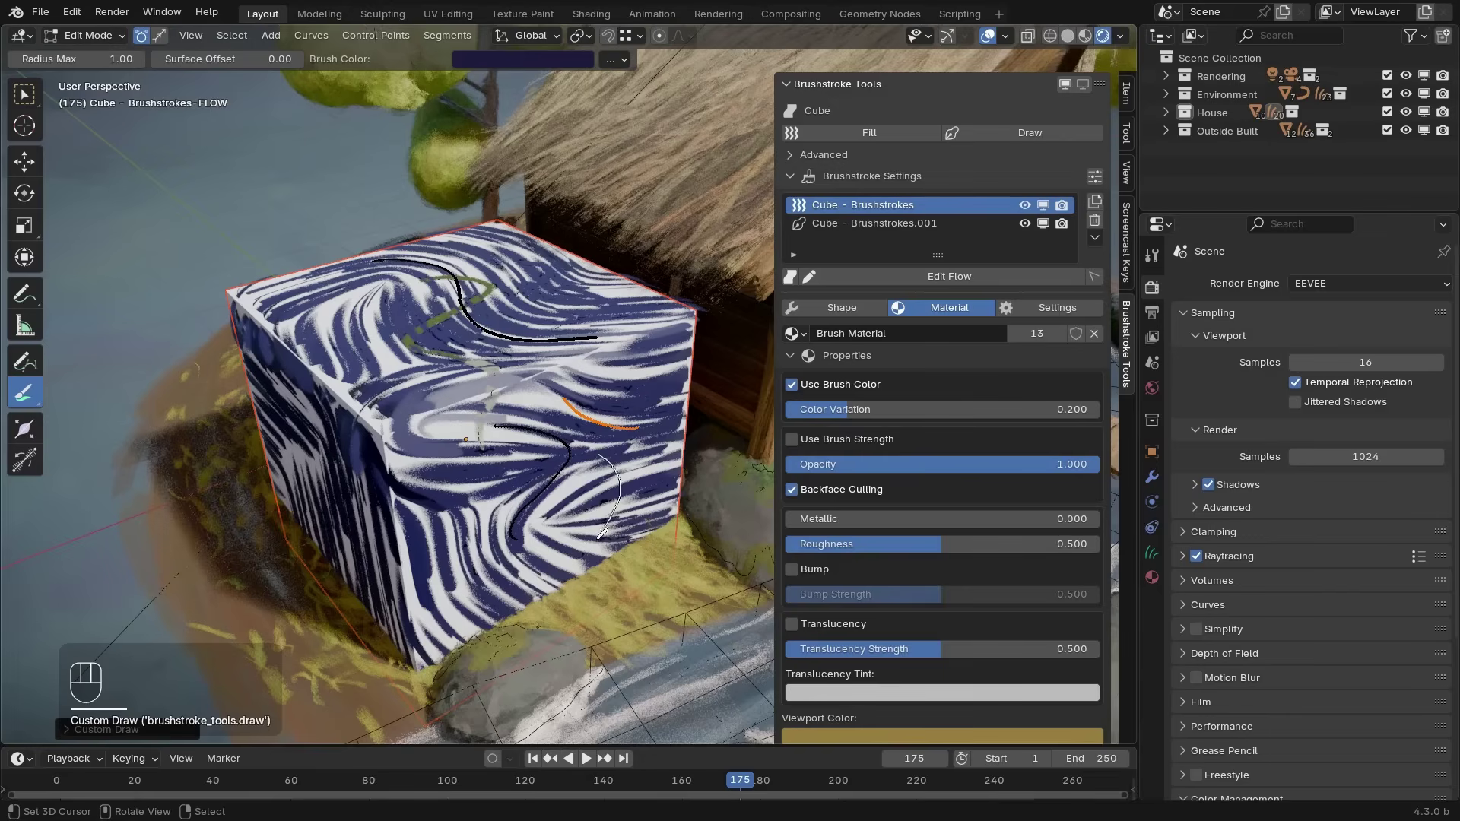
pyautogui.moveTo(477, 489); pyautogui.dragTo(527, 438)
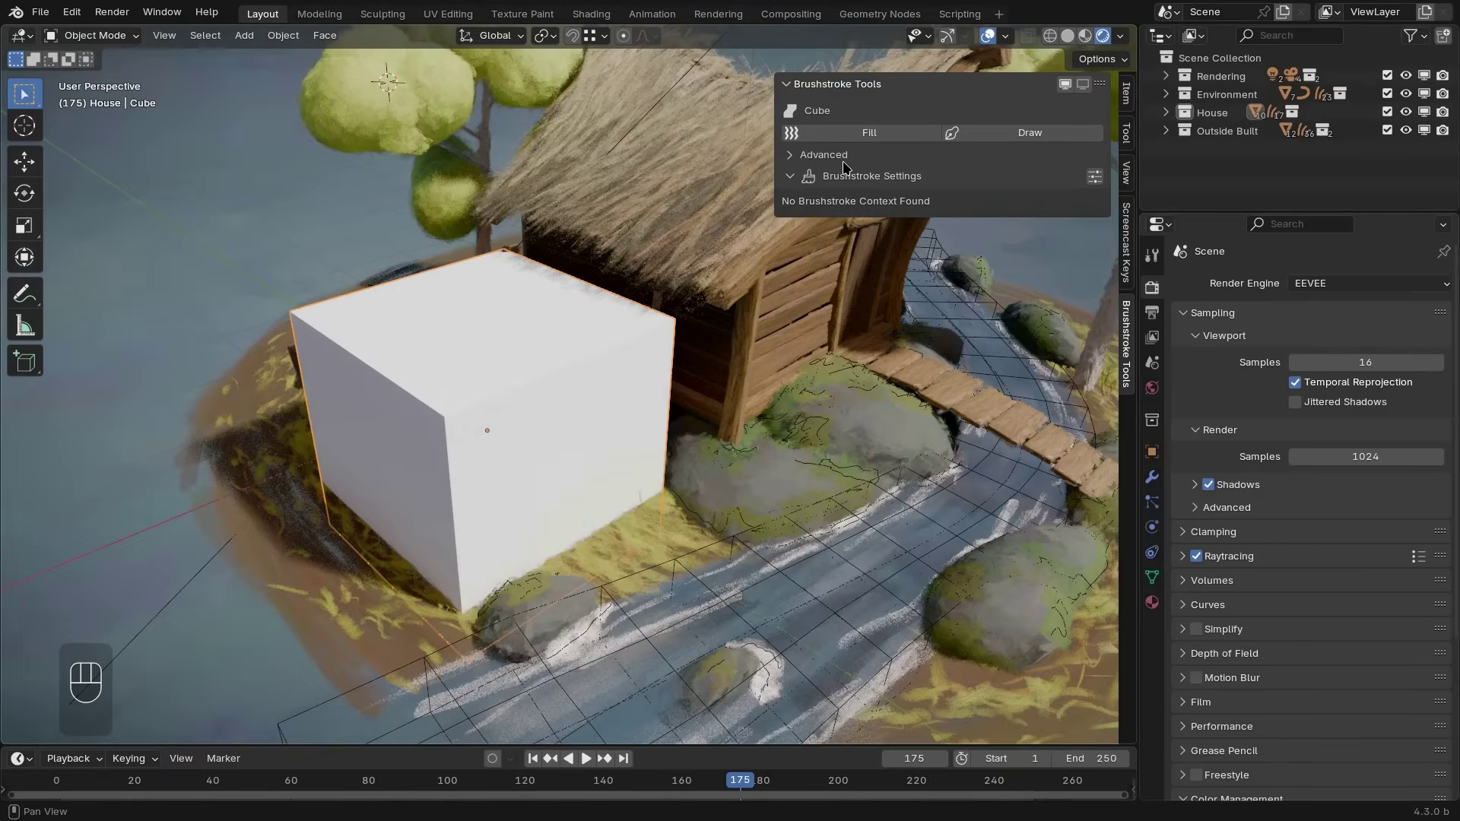
# Reveal the Advanced brushstroke options for the plain white cube
pyautogui.click(812, 153)
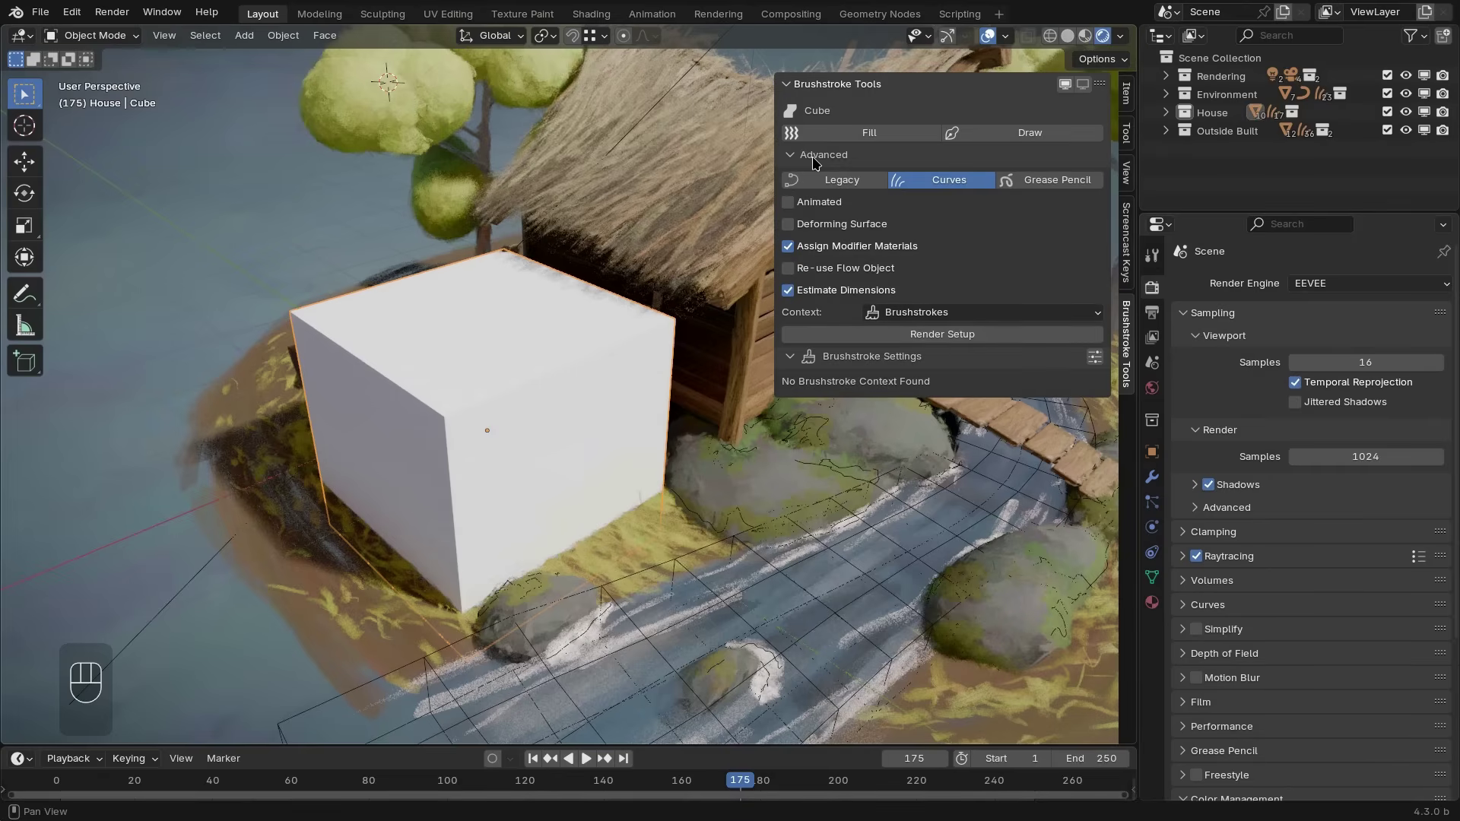
# Delete the test cube and orbit the view toward the birch tree by the house
pyautogui.press('x')
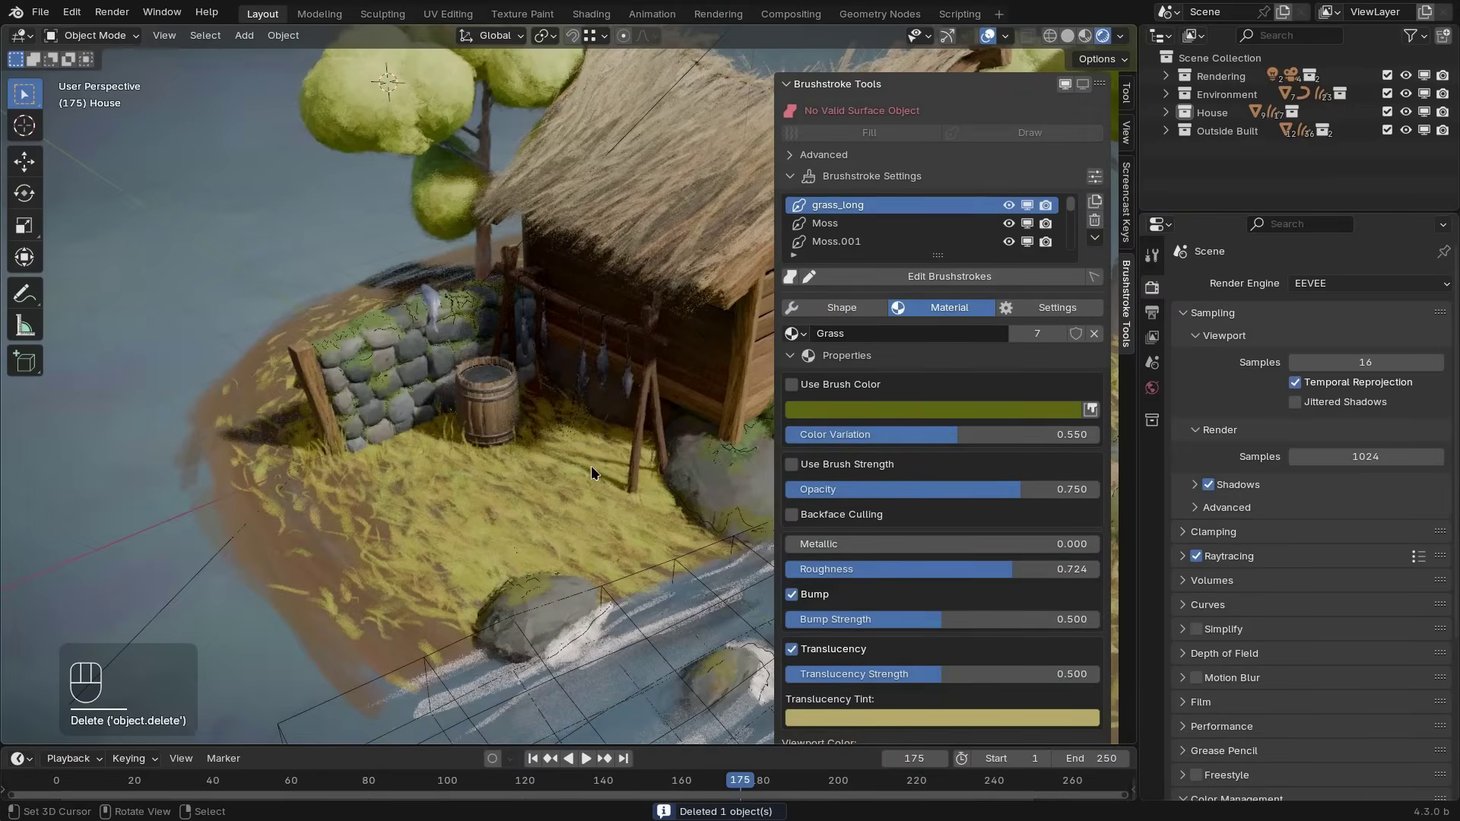
pyautogui.moveTo(605, 451); pyautogui.dragTo(567, 461)
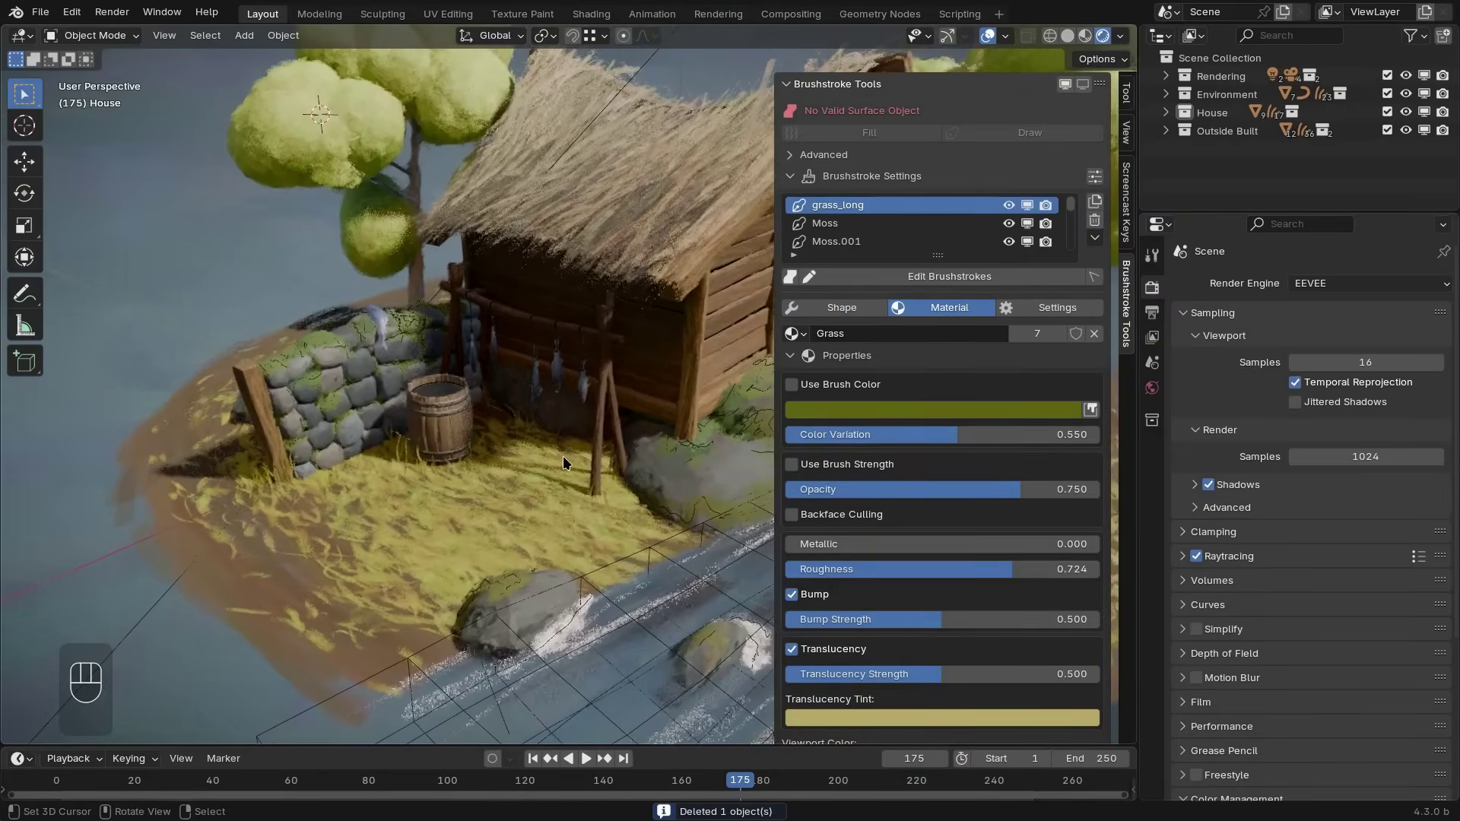
pyautogui.middleClick(571, 463)
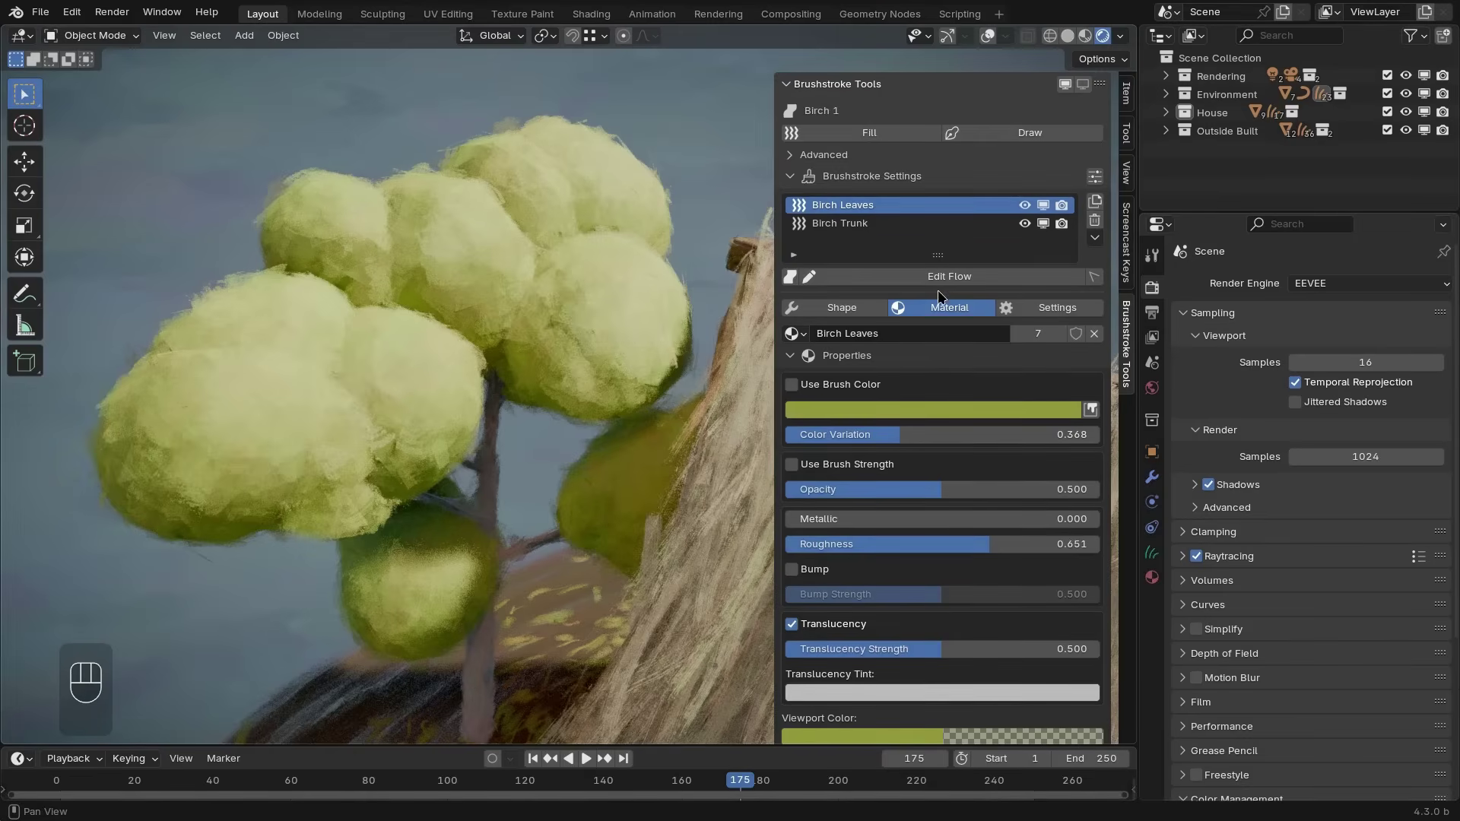
# Pin the Masking group in the Birch Leaves modifier settings and collapse it
pyautogui.click(876, 314)
pyautogui.click(941, 313)
pyautogui.moveTo(1045, 312); pyautogui.dragTo(1000, 309)
pyautogui.moveTo(953, 309); pyautogui.dragTo(908, 308)
pyautogui.click(864, 309)
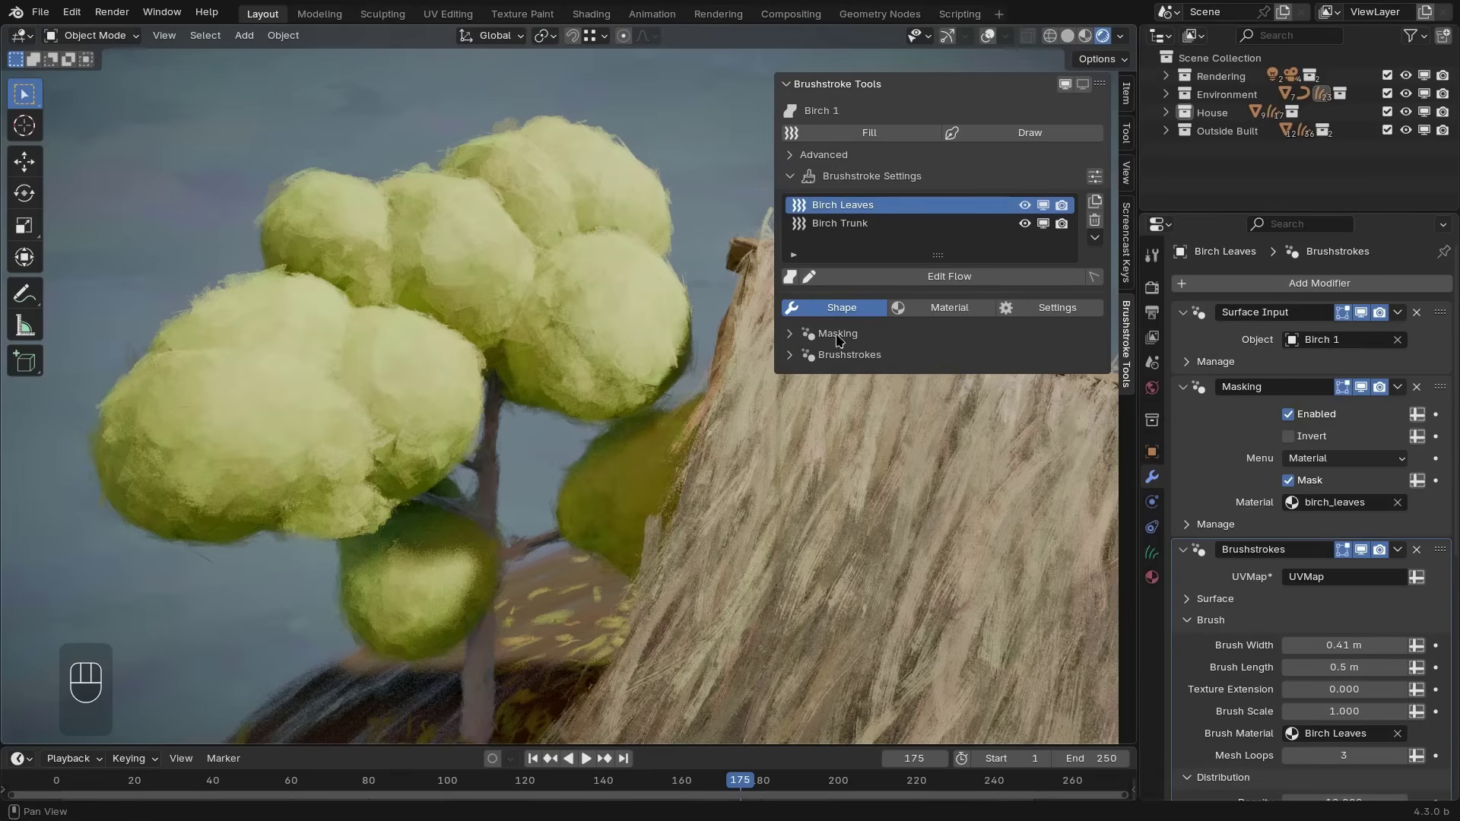
# Pin the Brushstrokes group, review stroke culling, and show only pinned settings
pyautogui.click(792, 340)
pyautogui.click(792, 338)
pyautogui.click(790, 359)
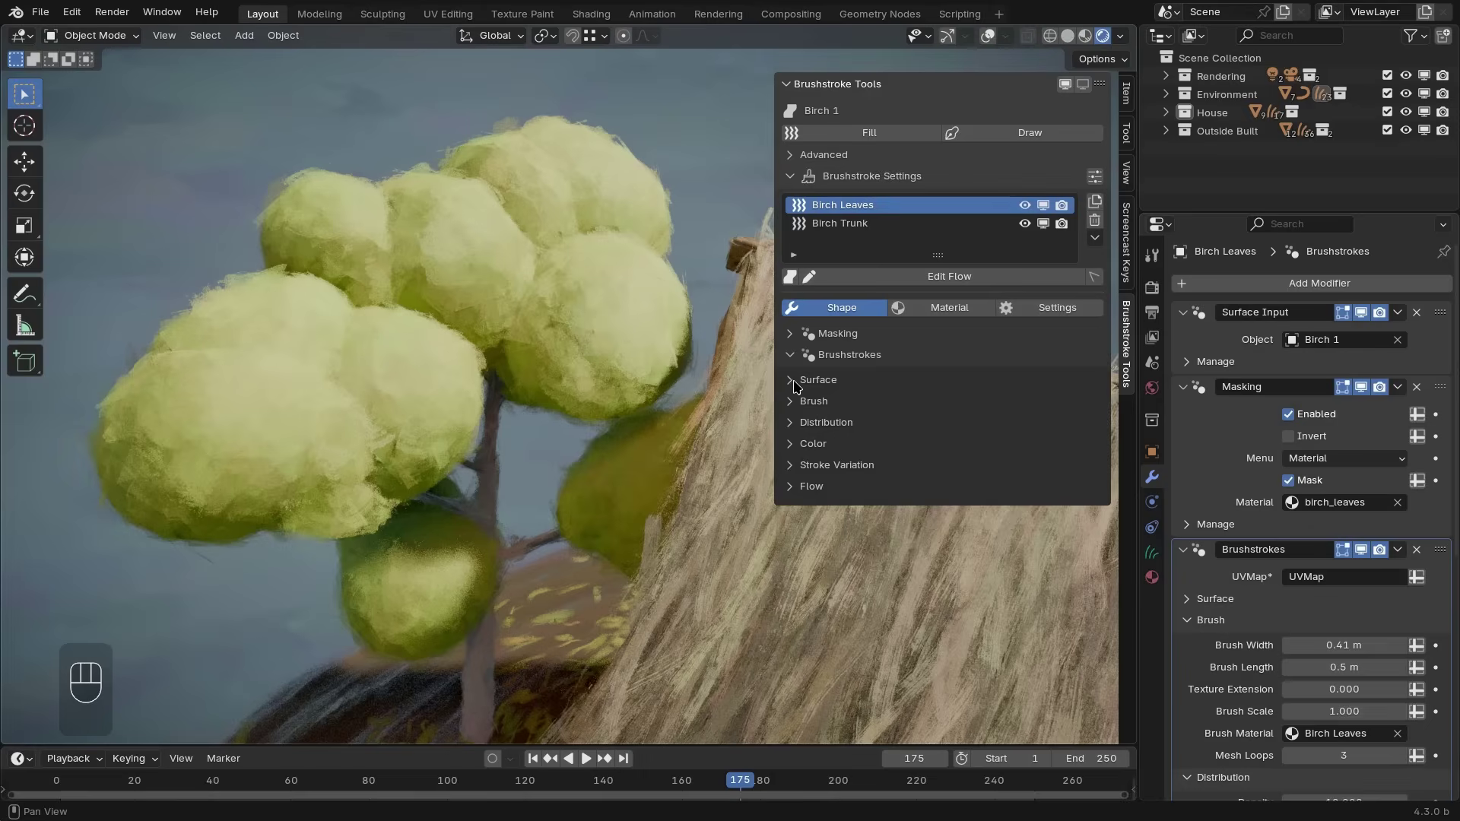
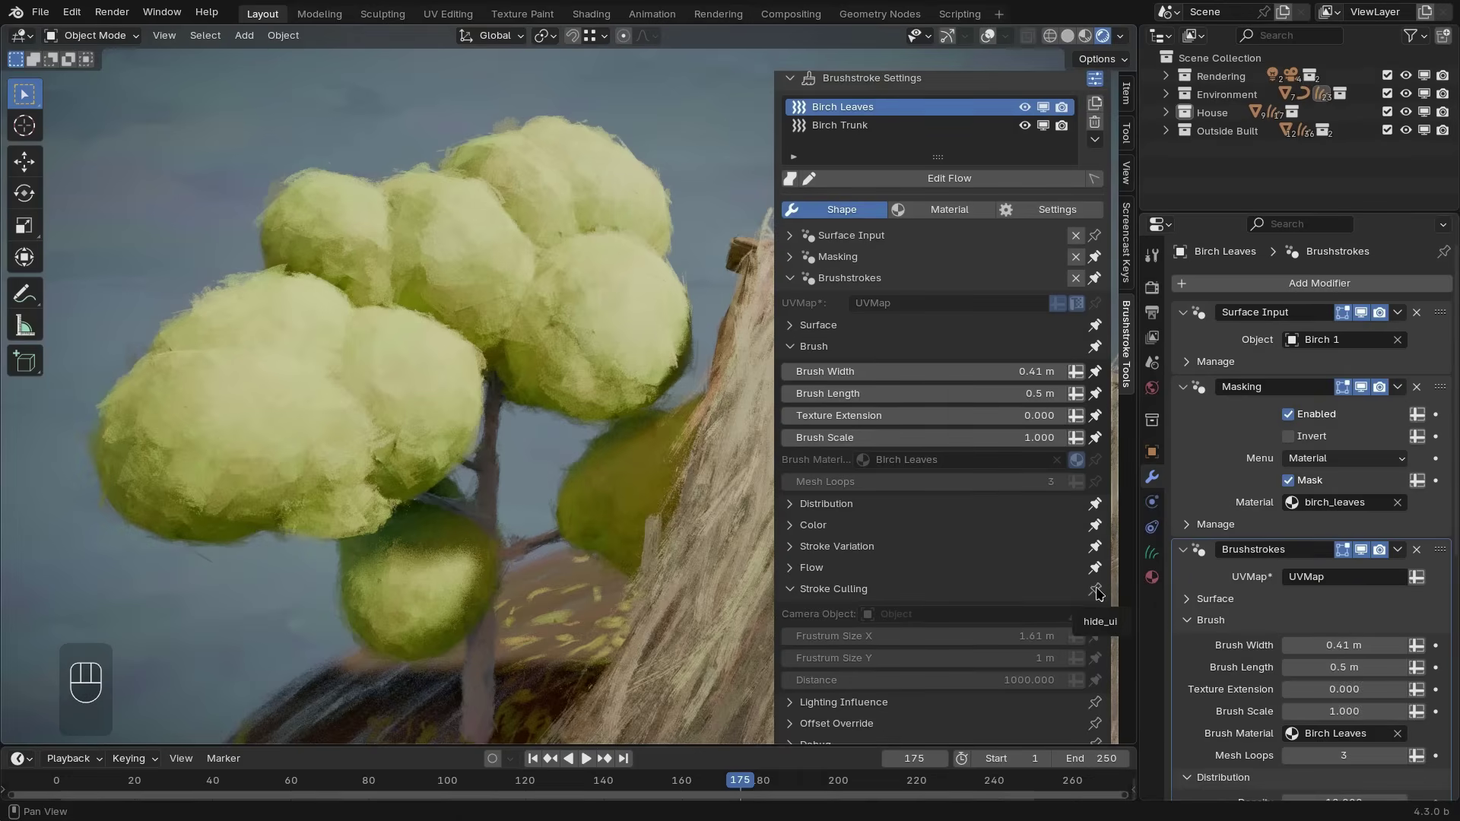
pyautogui.moveTo(1098, 595); pyautogui.dragTo(920, 599)
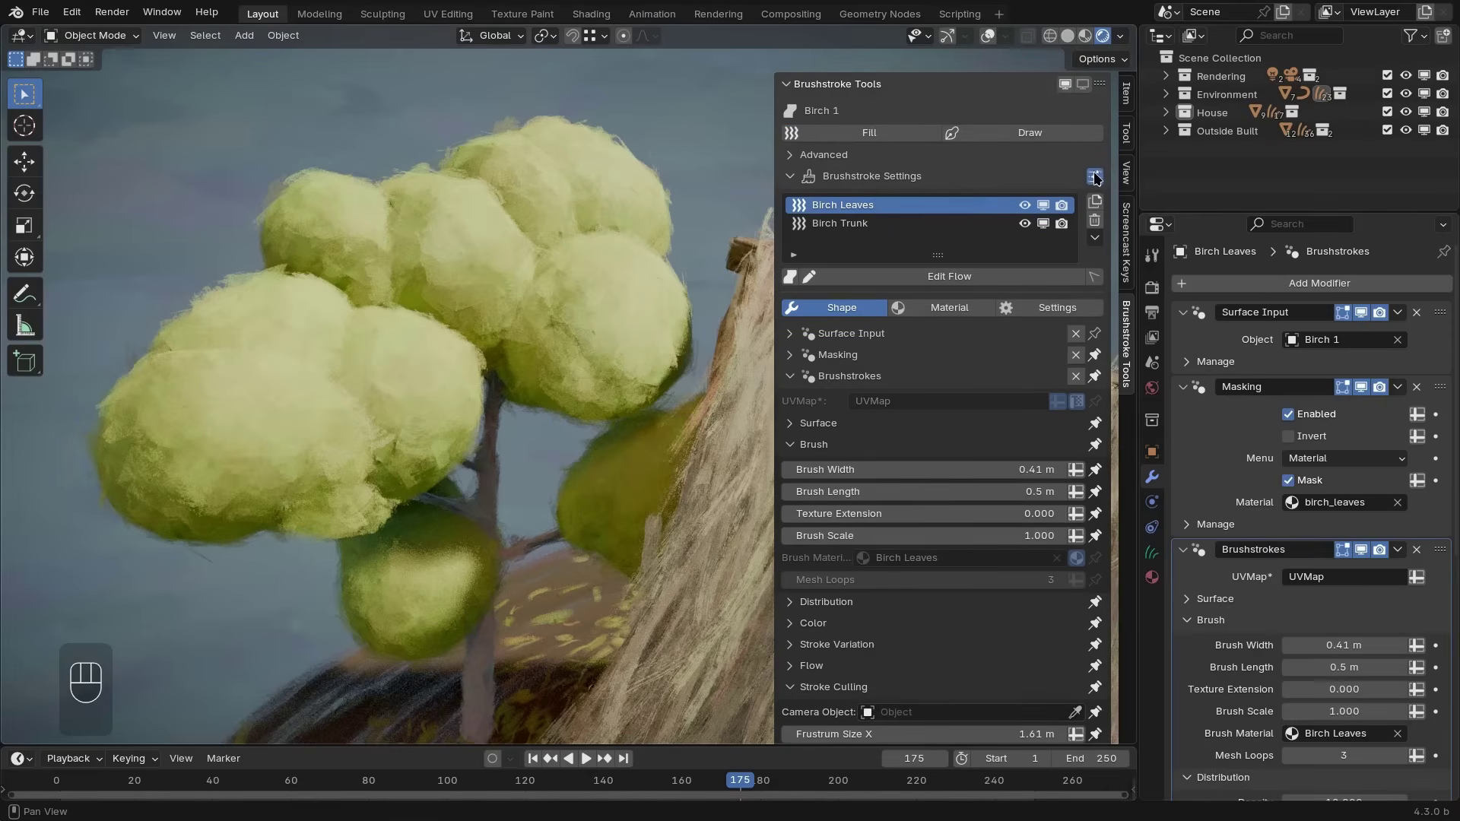
pyautogui.click(1097, 180)
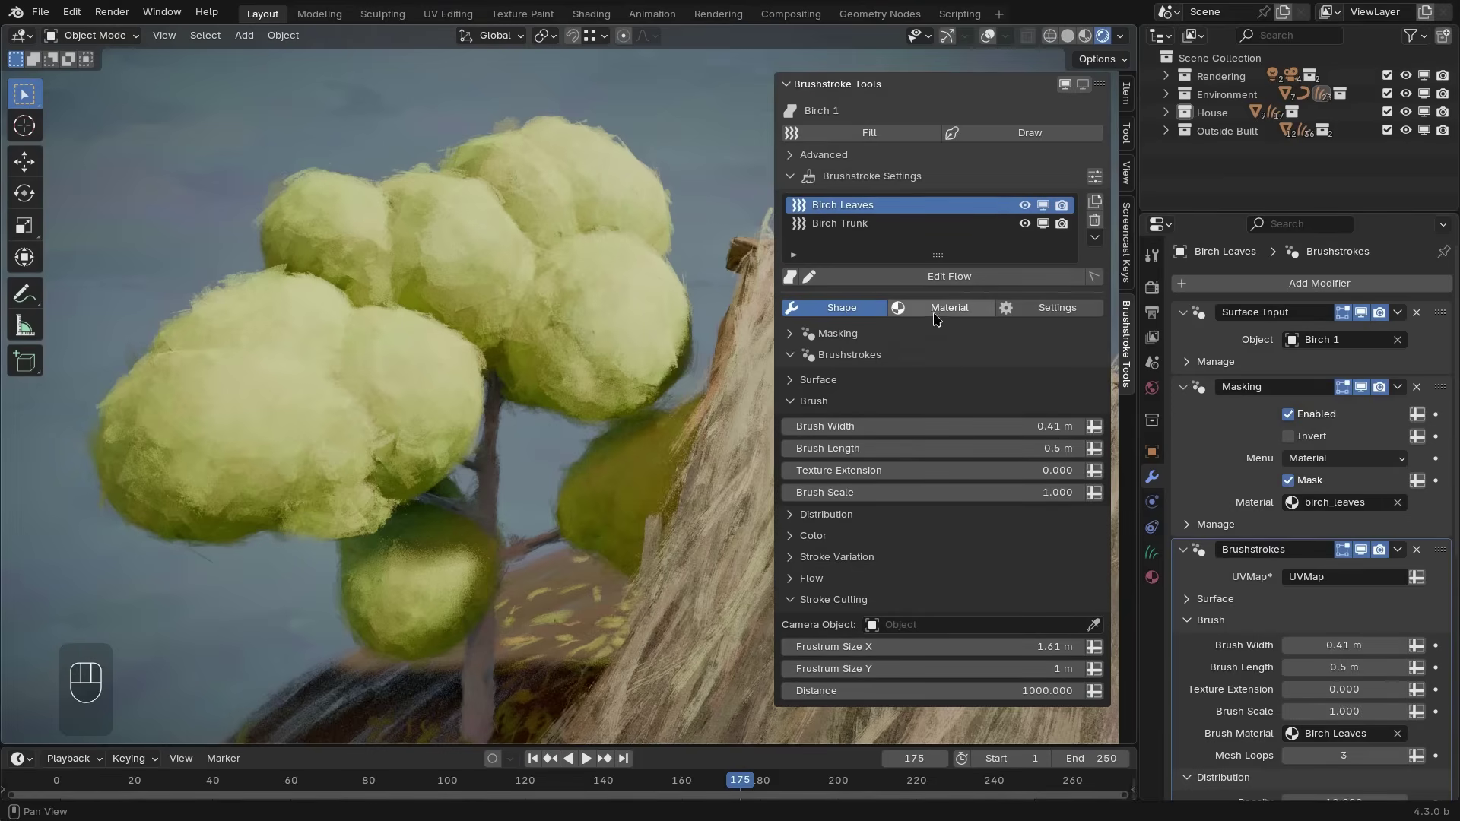
# Preview a different Brush Color for the Birch Leaves material without keeping it
pyautogui.click(953, 313)
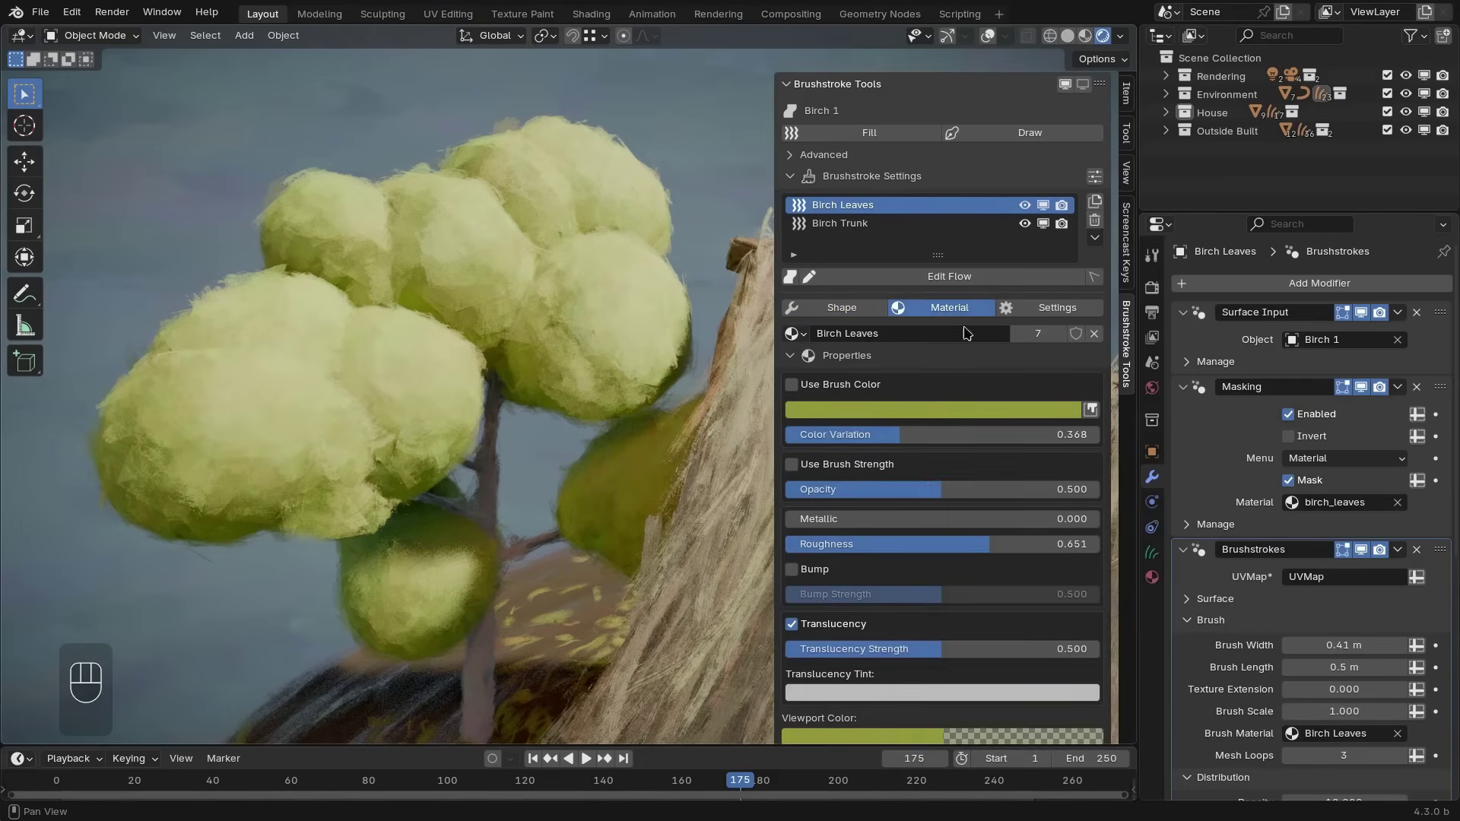
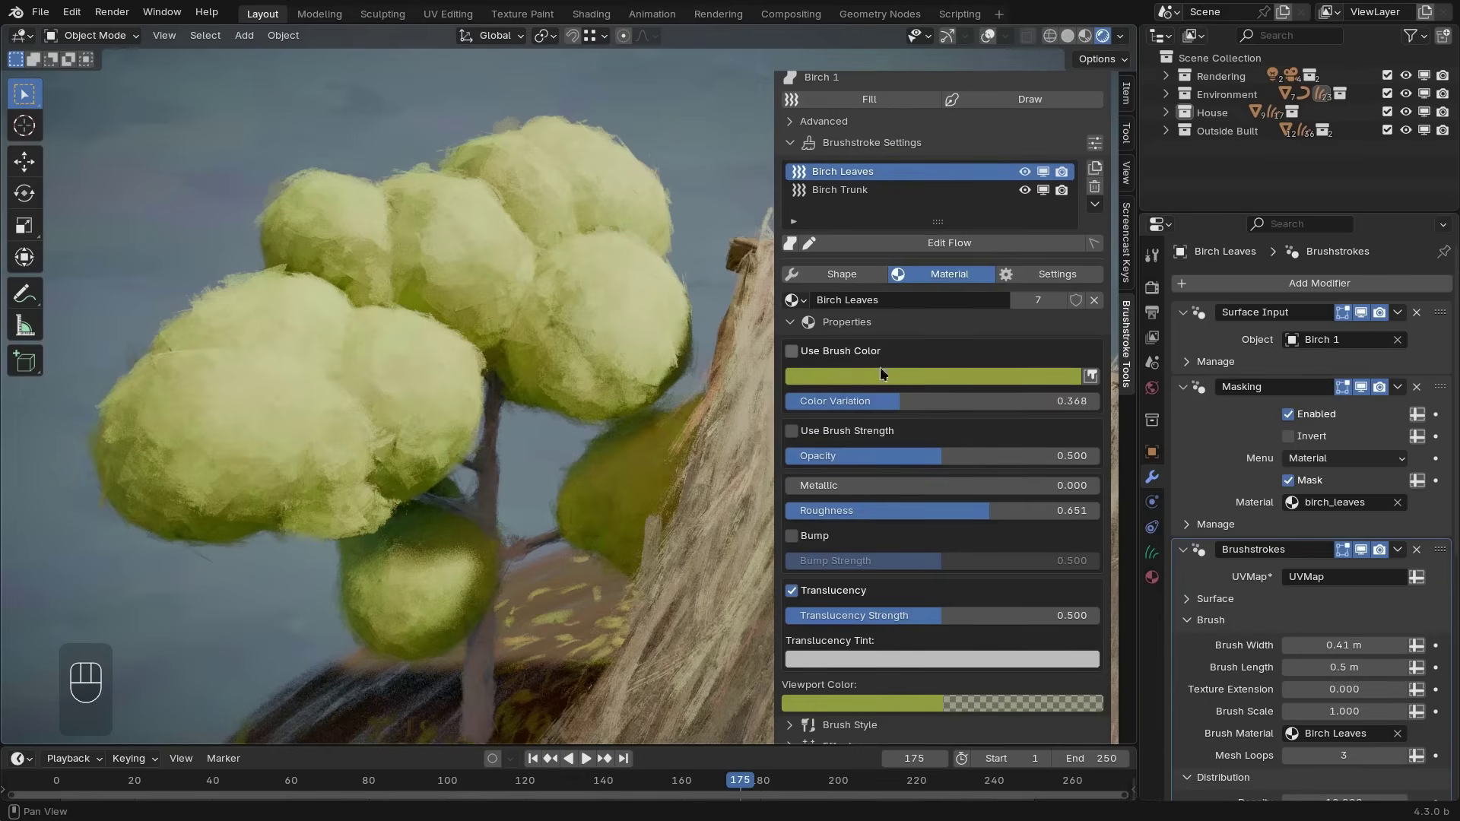
pyautogui.click(947, 386)
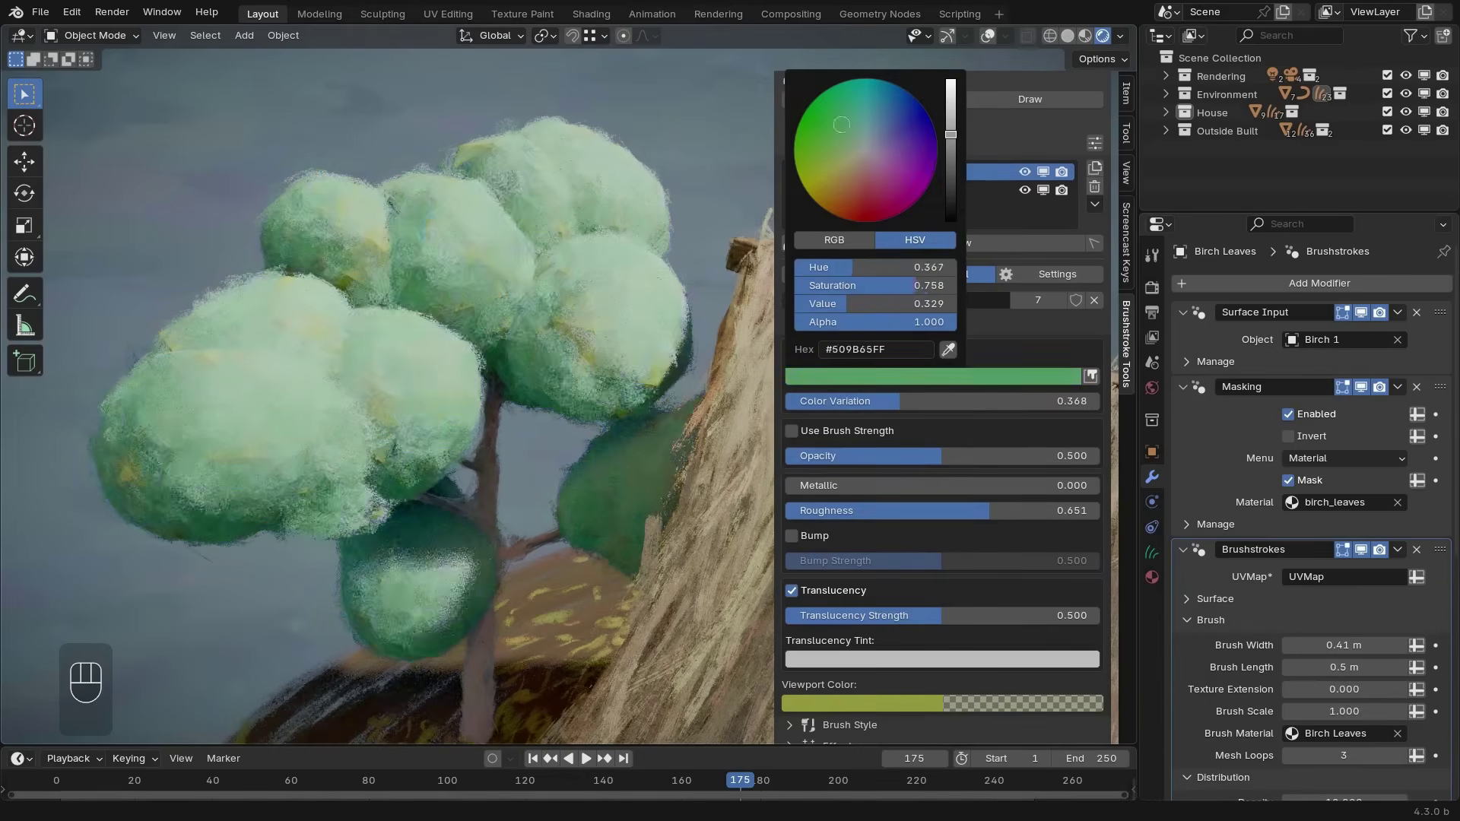
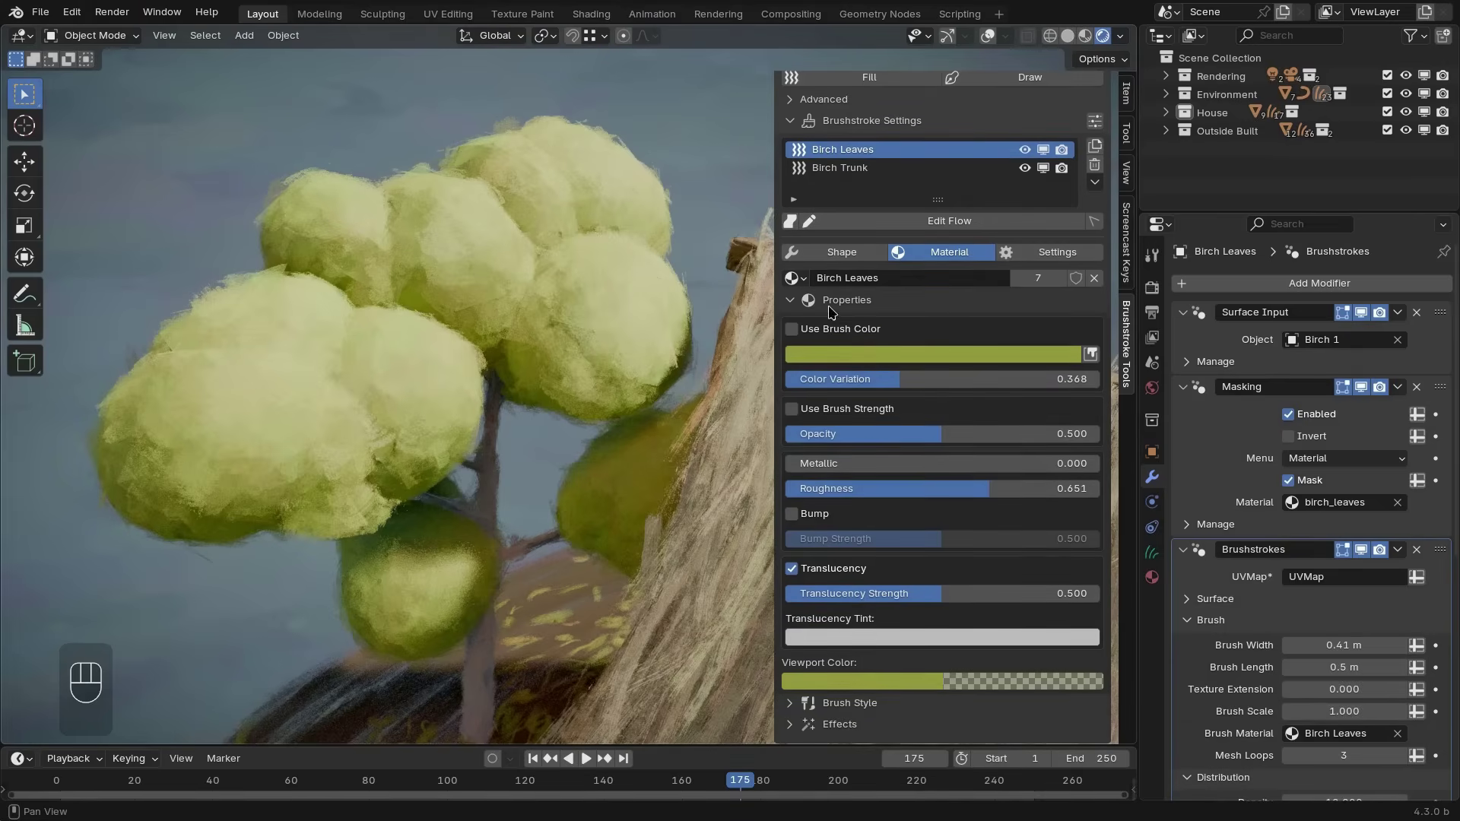
# Collapse material properties and expand the Oil Paint dry Brush Style section
pyautogui.click(797, 303)
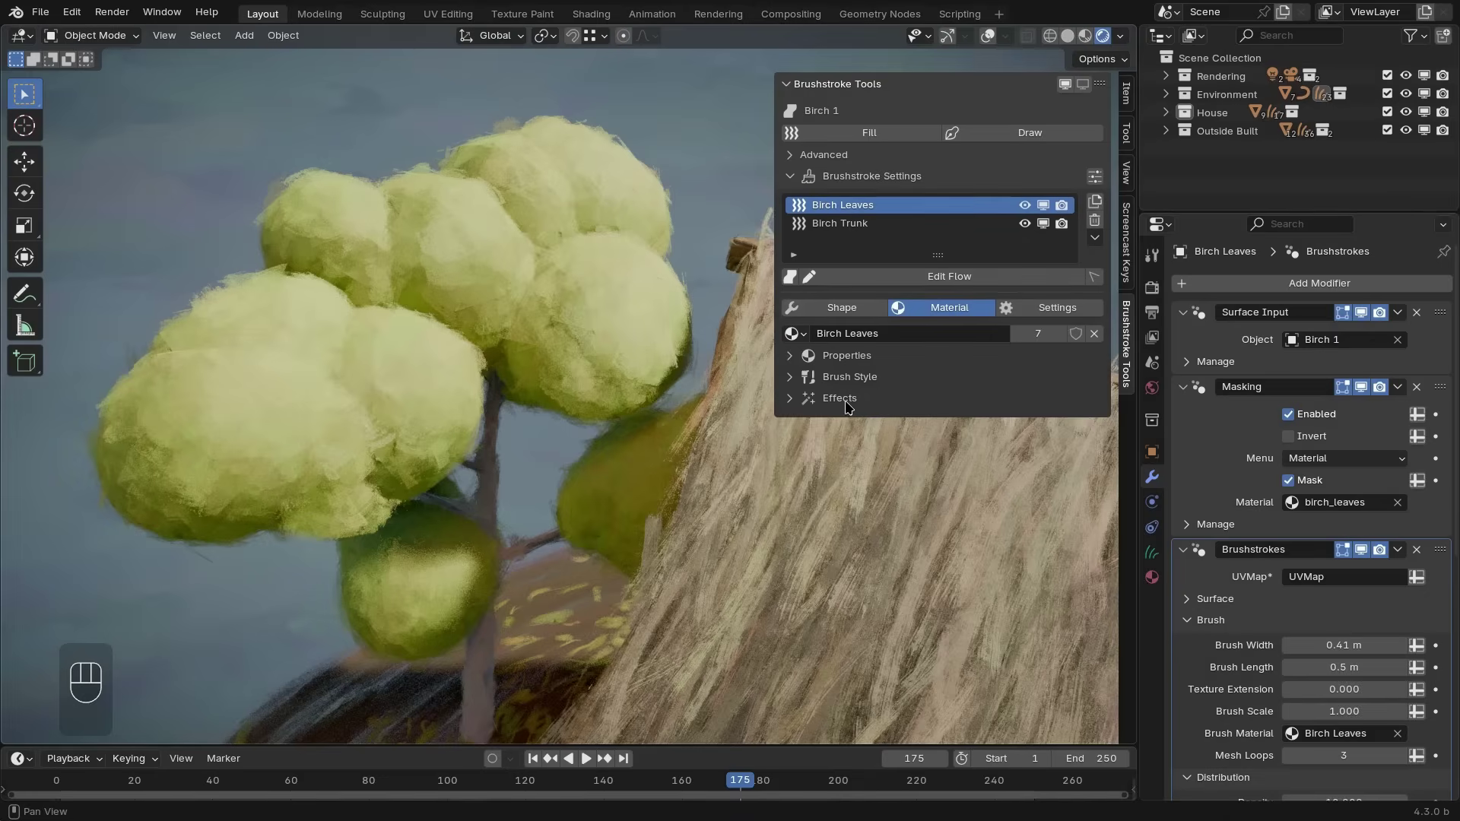
pyautogui.click(823, 383)
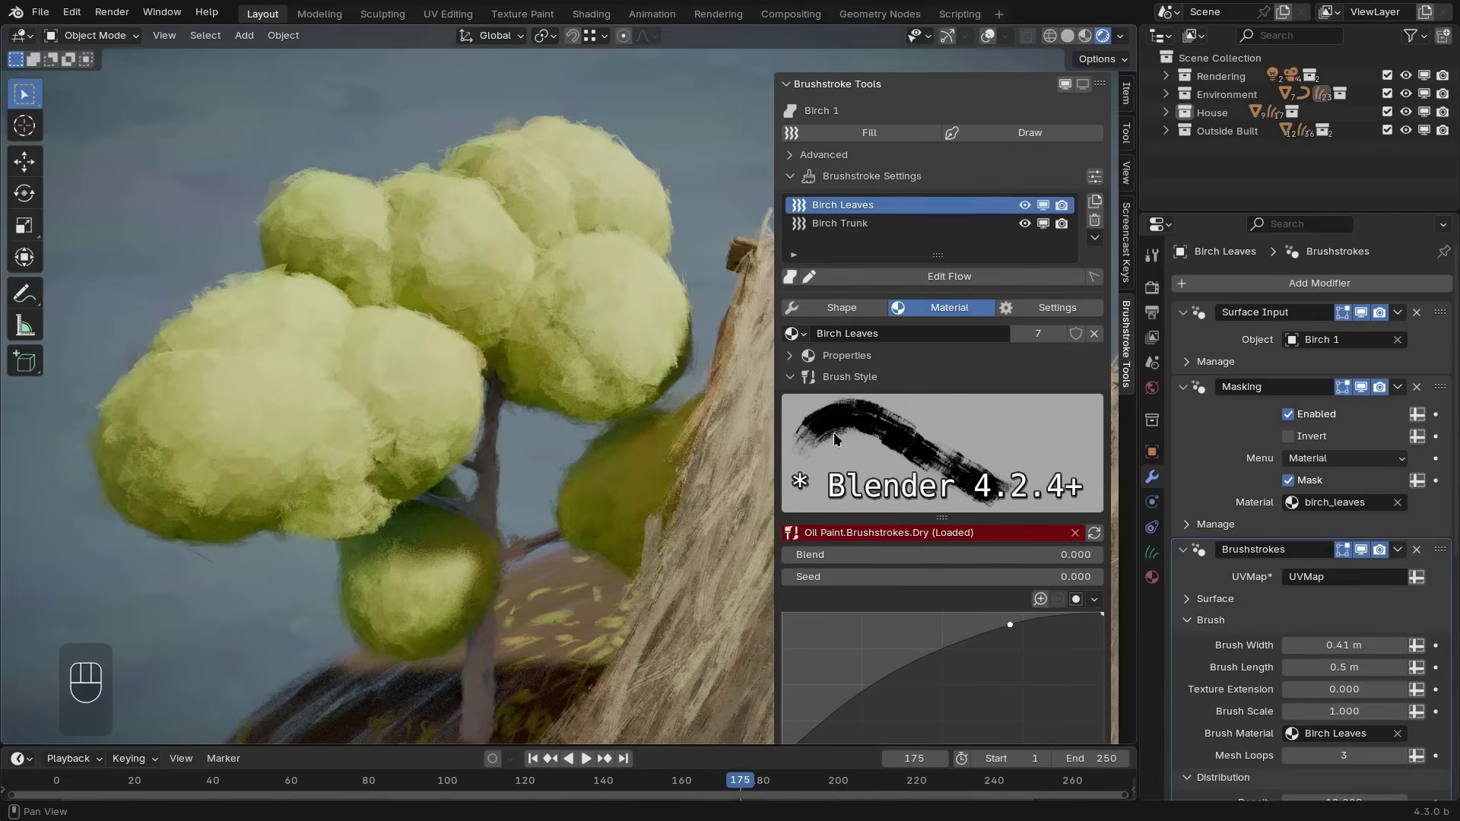
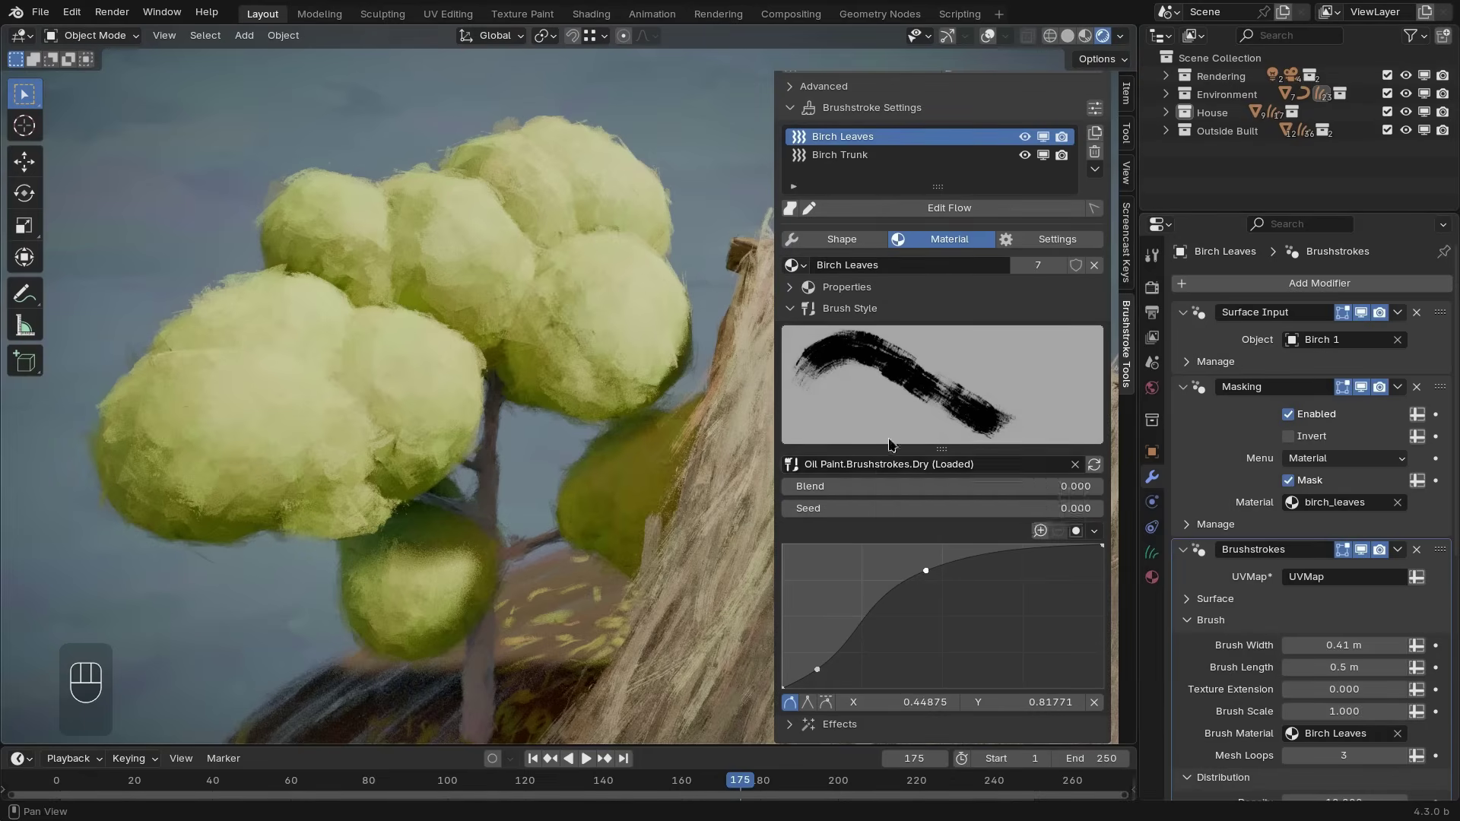
# Expand the Effects list and switch off the Fade effect on the leaves
pyautogui.click(801, 400)
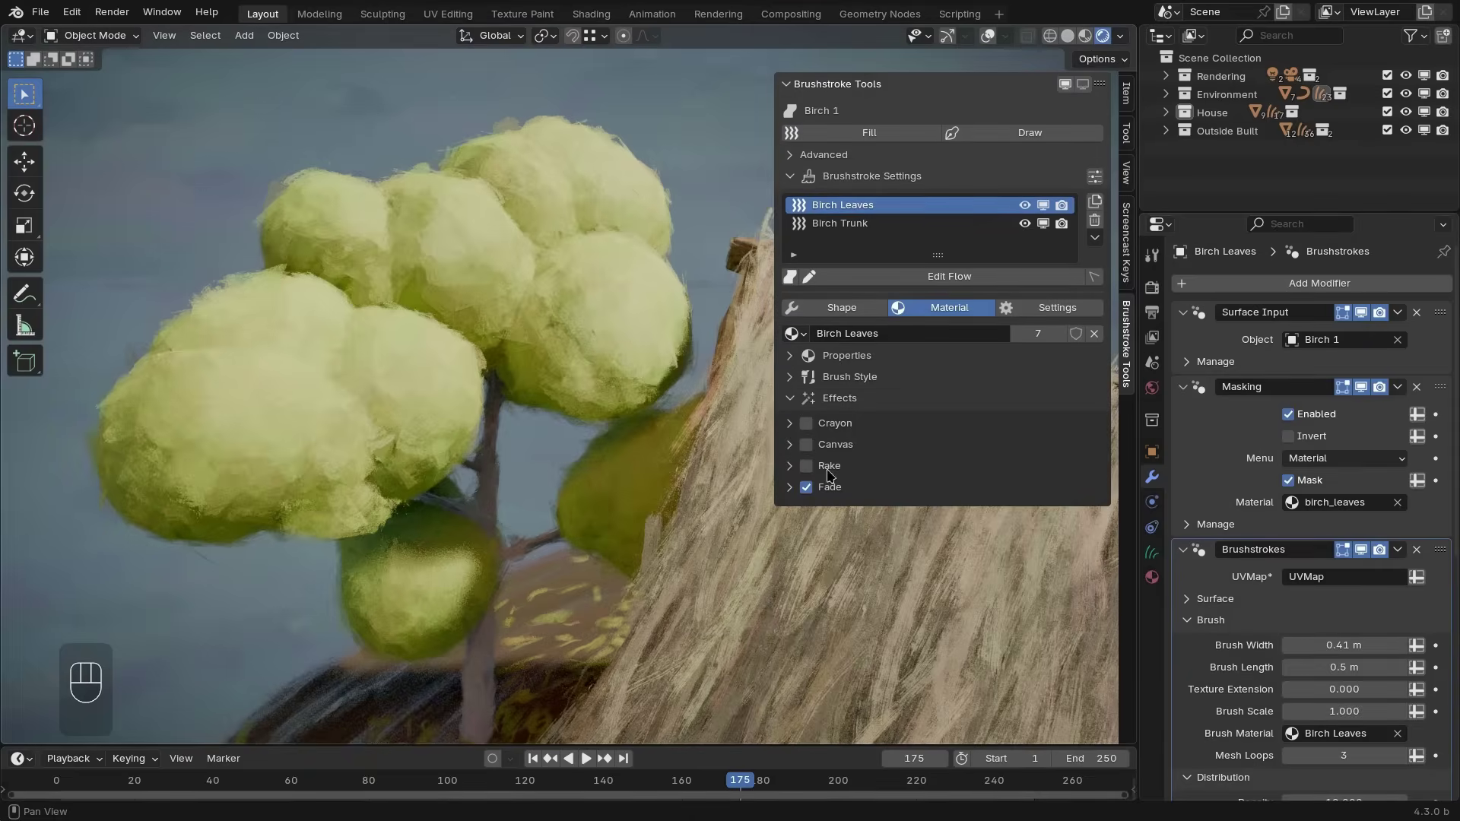
pyautogui.click(809, 490)
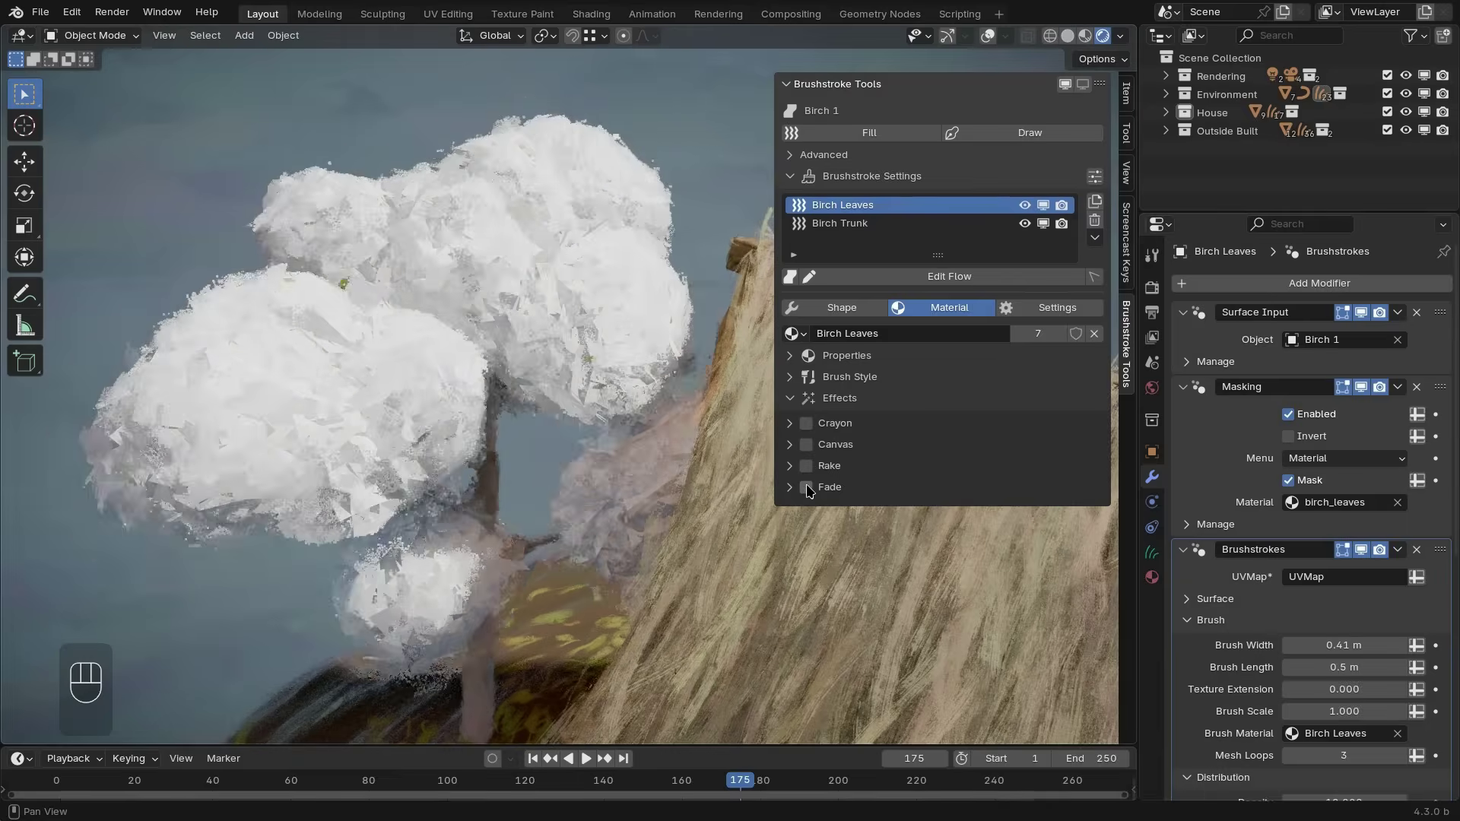
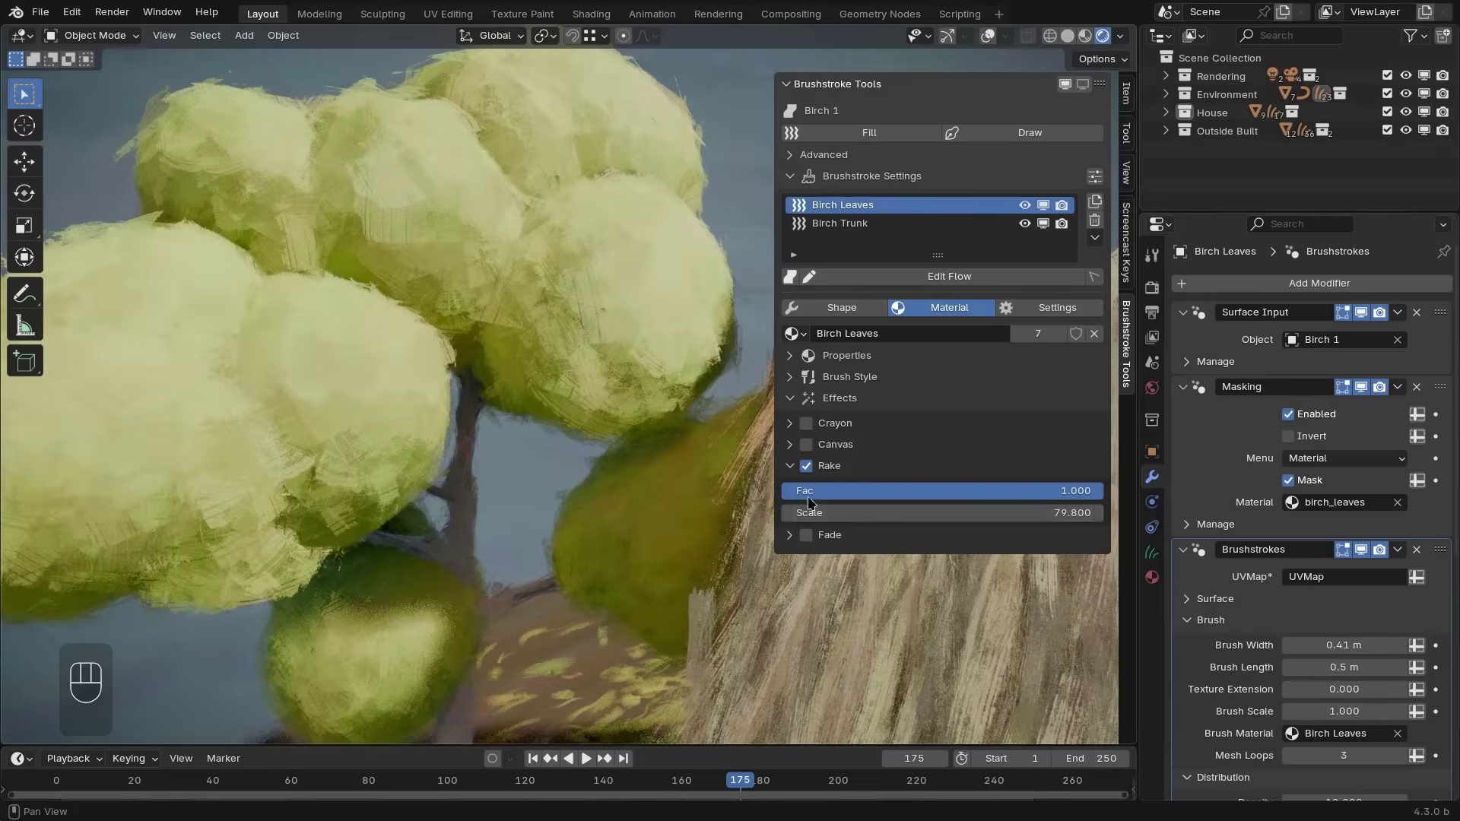
# Select Rocks Ground's Moss.001 layer and enter Edit Brushstrokes mode
pyautogui.click(1039, 316)
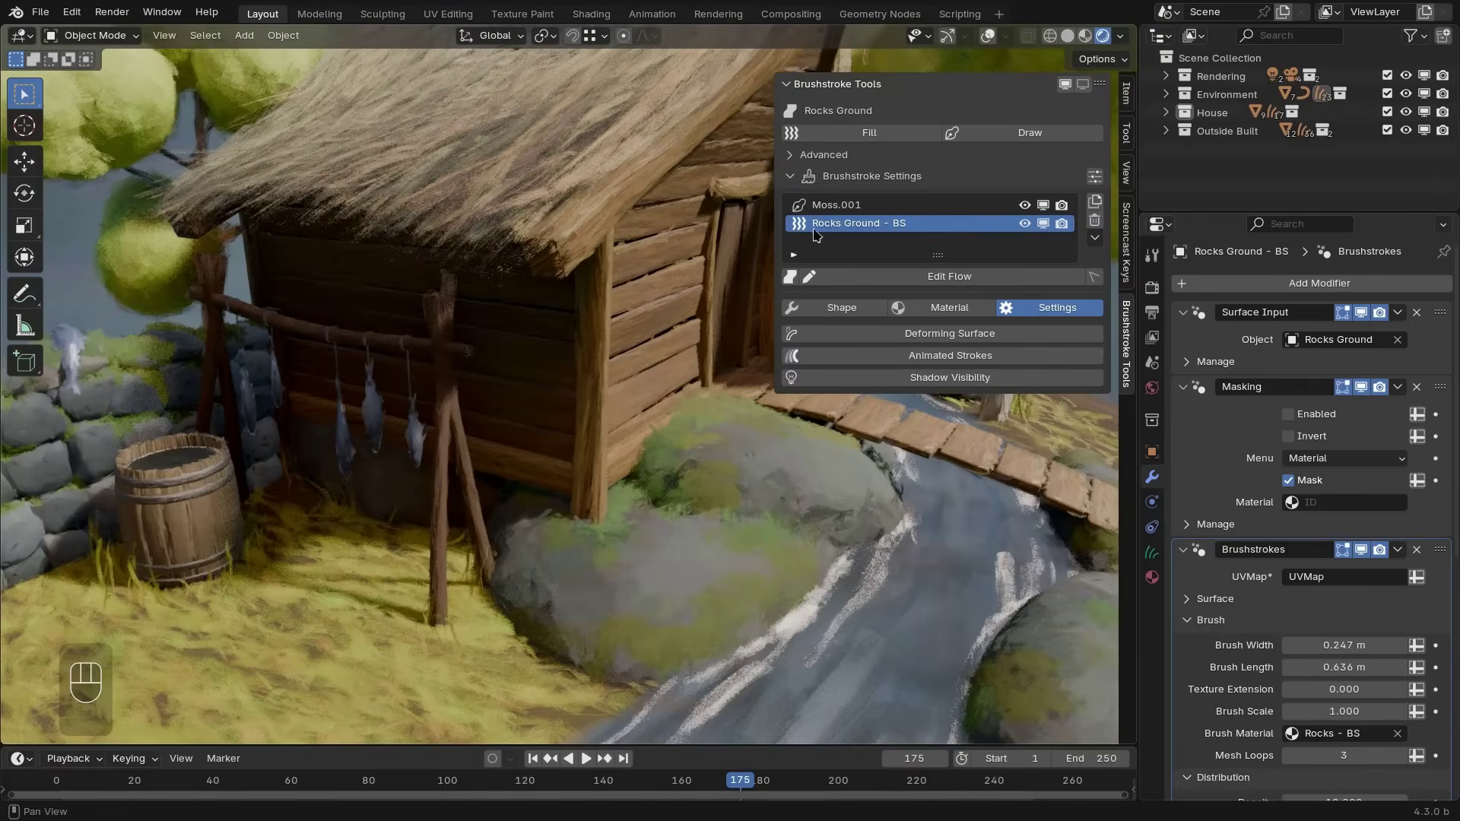
pyautogui.moveTo(842, 208); pyautogui.dragTo(945, 285)
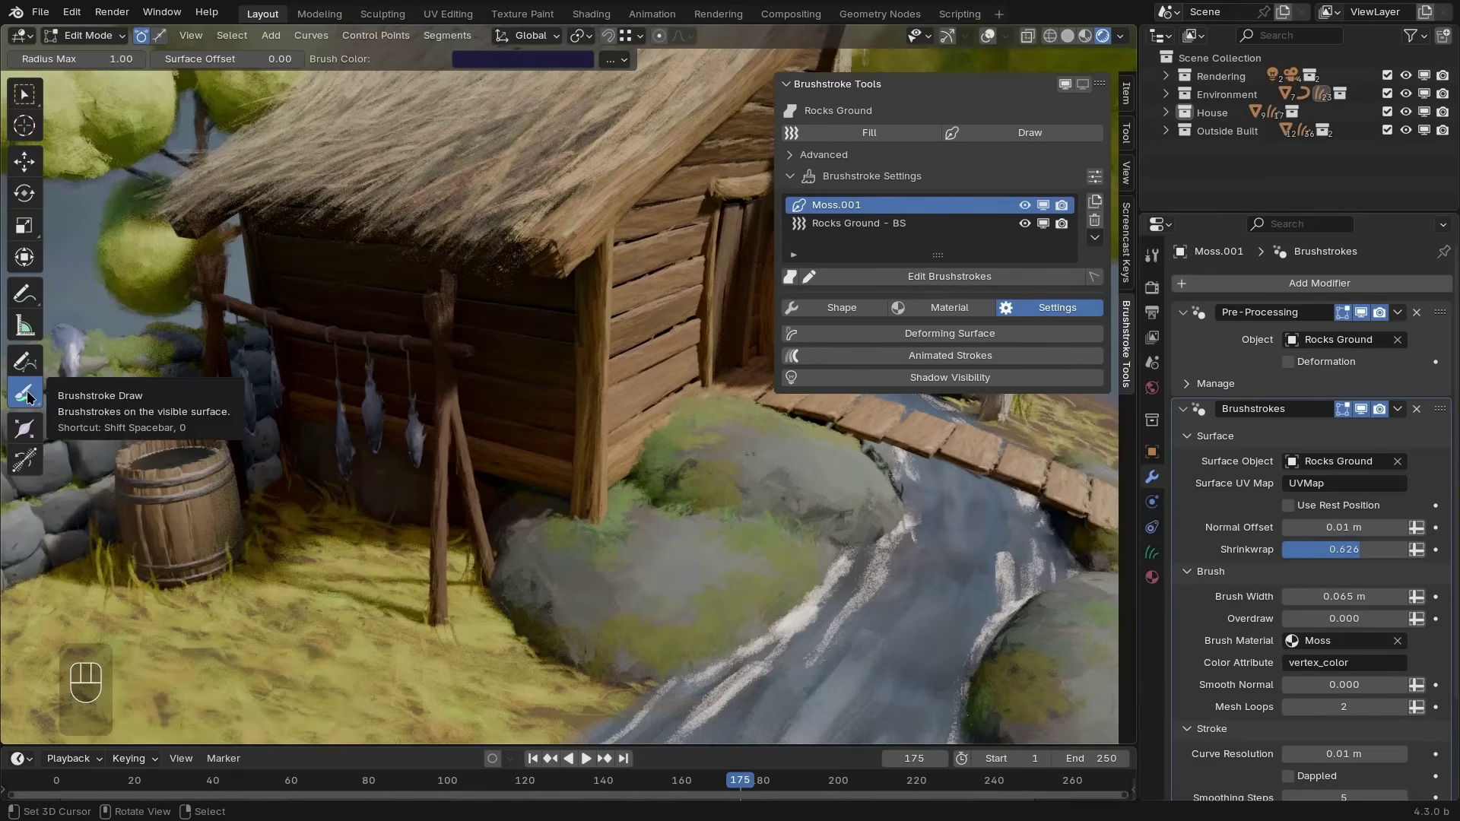
# Draw a new moss stroke across the rock beside the house
pyautogui.moveTo(615, 65); pyautogui.dragTo(678, 565)
pyautogui.middleClick(641, 538)
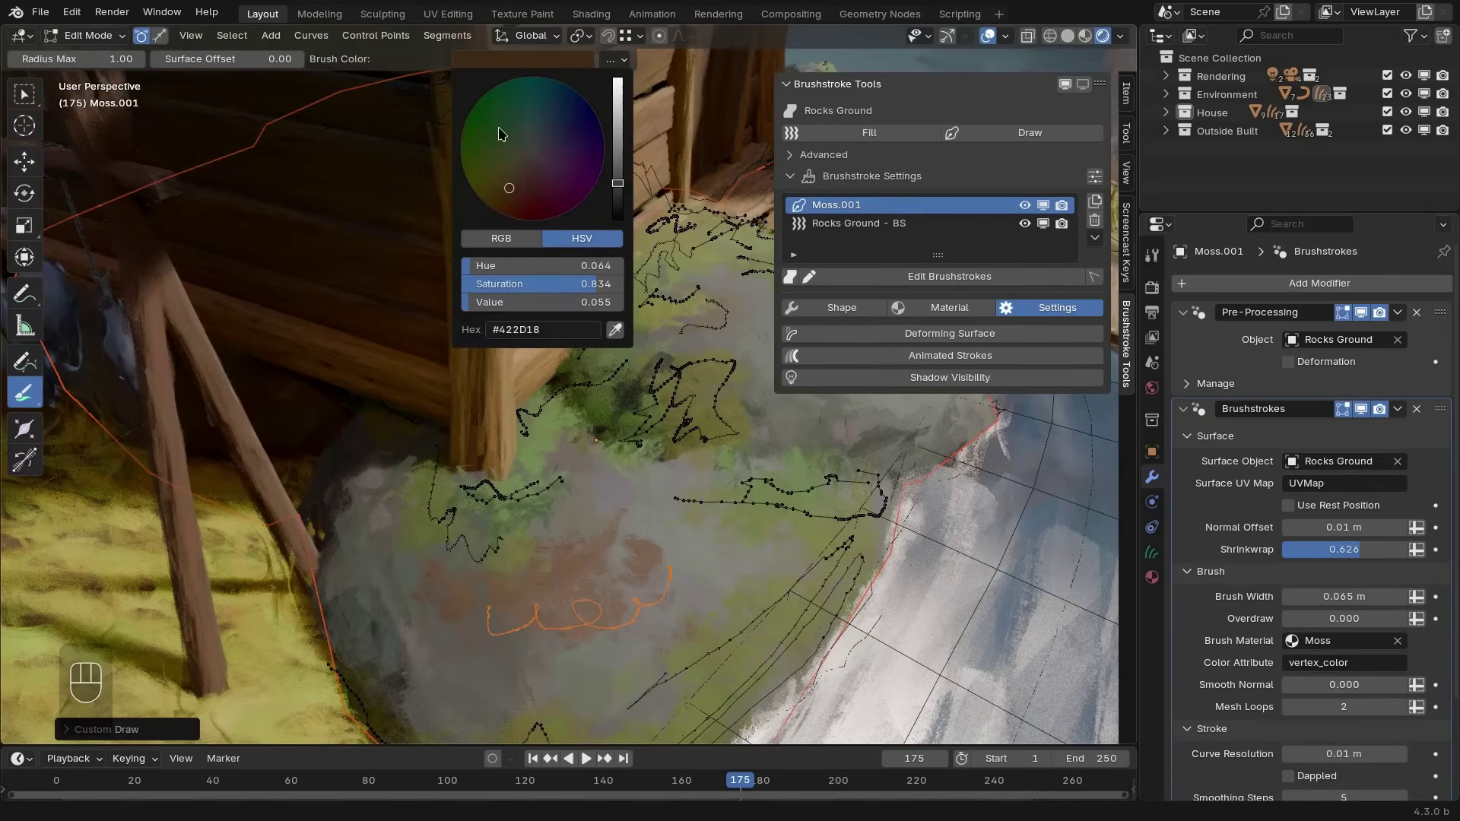
# Review the moss stroke Duplicates settings, 22 duplicates and 0.133 noise
pyautogui.click(868, 312)
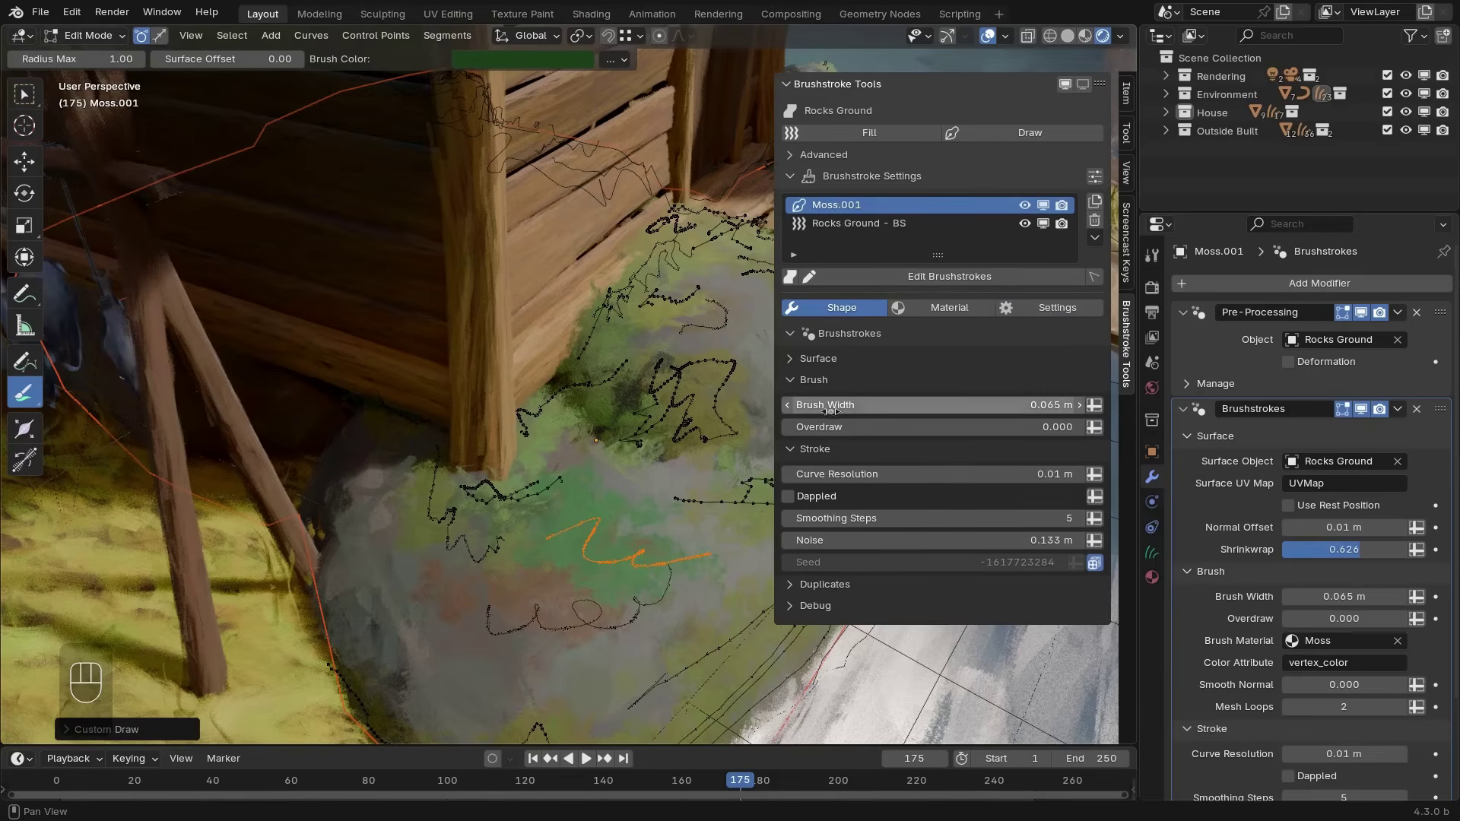
pyautogui.click(842, 585)
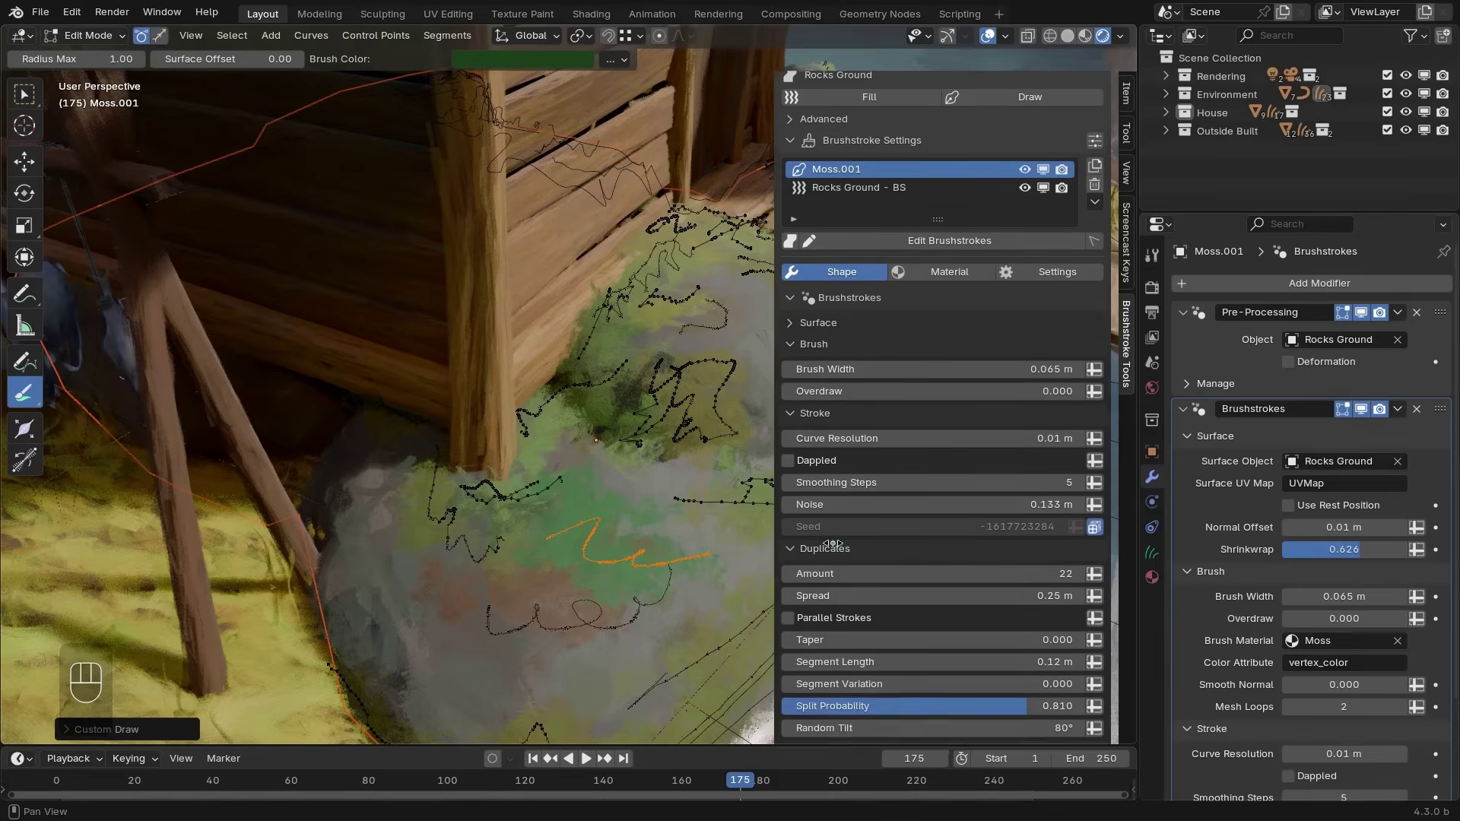
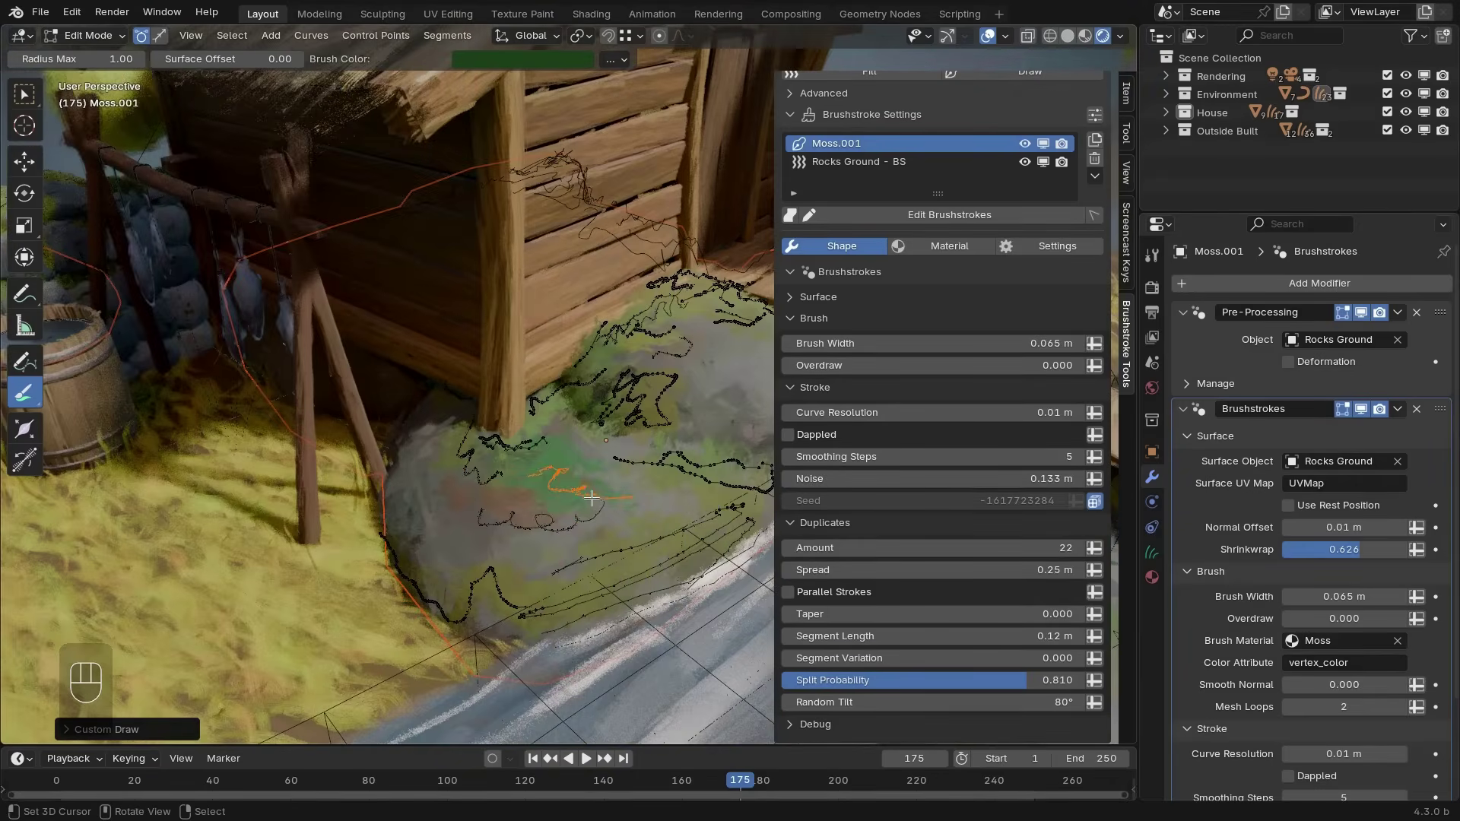
pyautogui.press('n')
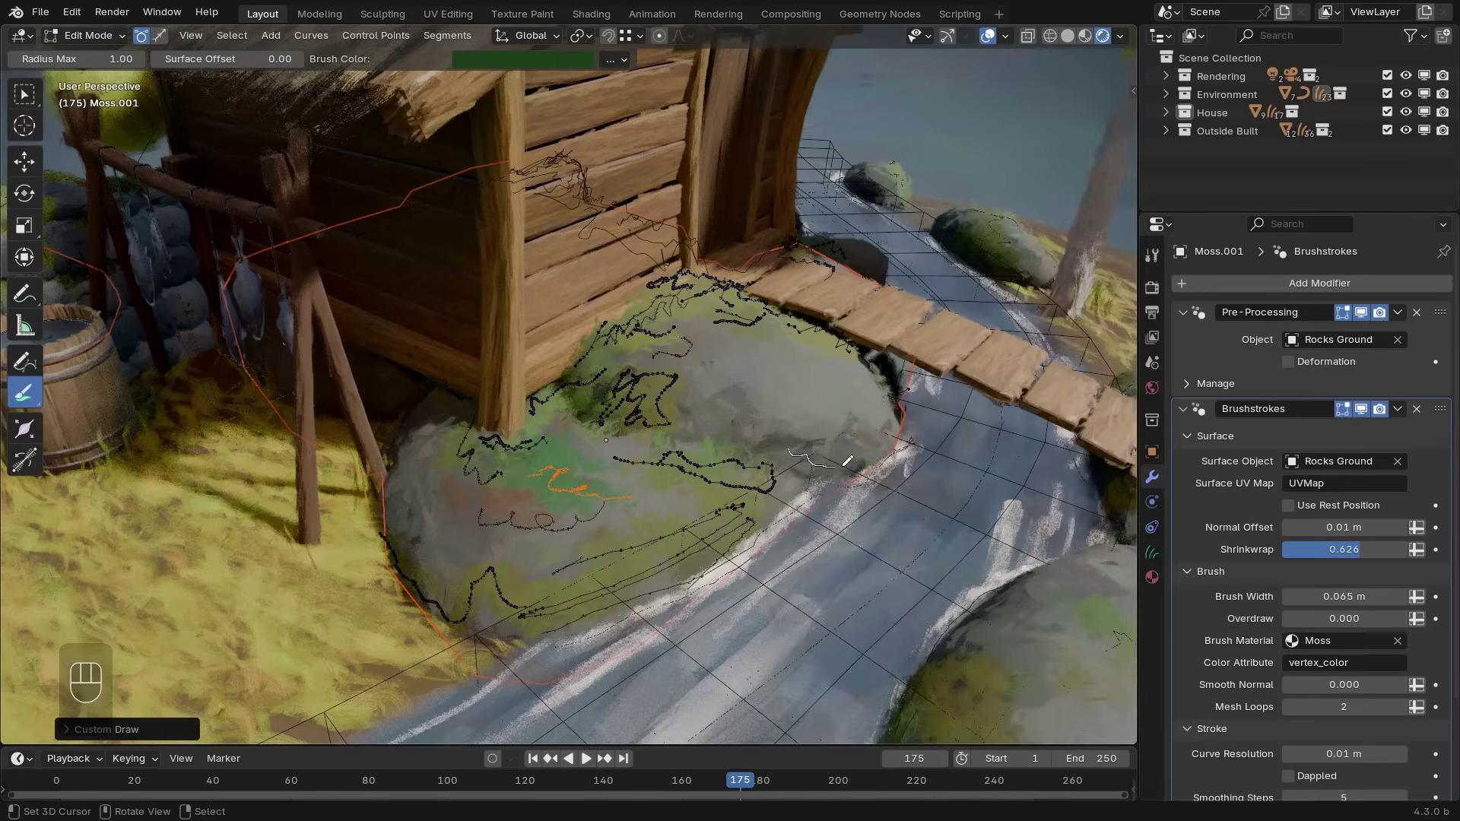
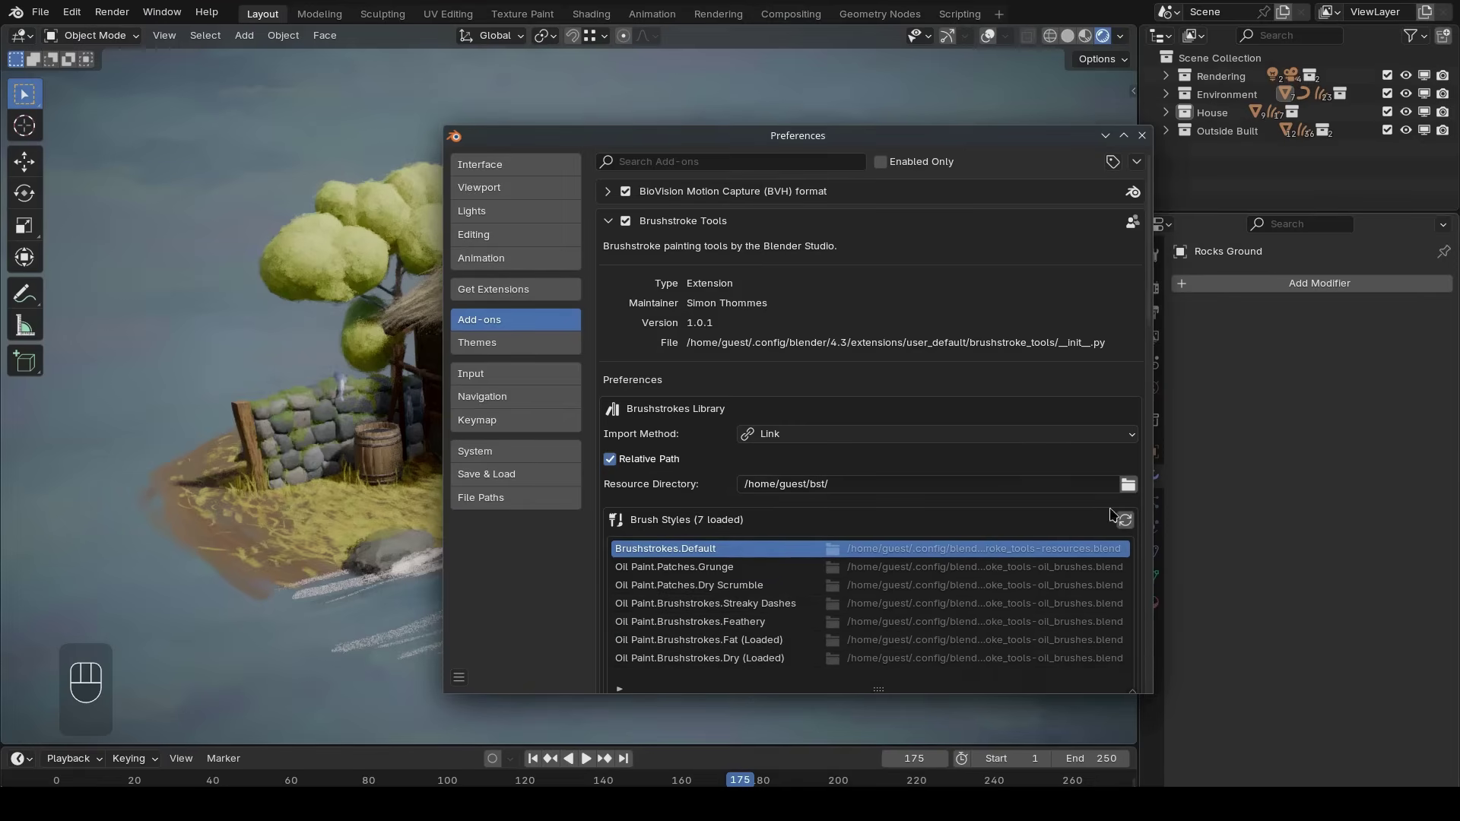
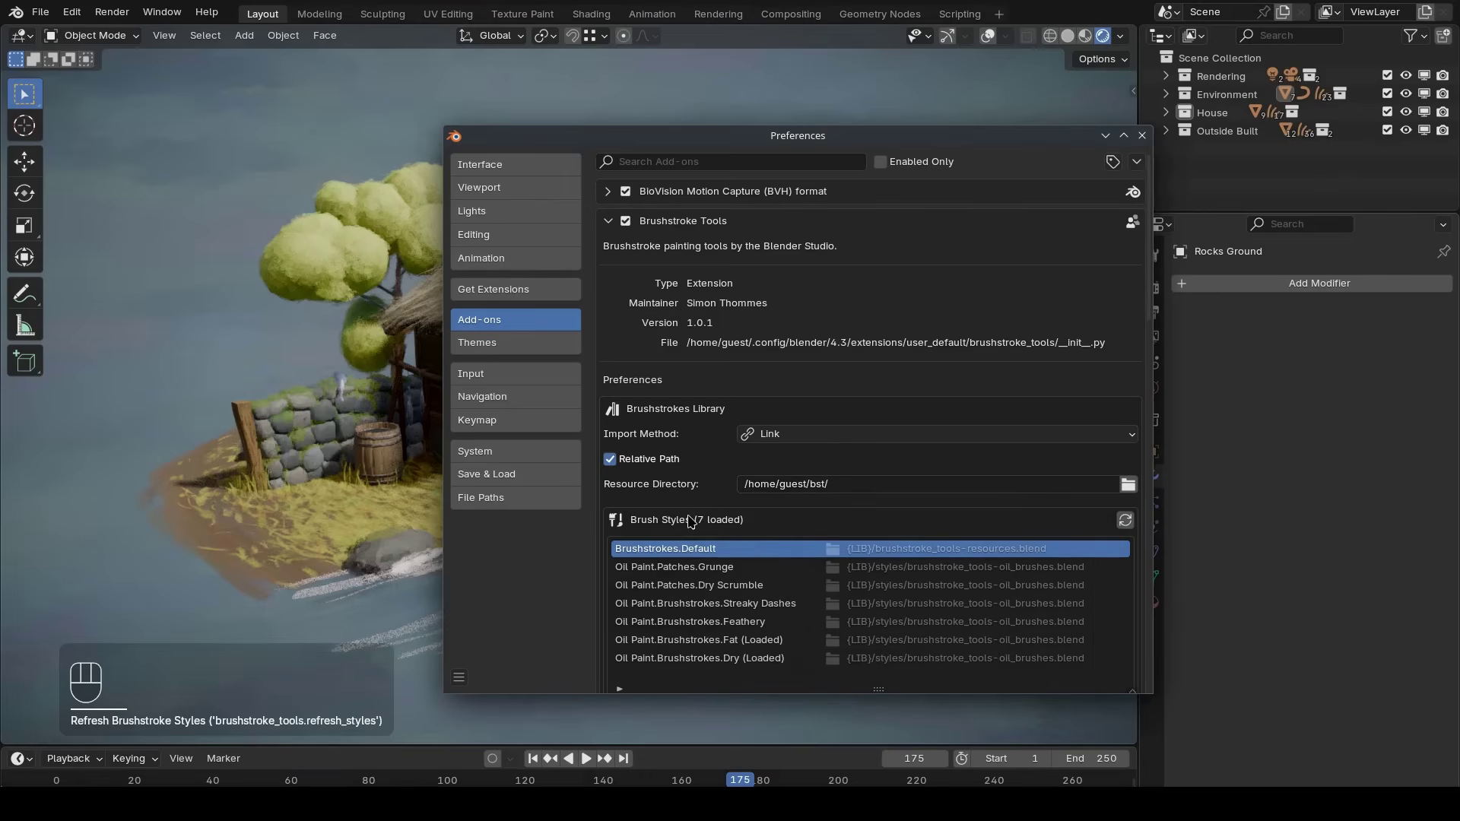